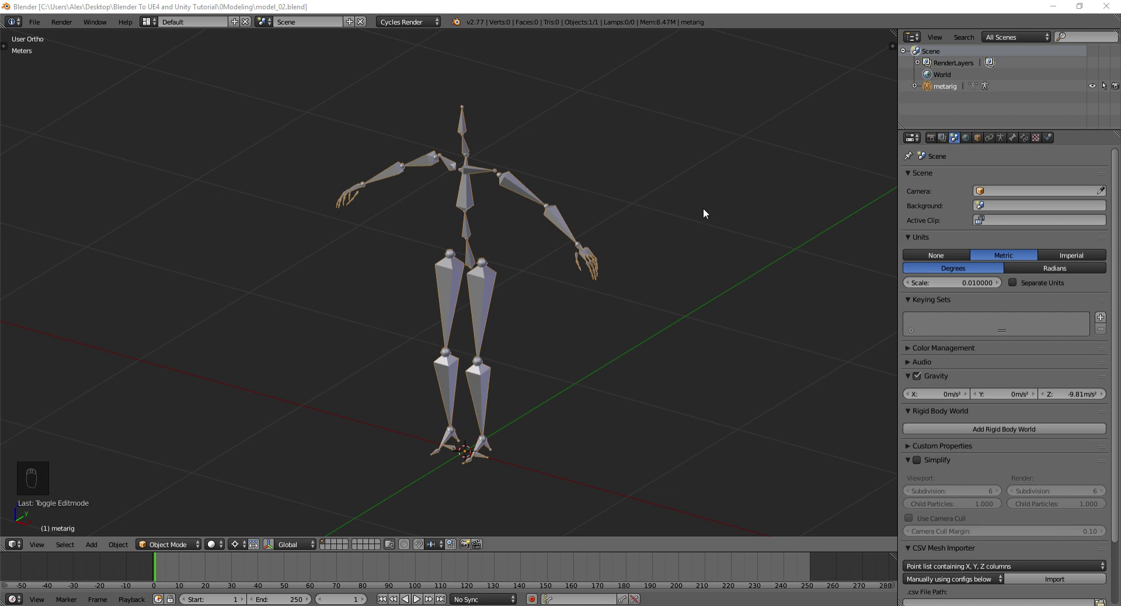
# View the metarig straight-on in front orthographic, recentred in the viewport
pyautogui.middleClick(705, 212)
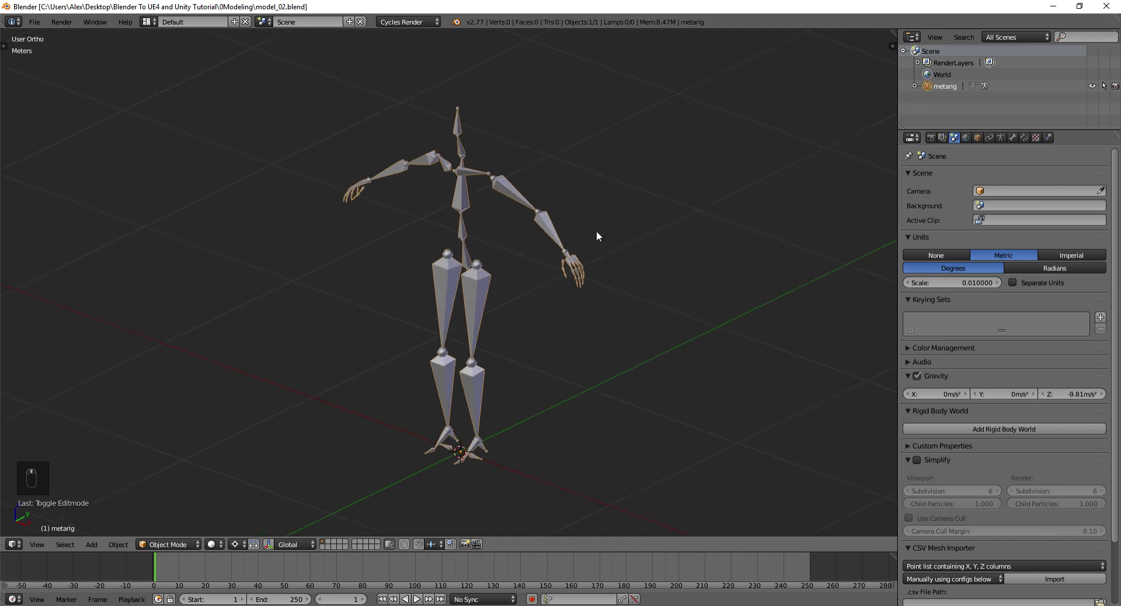
pyautogui.press('KP_1')
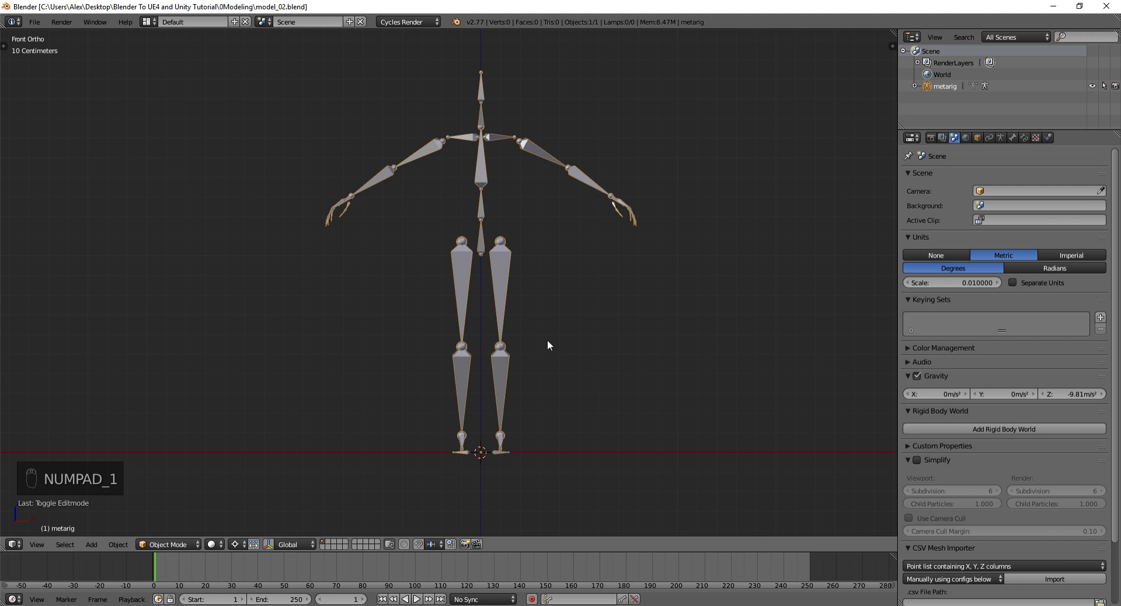
pyautogui.press('shift+c')
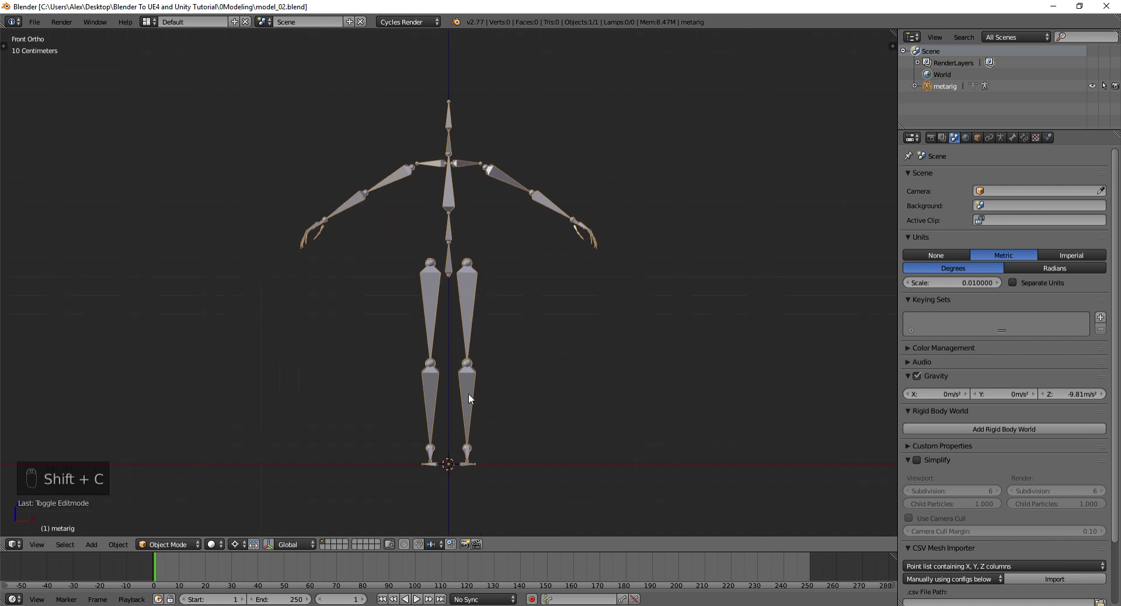
# Add a cube, loop-cut it vertically through the middle and delete its left half
pyautogui.press('shift+a')
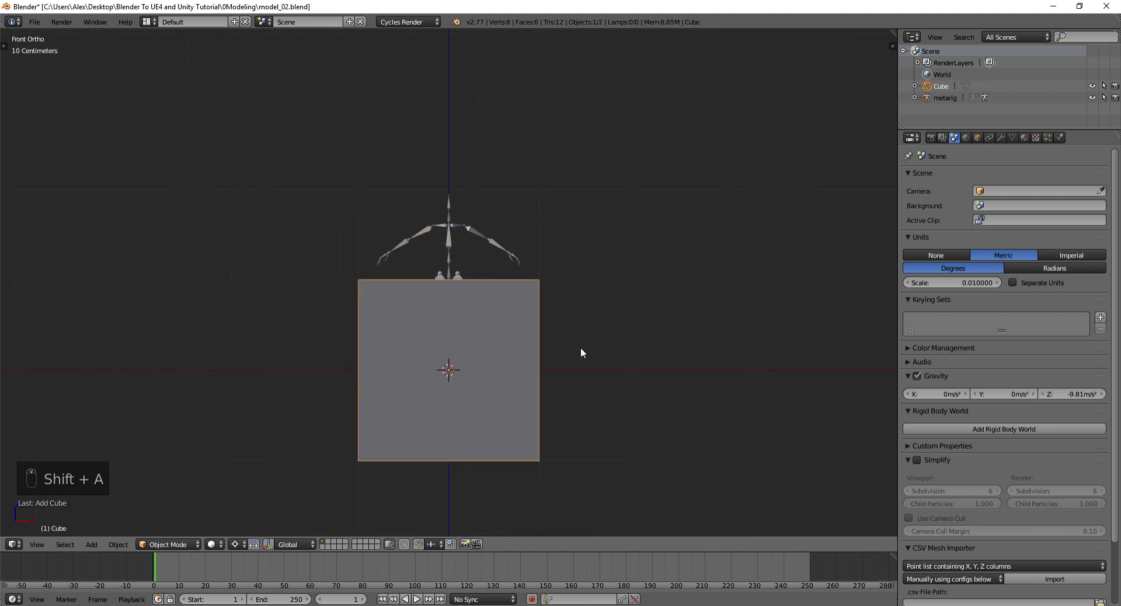
pyautogui.moveTo(454, 389); pyautogui.dragTo(457, 301)
pyautogui.press('Tab')
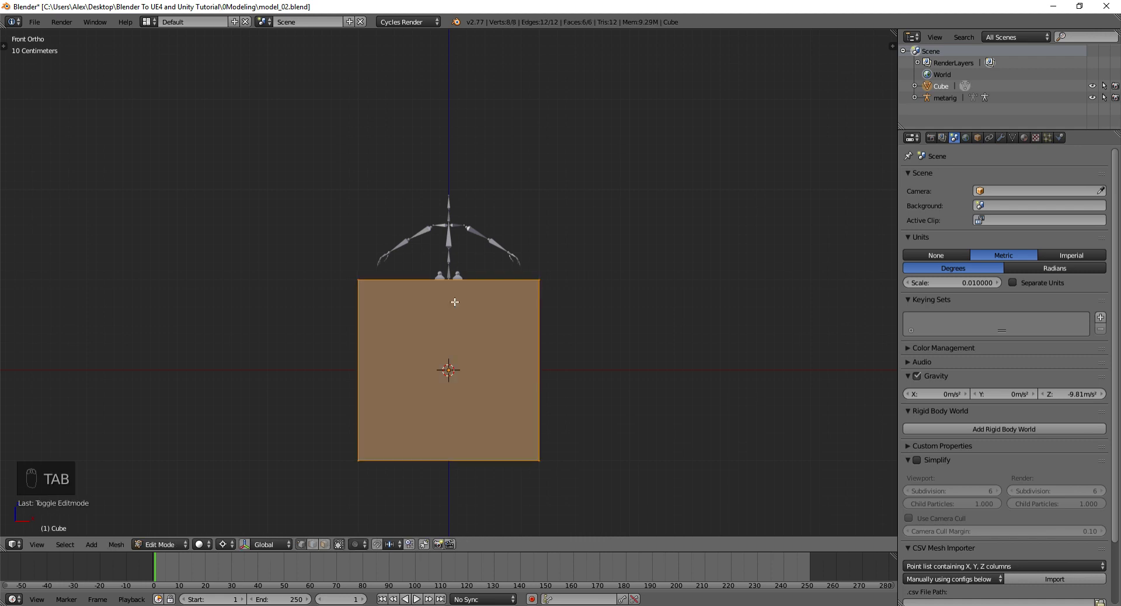
pyautogui.press('ctrl+r')
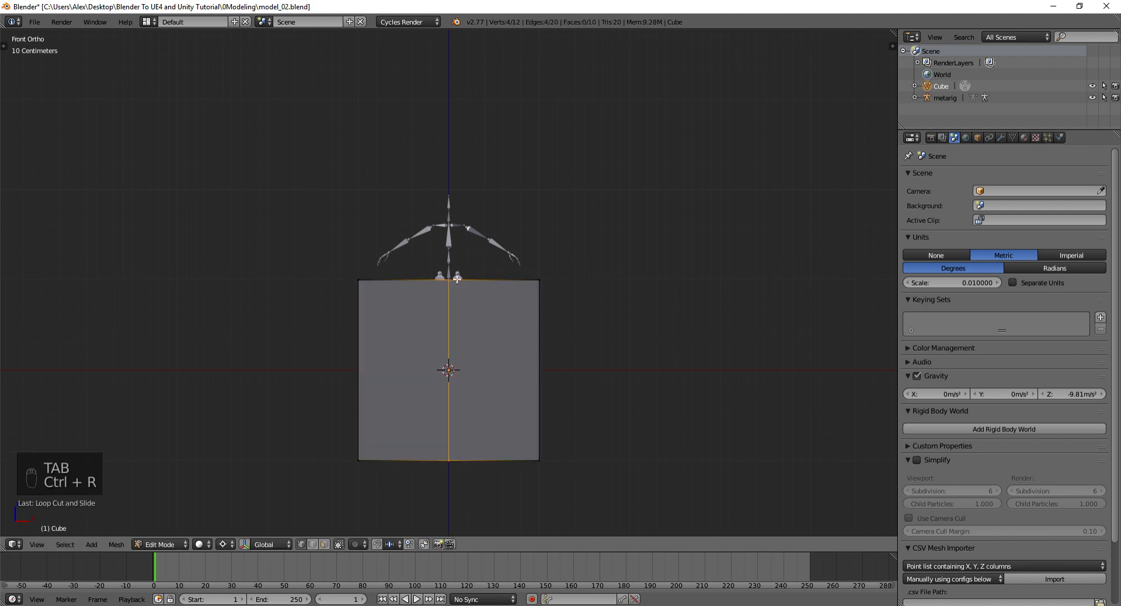
pyautogui.press('z')
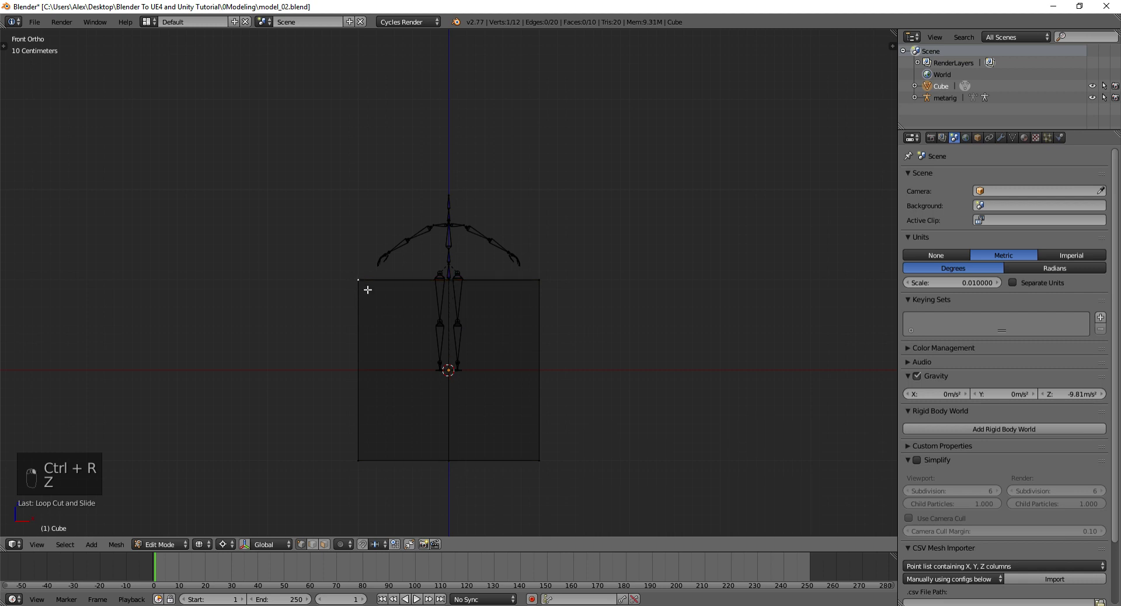
pyautogui.press('ctrl+Tab')
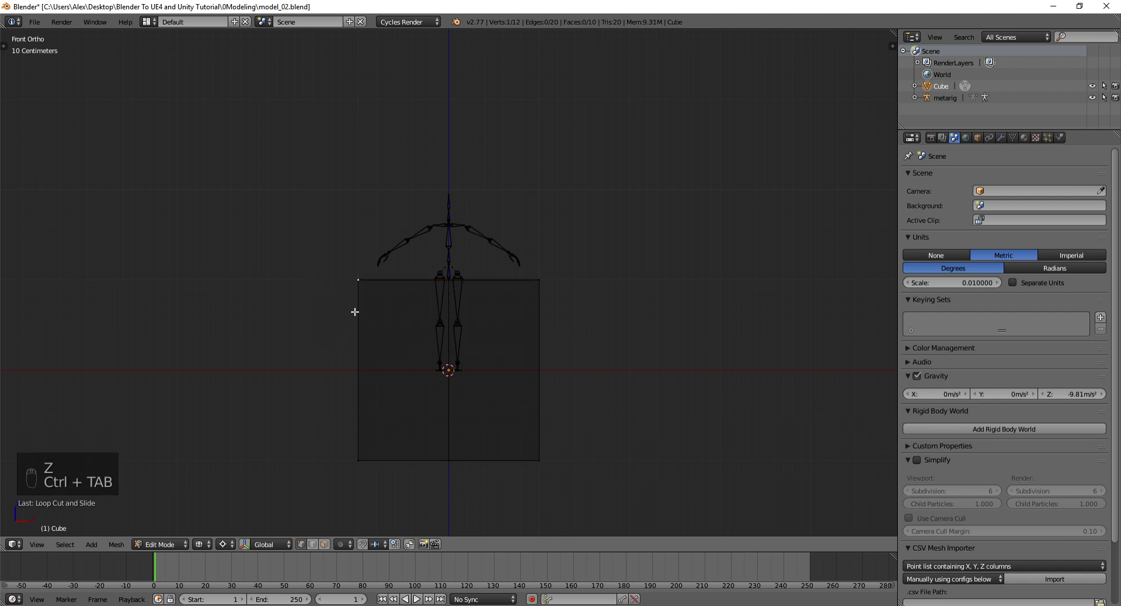
pyautogui.press('a')
pyautogui.press('b')
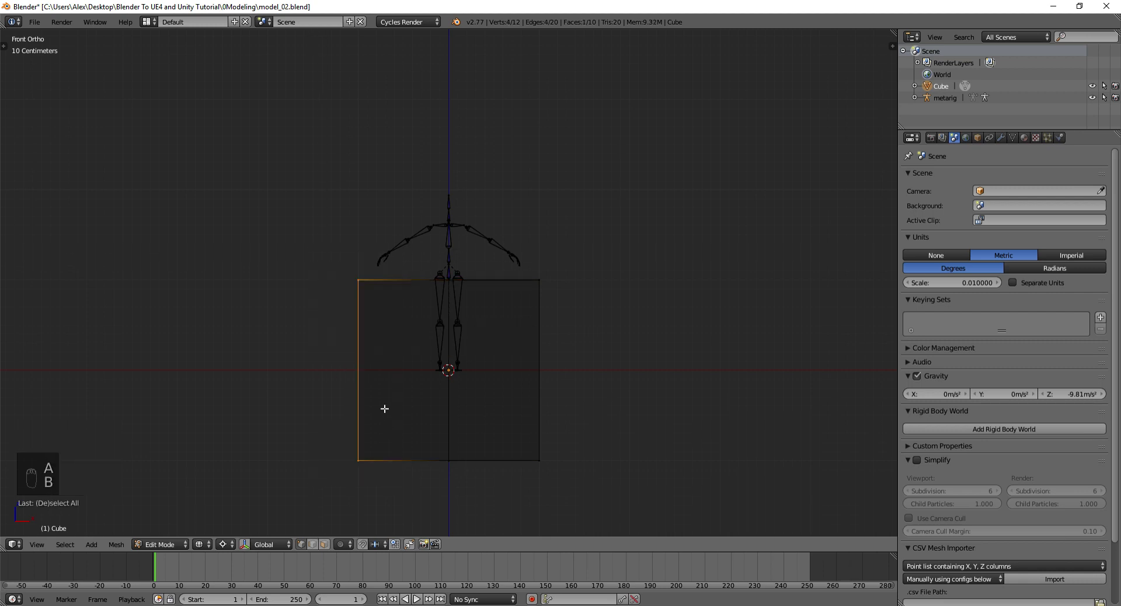
pyautogui.press('x')
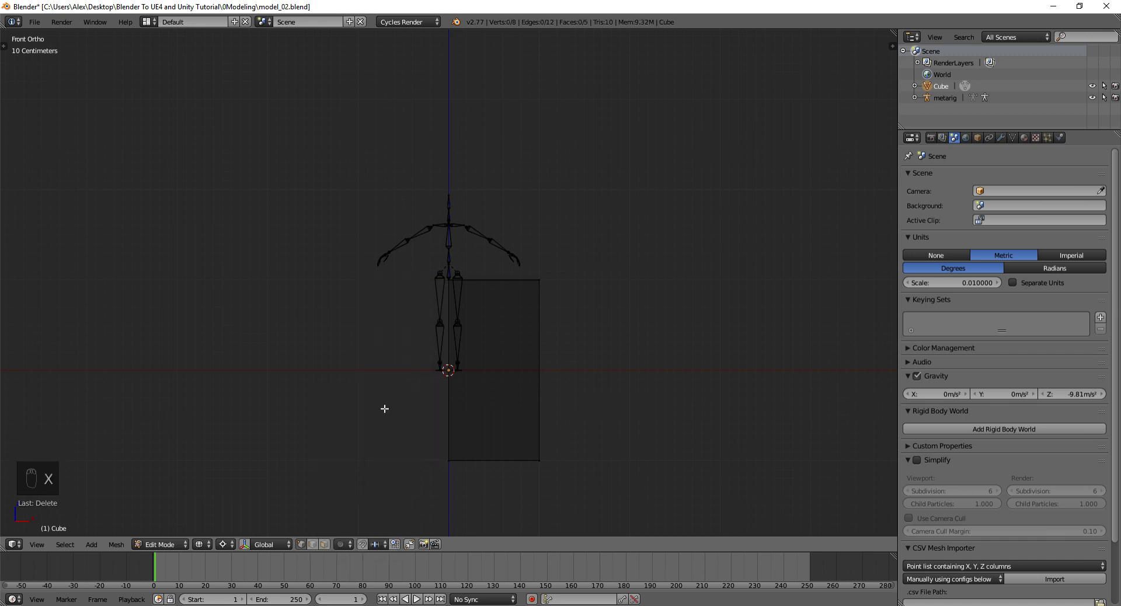
# Scale the remaining half-box down and raise its mesh up to the metarig's chest
pyautogui.press('Tab')
pyautogui.press('Tab')
pyautogui.press('a')
pyautogui.press('s')
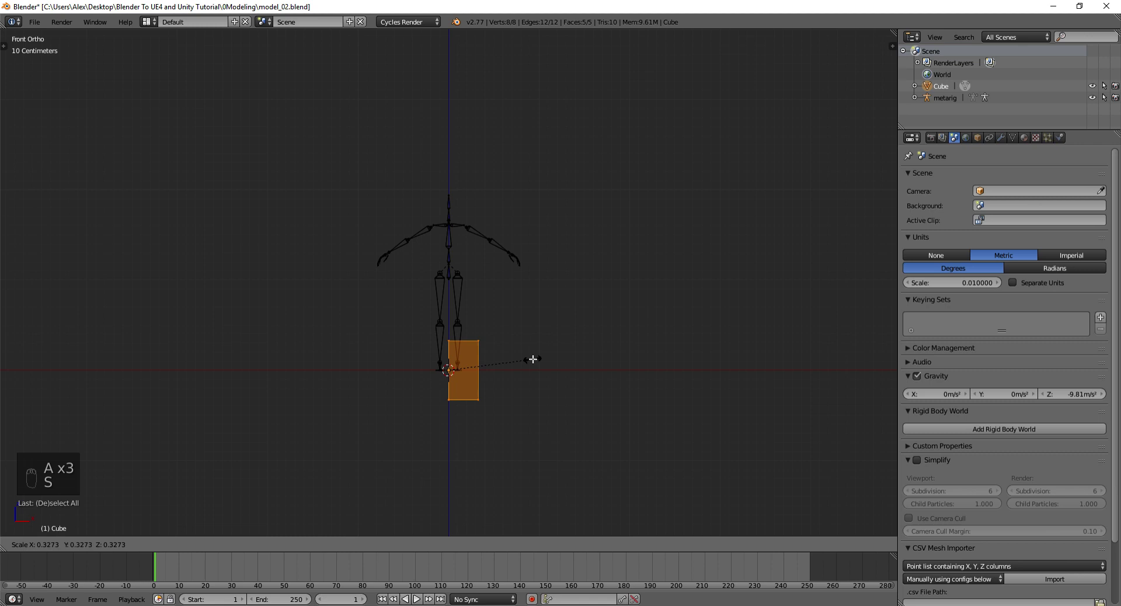
pyautogui.press('Tab')
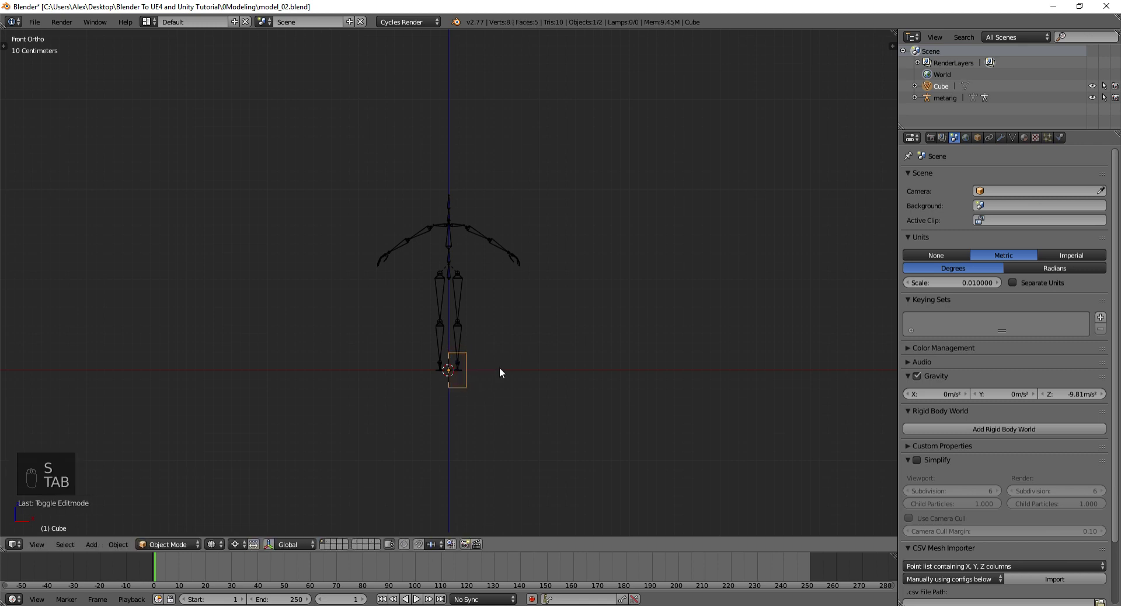
pyautogui.press('g')
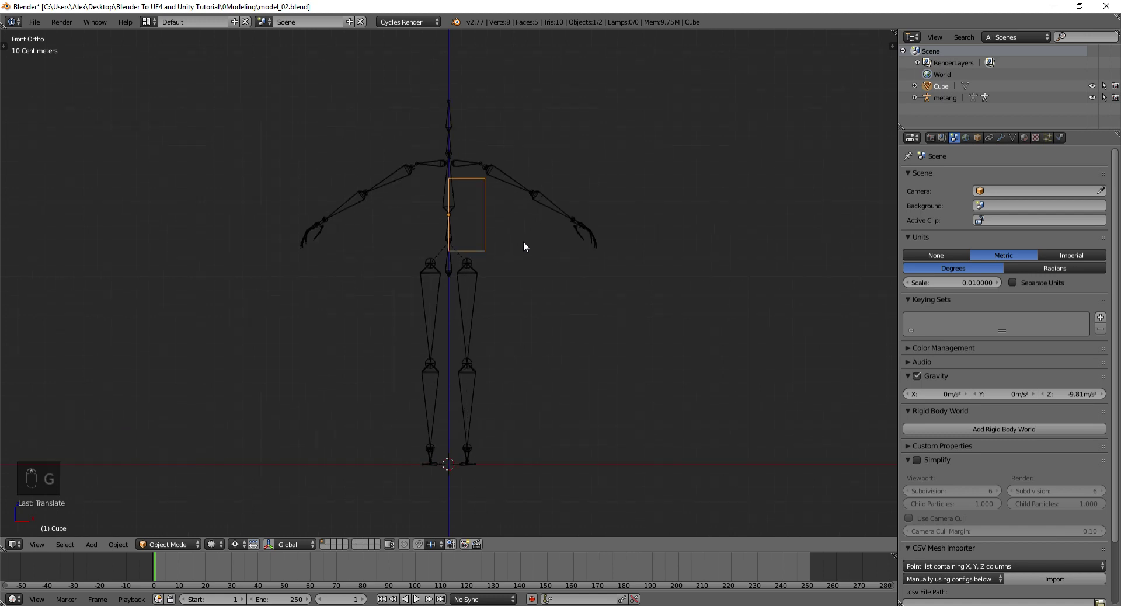
pyautogui.press('ctrl+z')
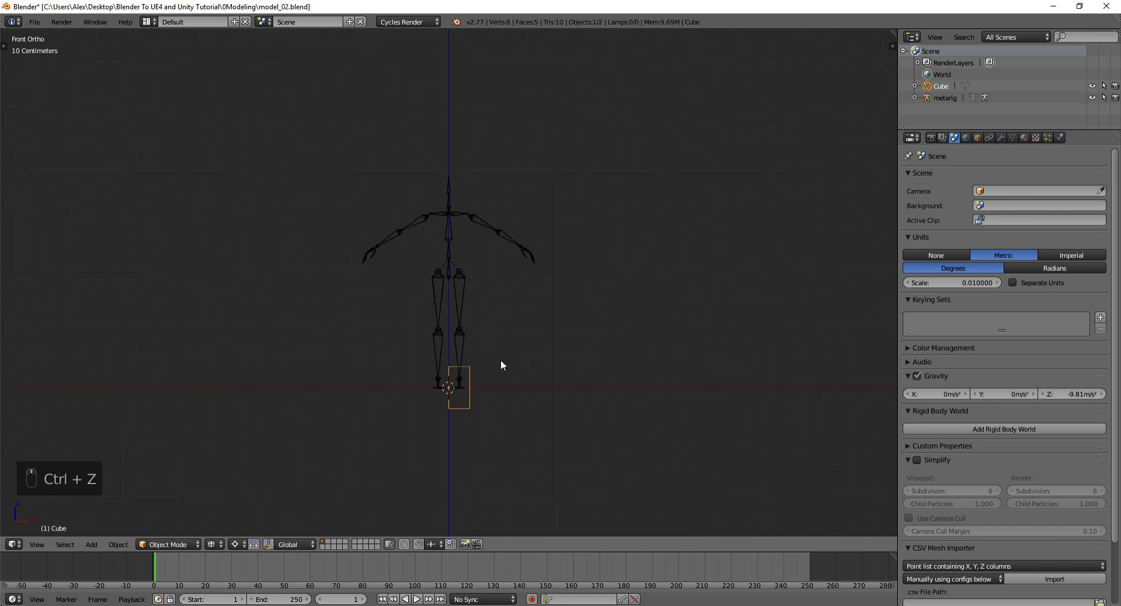
pyautogui.press('Tab')
pyautogui.press('g')
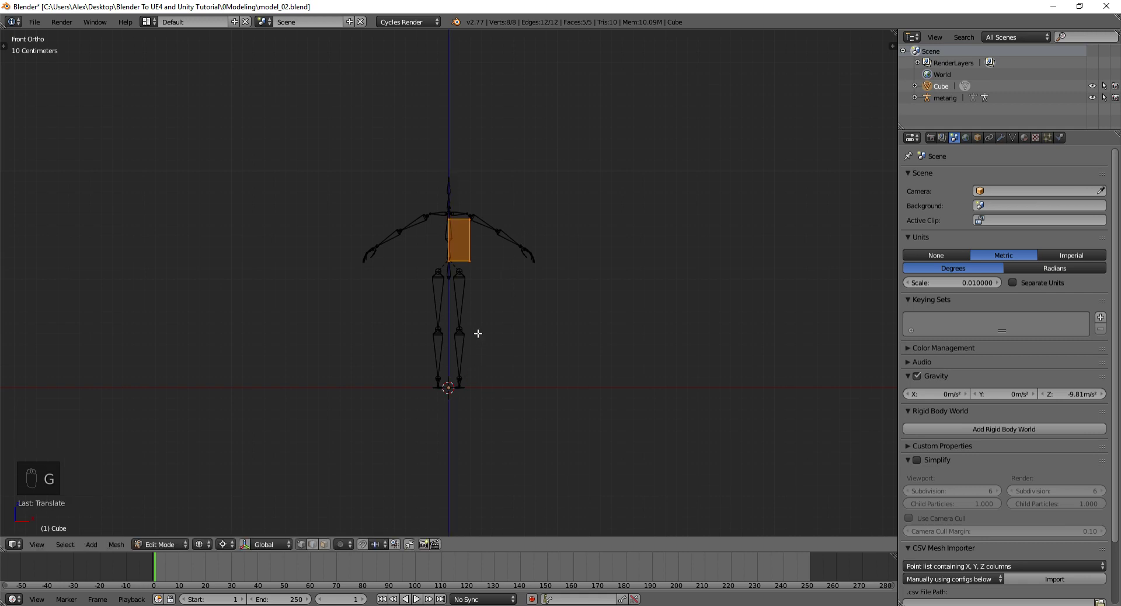
# In side view, move the half-box's front and back vertices to match the chest's depth
pyautogui.moveTo(495, 245); pyautogui.dragTo(463, 241)
pyautogui.press('KP_1')
pyautogui.press('KP_3')
pyautogui.press('a')
pyautogui.press('b')
pyautogui.press('g')
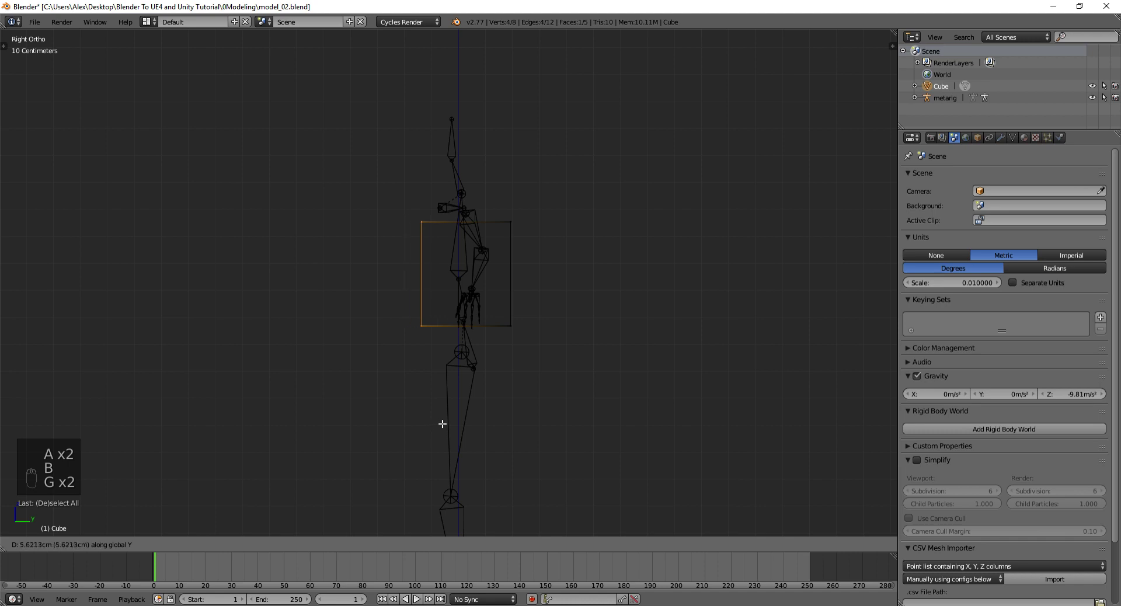
pyautogui.press('a')
pyautogui.press('b')
pyautogui.press('g')
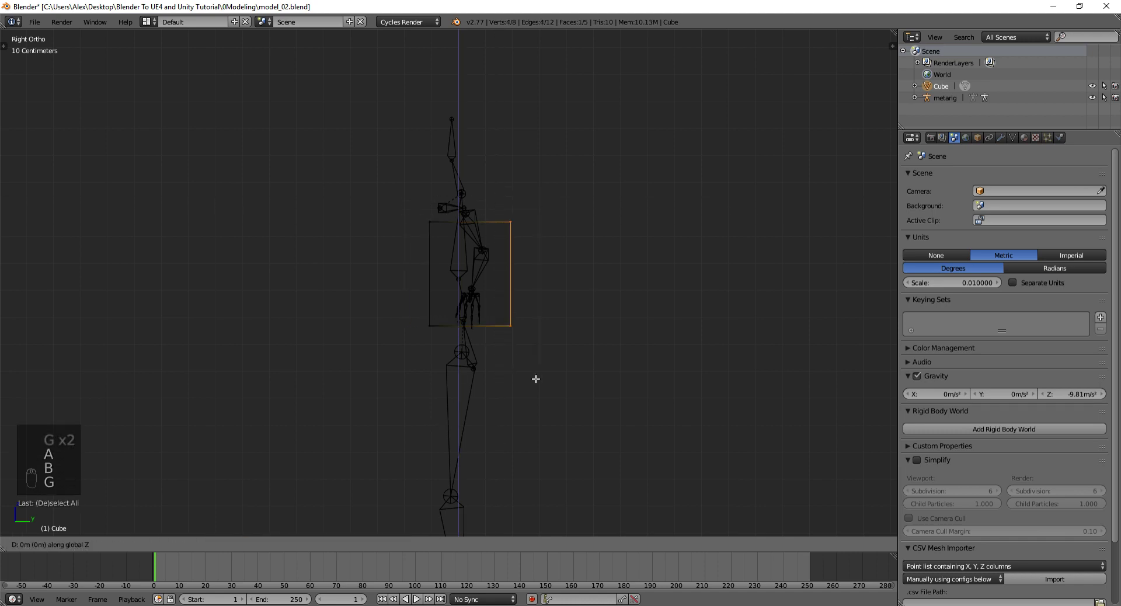
pyautogui.press('g')
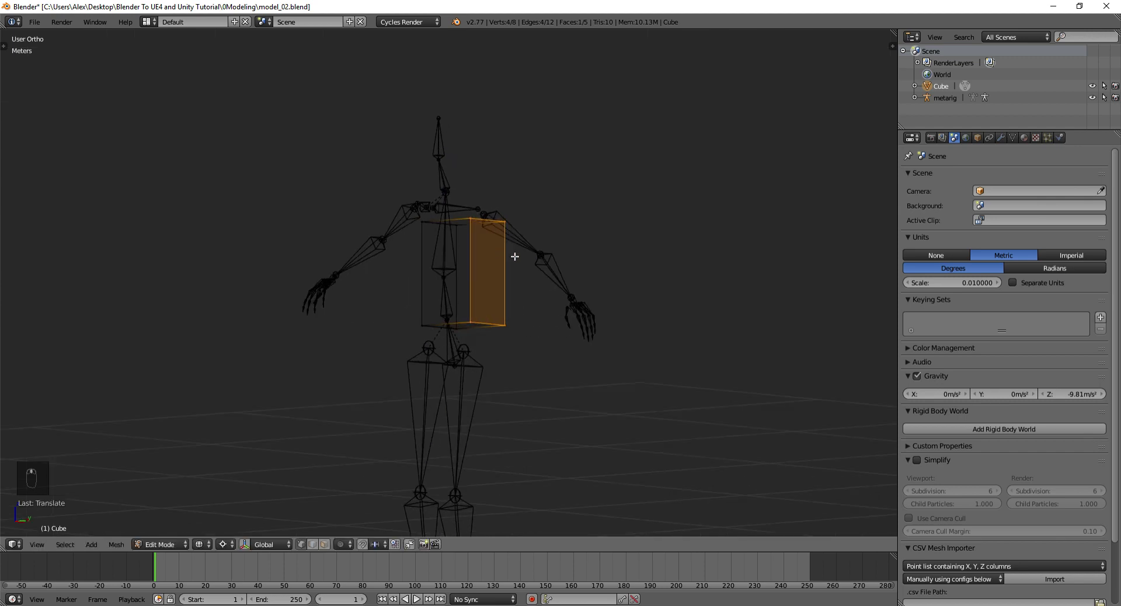
pyautogui.press('Tab')
# Check the mirrored torso block in solid shading, re-enter mesh editing and undo a test move
pyautogui.press('z')
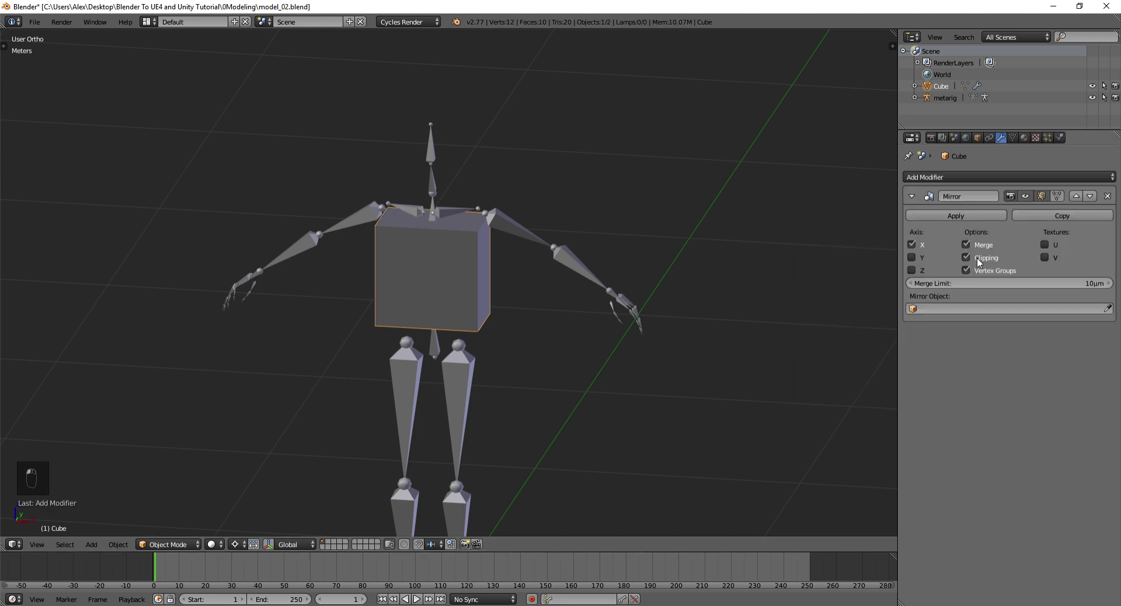
pyautogui.press('z')
pyautogui.press('z')
pyautogui.press('Tab')
pyautogui.press('g')
pyautogui.press('ctrl+z')
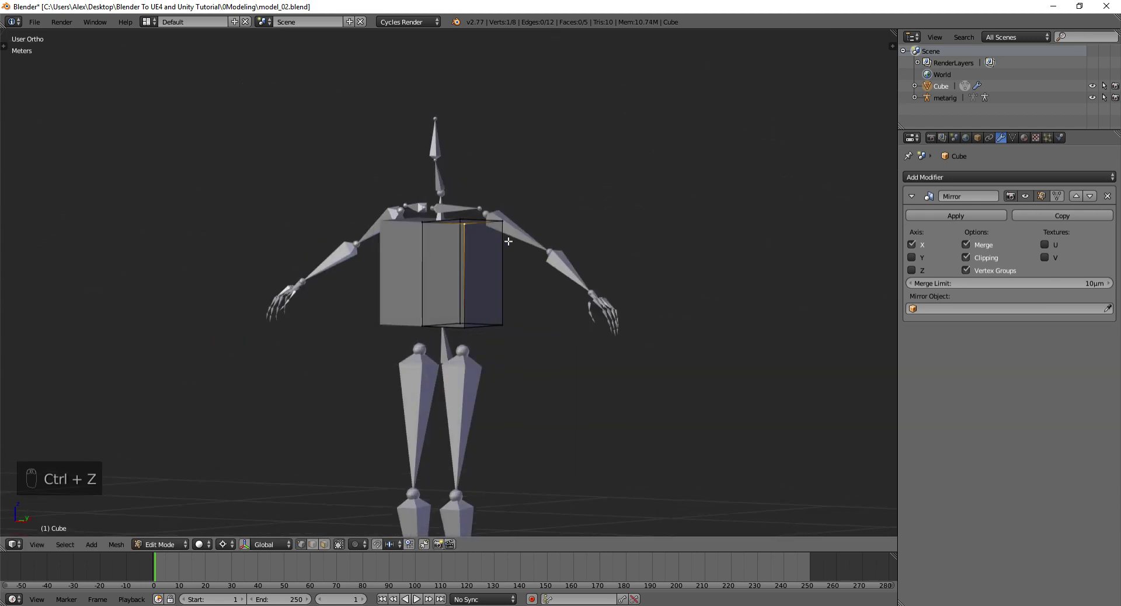
# In side wireframe view, move torso vertex rows front-to-back to fit the rig's depth
pyautogui.press('KP_3')
pyautogui.press('a')
pyautogui.press('b')
pyautogui.press('g')
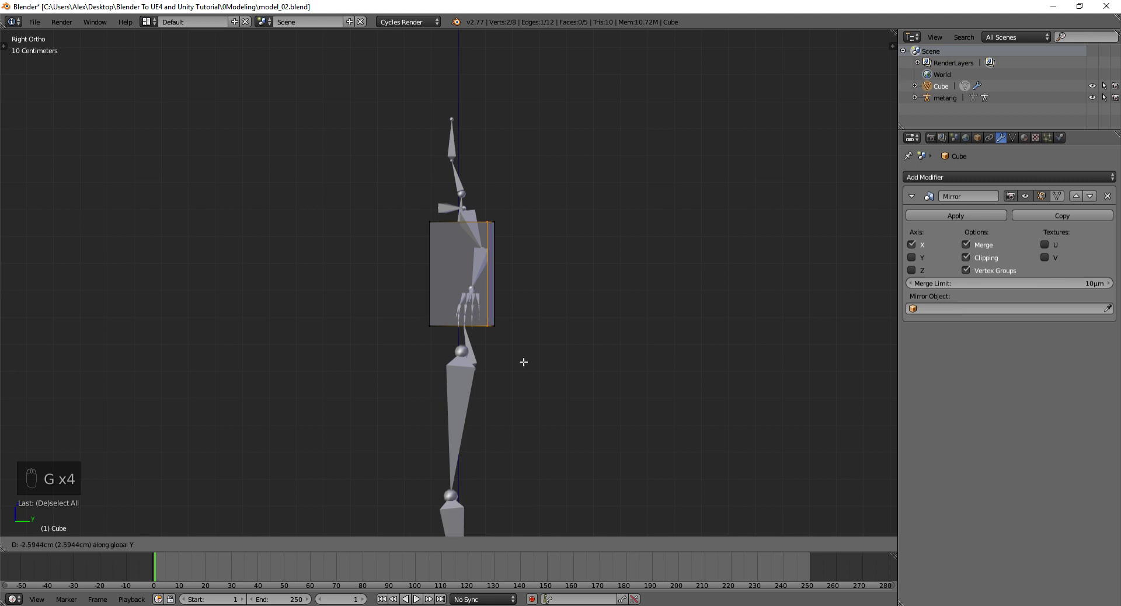
pyautogui.press('z')
pyautogui.press('a')
pyautogui.press('b')
pyautogui.press('g')
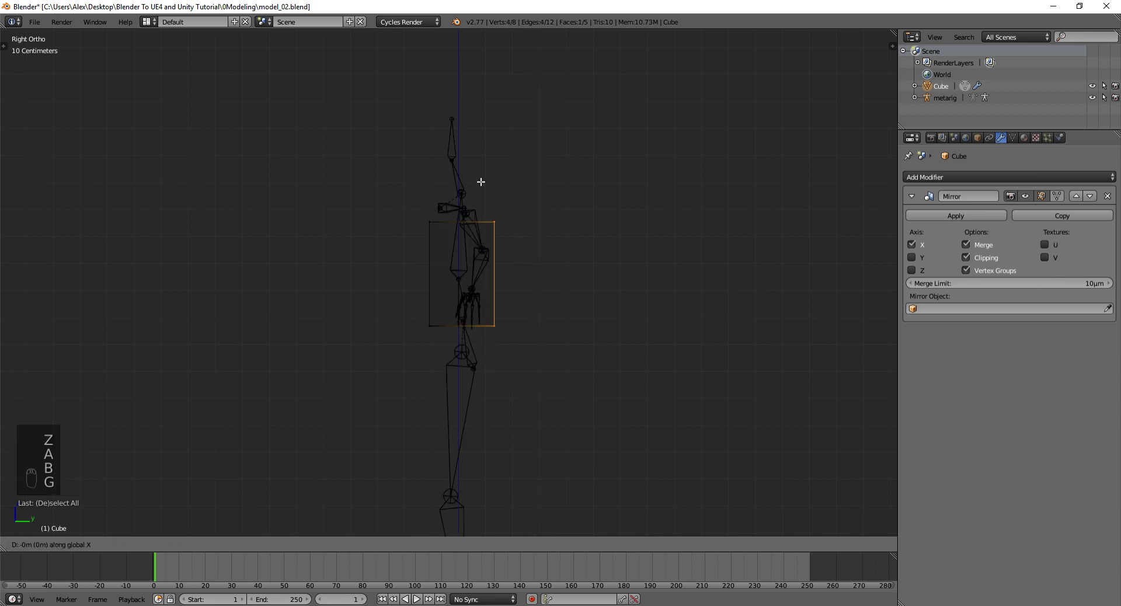
pyautogui.press('g')
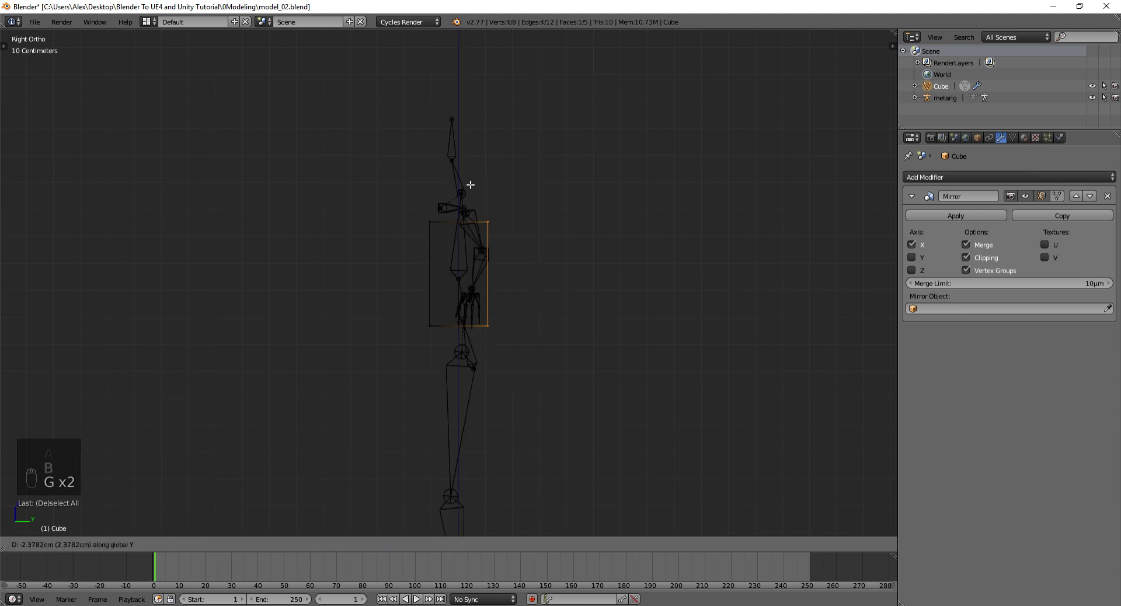
pyautogui.press('a')
pyautogui.press('b')
pyautogui.press('g')
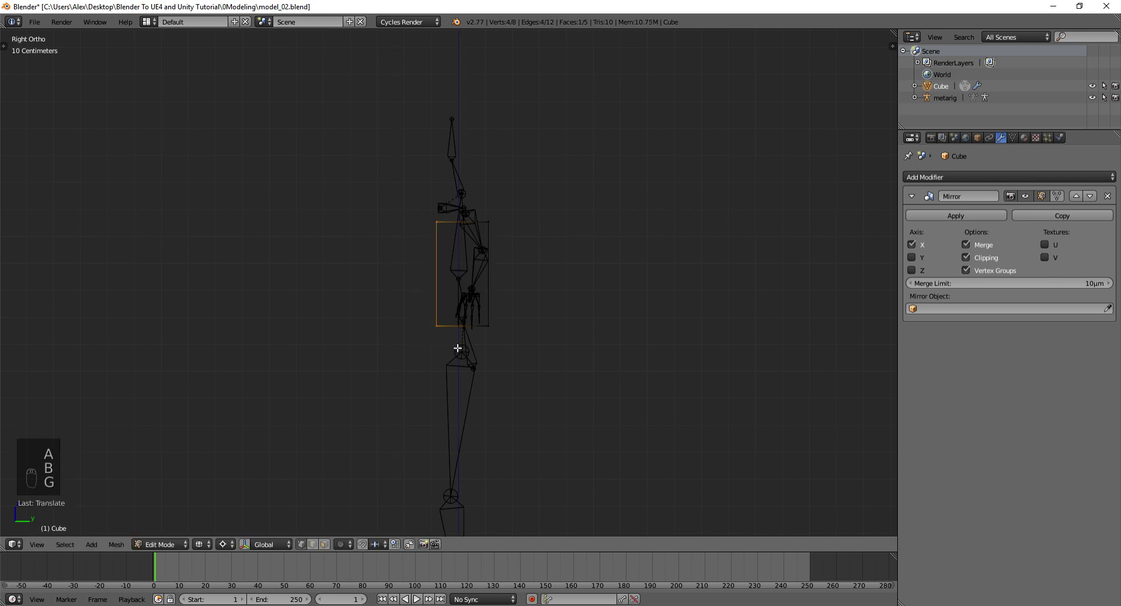
# From the front, widen the torso's side edge and extrude its bottom down toward the hips
pyautogui.press('KP_1')
pyautogui.press('a')
pyautogui.press('b')
pyautogui.press('g')
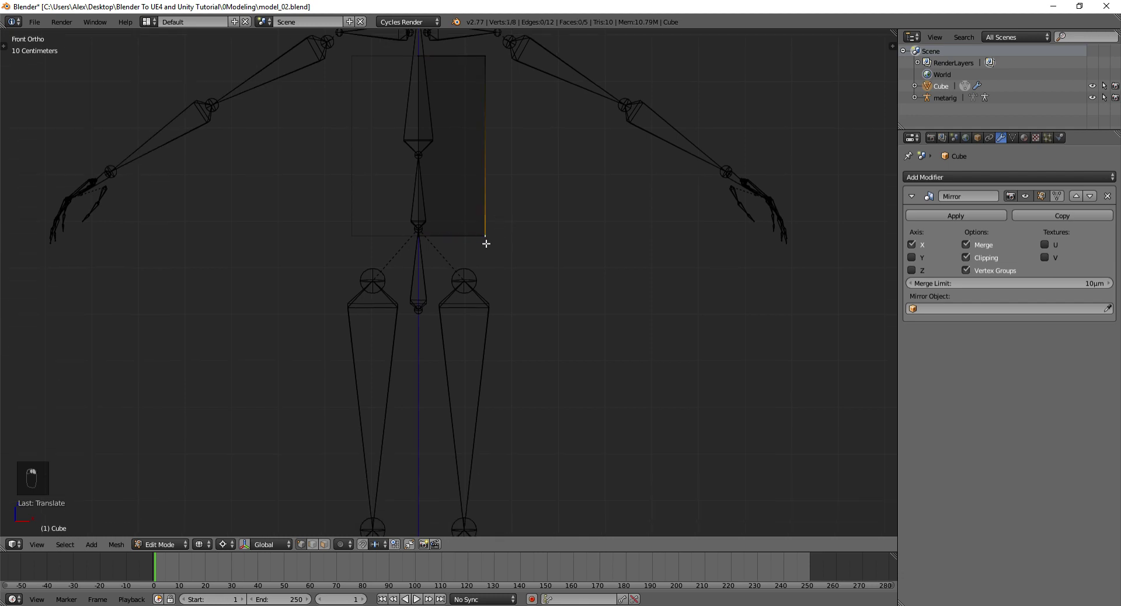
pyautogui.press('a')
pyautogui.press('b')
pyautogui.press('e')
pyautogui.press('g')
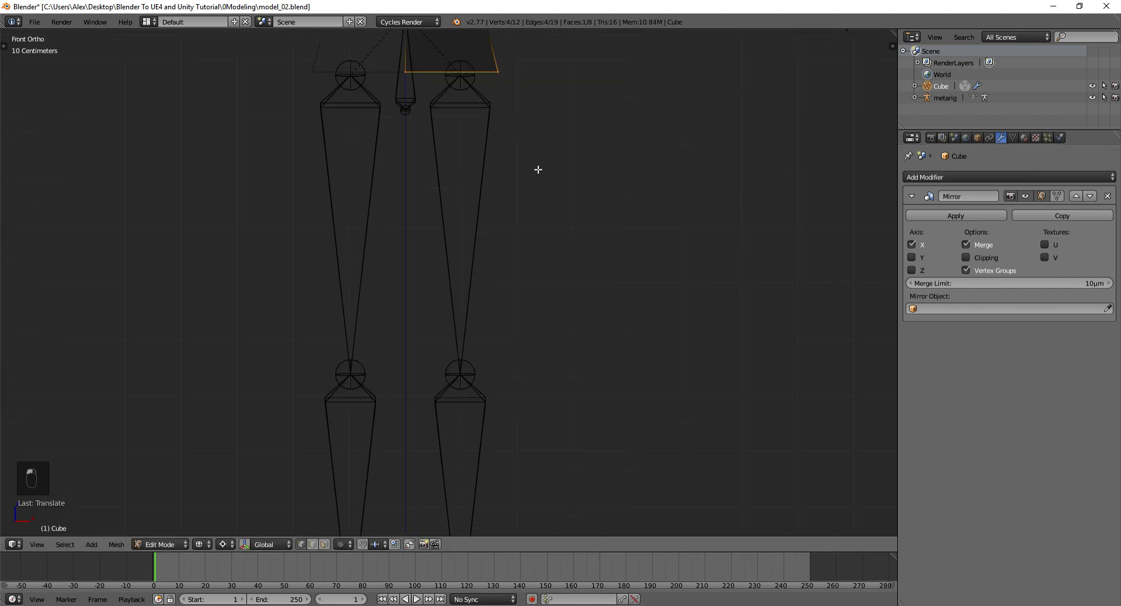
# Extrude the hip face down in sections through thigh, knee and shin to the feet
pyautogui.press('e')
pyautogui.moveTo(538, 208); pyautogui.dragTo(561, 514)
pyautogui.press('g')
pyautogui.moveTo(532, 226); pyautogui.dragTo(541, 223)
pyautogui.press('e')
pyautogui.moveTo(511, 224); pyautogui.dragTo(515, 432)
pyautogui.press('e')
pyautogui.moveTo(515, 435); pyautogui.dragTo(486, 394)
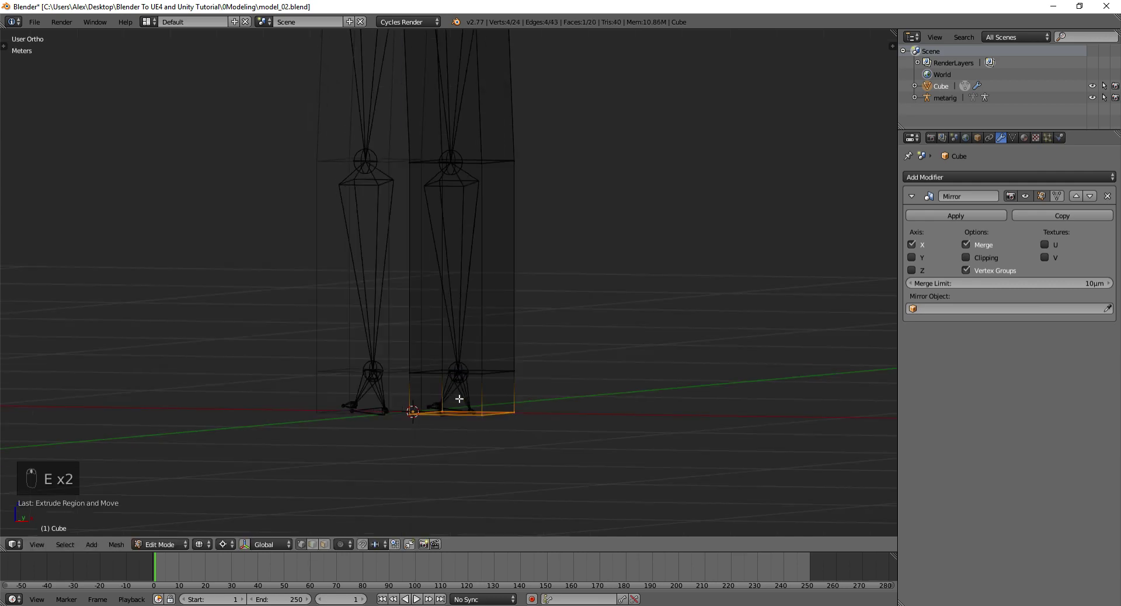
# Extrude a small stub from the torso's top and return to front view
pyautogui.press('ctrl+Tab')
pyautogui.press('e')
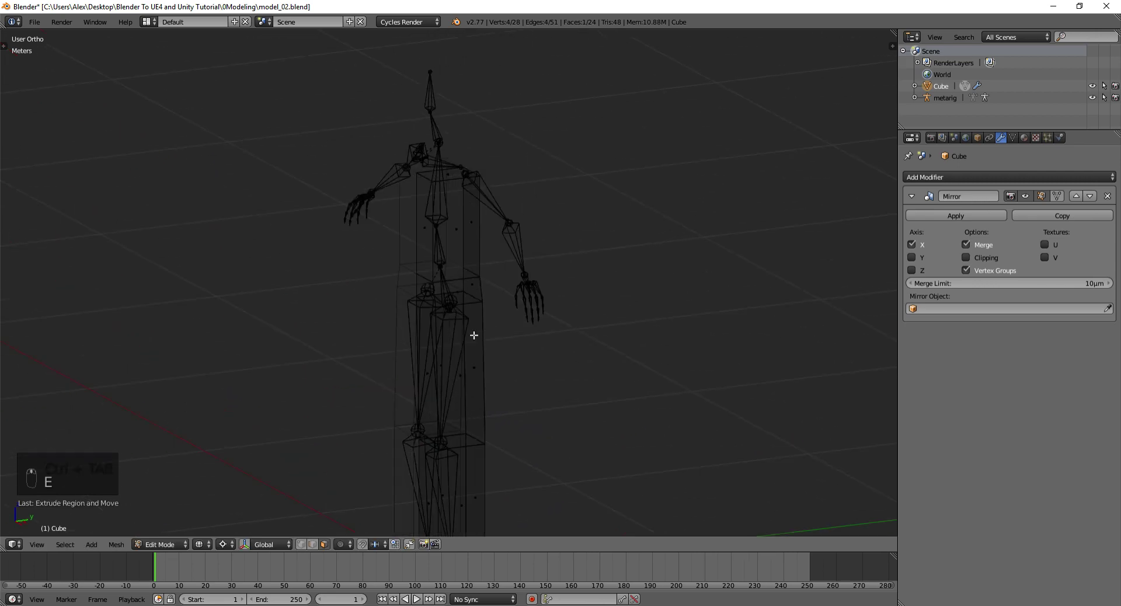
pyautogui.press('KP_1')
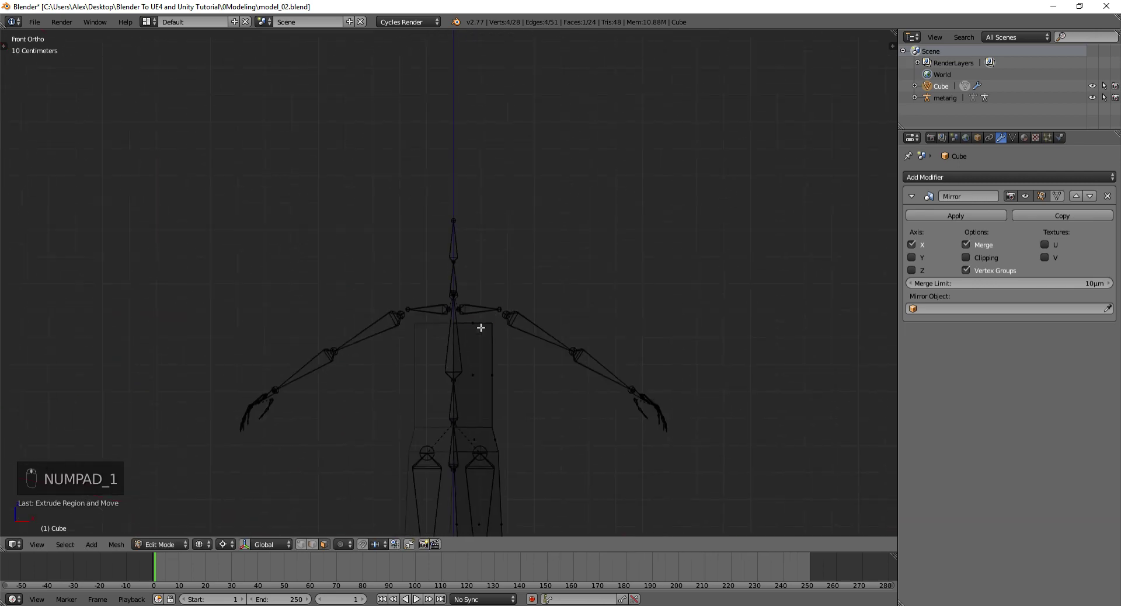
# Extrude the shoulder edge out horizontally into an upper arm and tilt it down along the bone
pyautogui.press('e')
pyautogui.rightClick(505, 309)
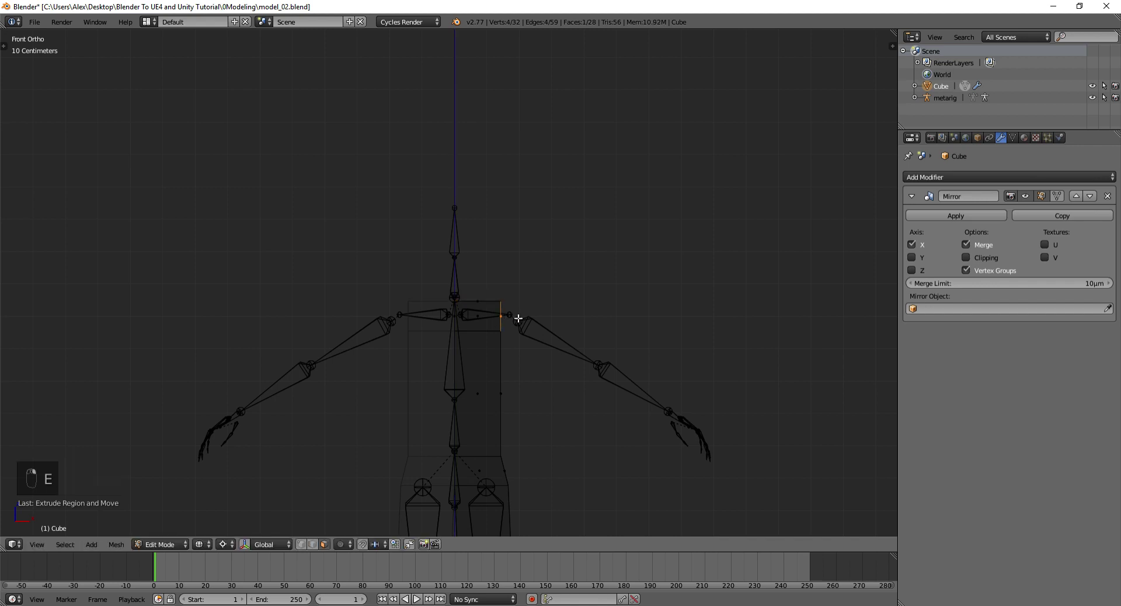
pyautogui.press('ctrl+Tab')
pyautogui.press('a')
pyautogui.press('b')
pyautogui.press('e')
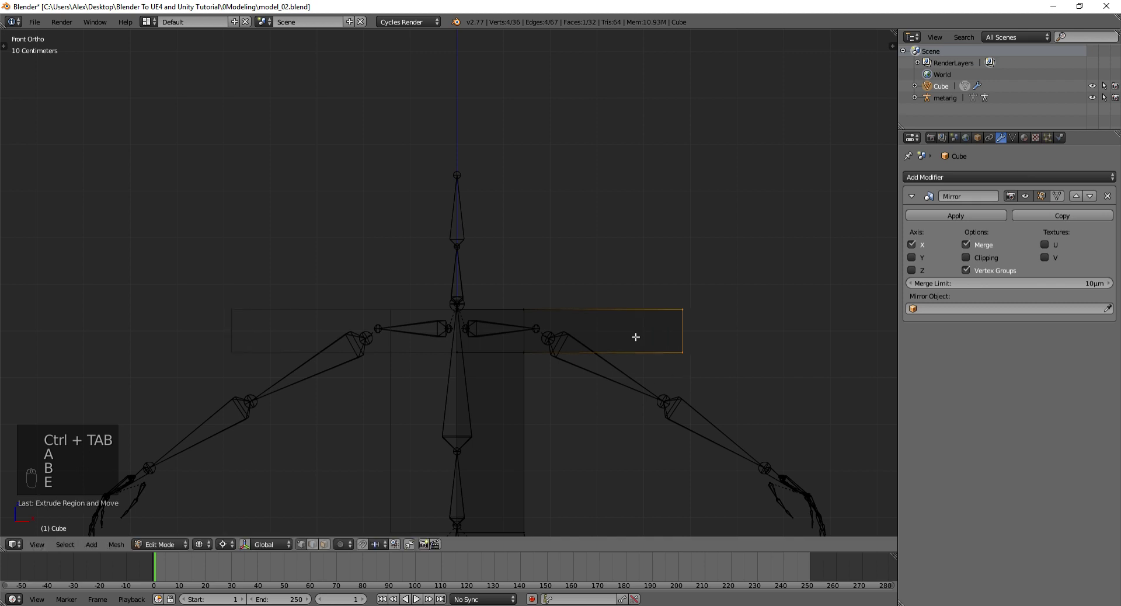
pyautogui.press('g')
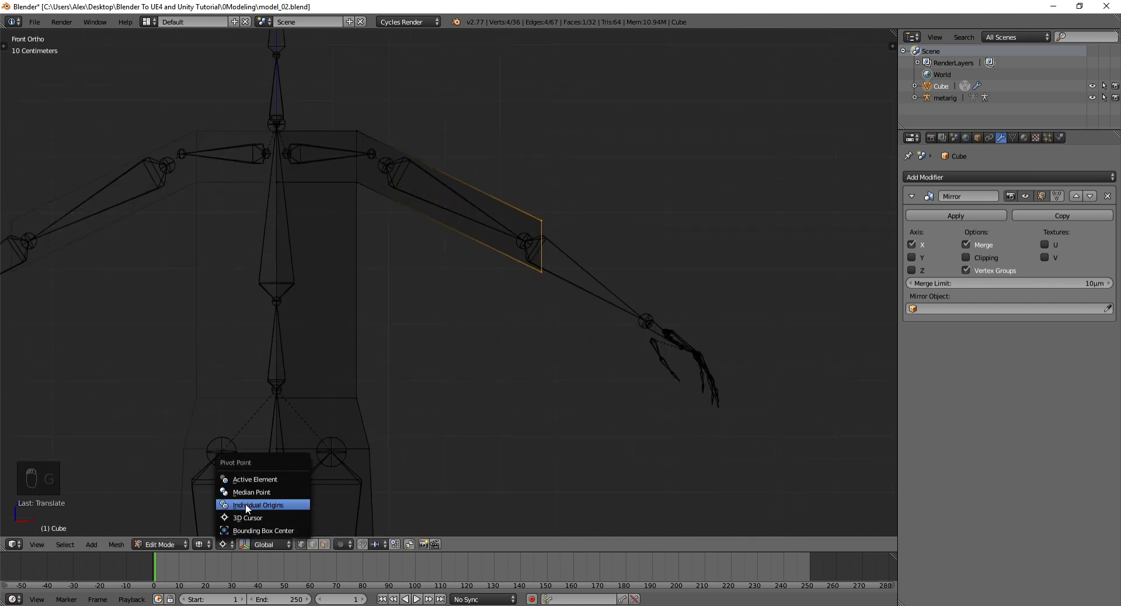
# Extrude the forearm from the elbow to the wrist, angled to follow the arm bone
pyautogui.press('r')
pyautogui.press('g')
pyautogui.press('e')
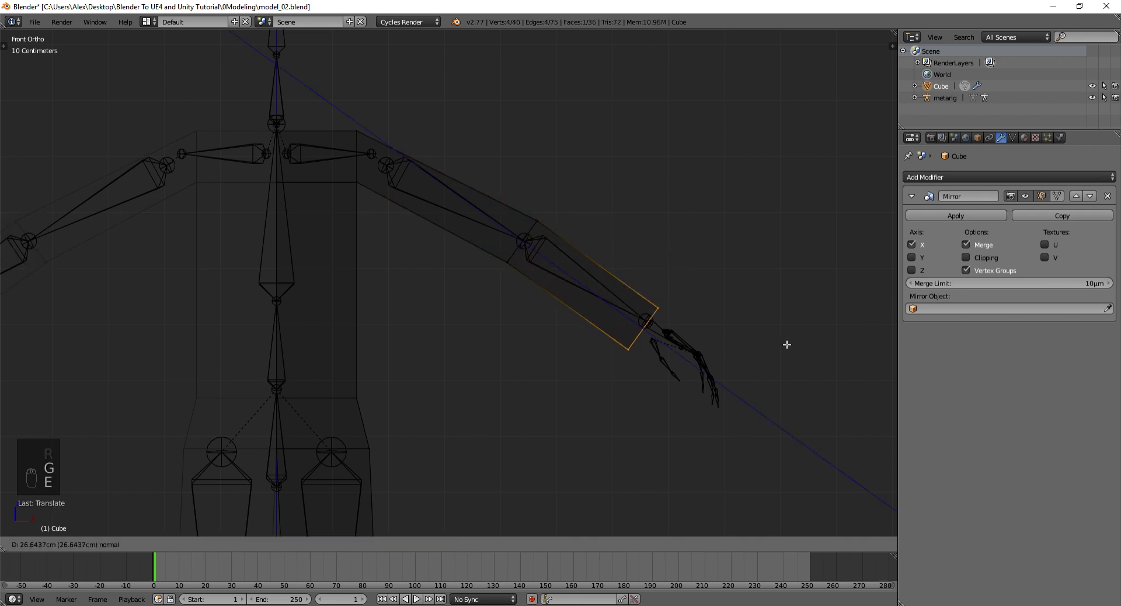
pyautogui.press('g')
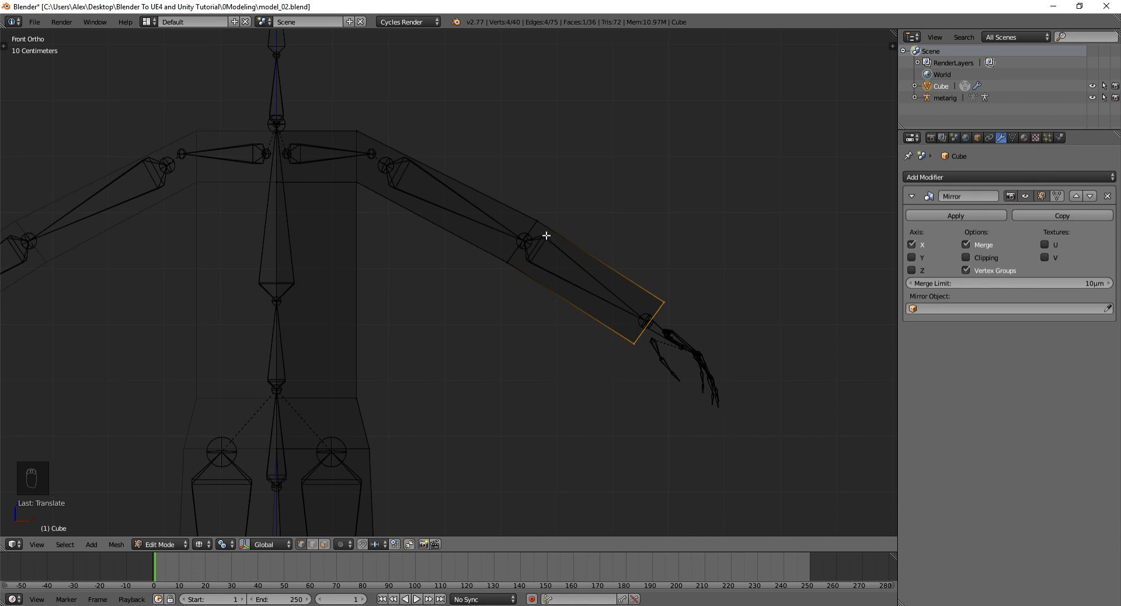
pyautogui.moveTo(494, 271); pyautogui.dragTo(548, 299)
# Extrude the torso's top edge and slide it sideways to set the neck width at the centre line
pyautogui.press('a')
pyautogui.press('b')
pyautogui.press('e')
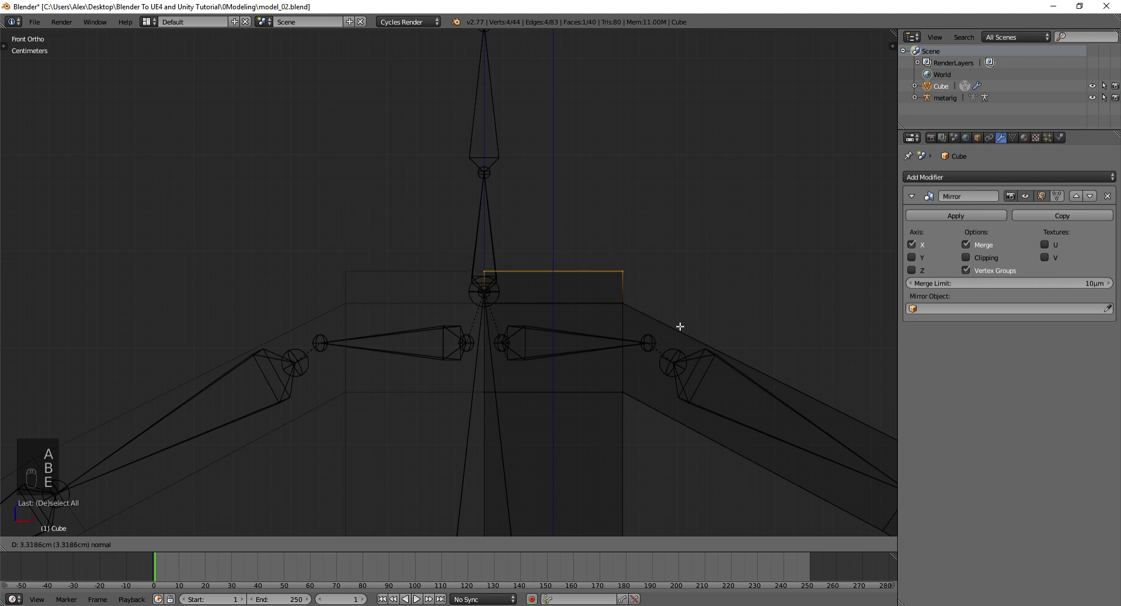
pyautogui.press('s')
pyautogui.press('g')
pyautogui.press('g')
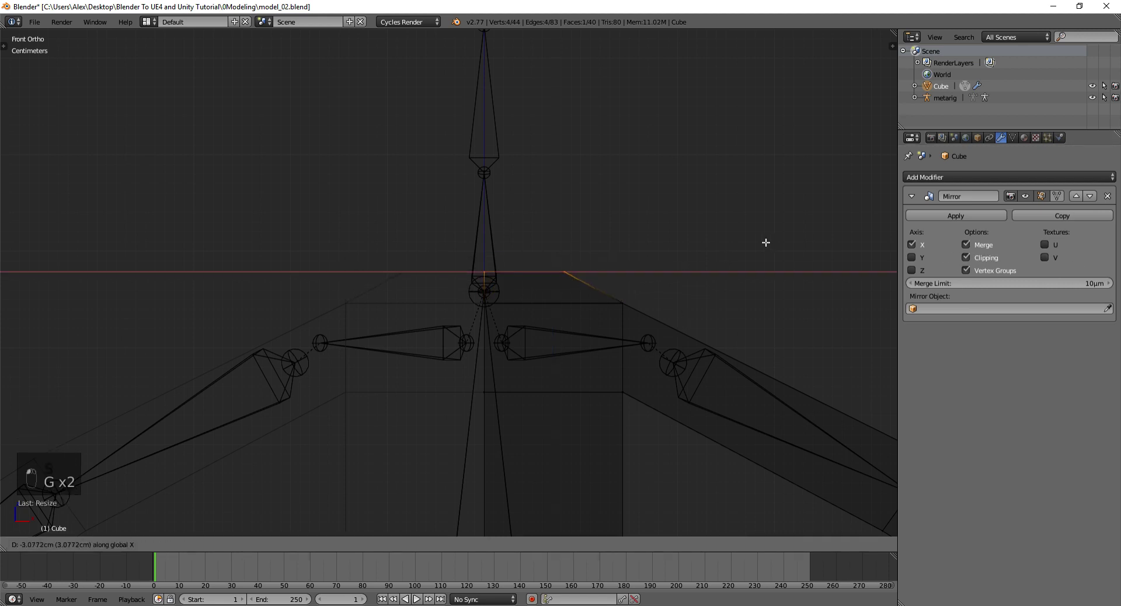
pyautogui.press('e')
# Extrude the neck upward, then a head block above it
pyautogui.press('e')
pyautogui.press('s')
pyautogui.press('e')
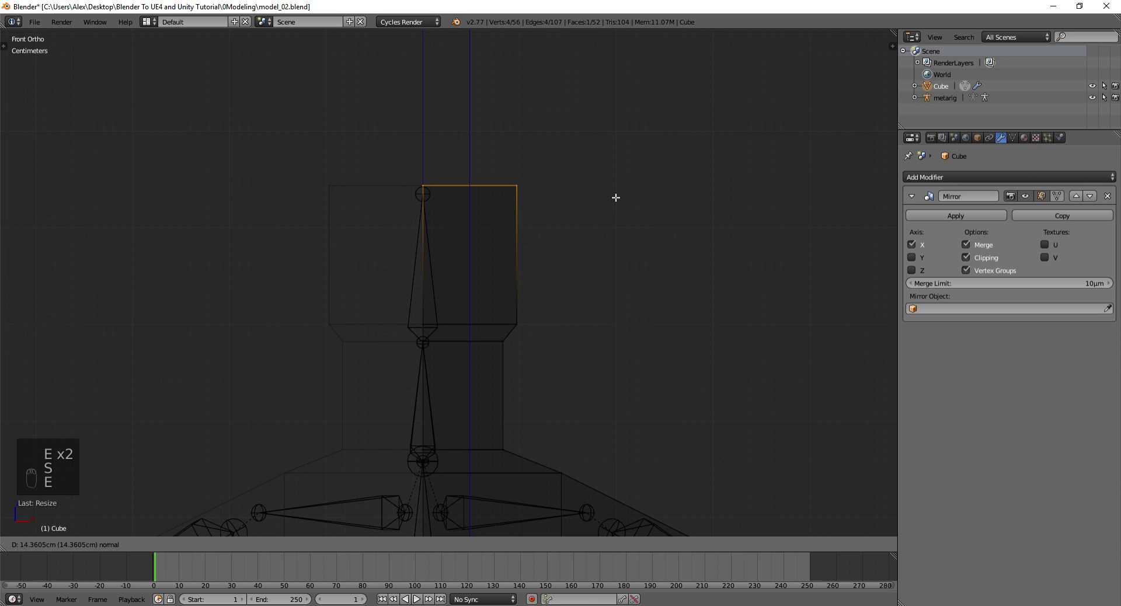
pyautogui.press('e')
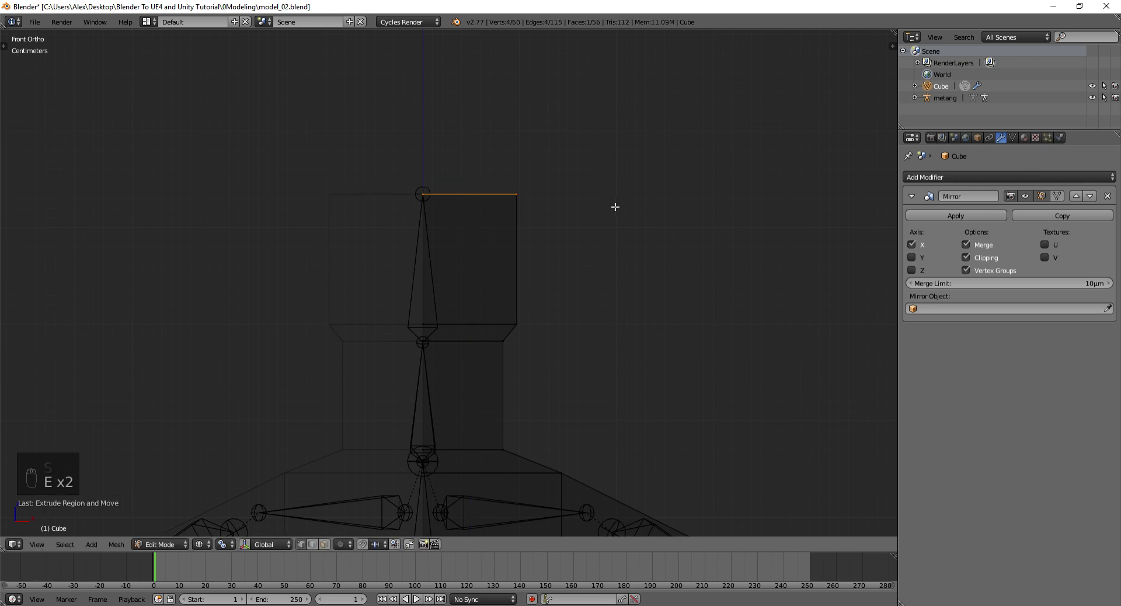
# Box-select the head's side vertices and pull them in horizontally to narrow the head, then view the whole figure solid
pyautogui.press('s')
pyautogui.press('g')
pyautogui.press('a')
pyautogui.press('b')
pyautogui.press('a')
pyautogui.press('b')
pyautogui.press('b')
pyautogui.press('a')
pyautogui.press('b')
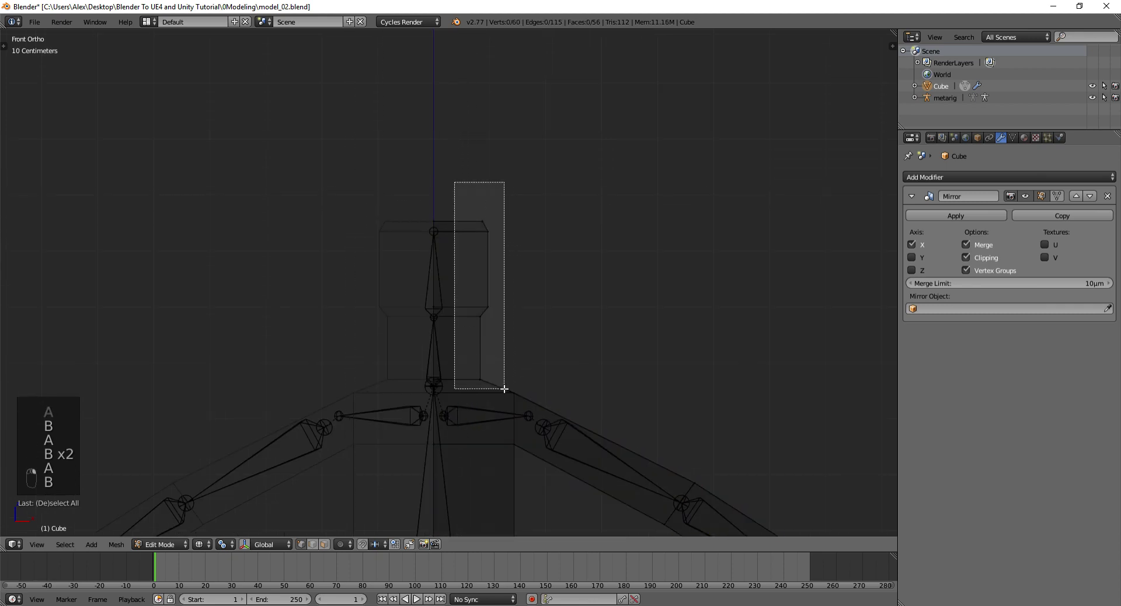
pyautogui.press('g')
pyautogui.middleClick(504, 387)
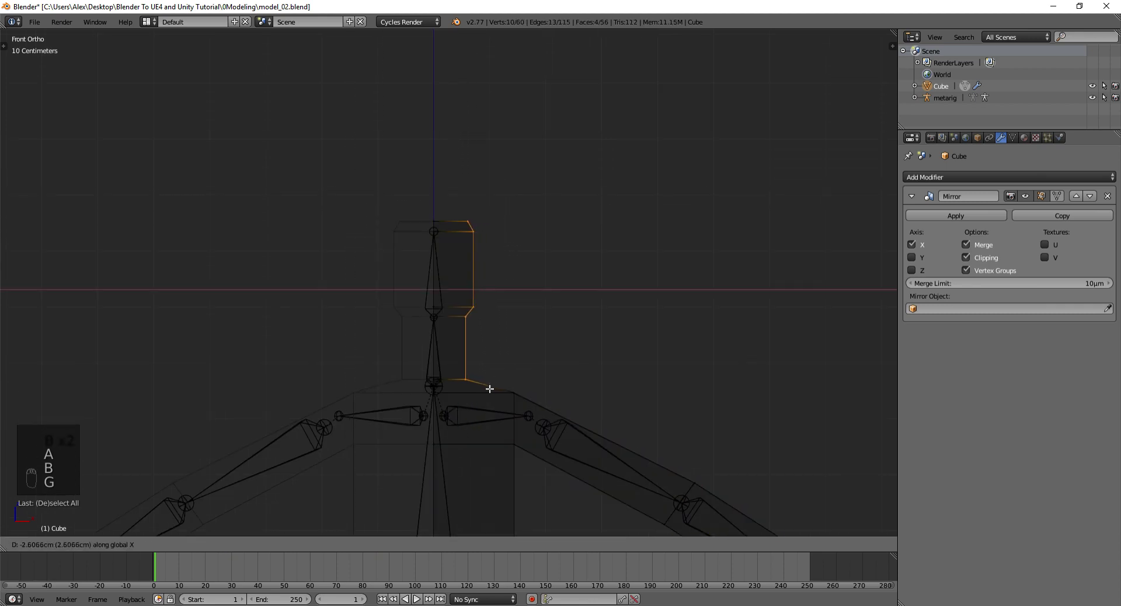
pyautogui.press('a')
pyautogui.press('b')
pyautogui.press('g')
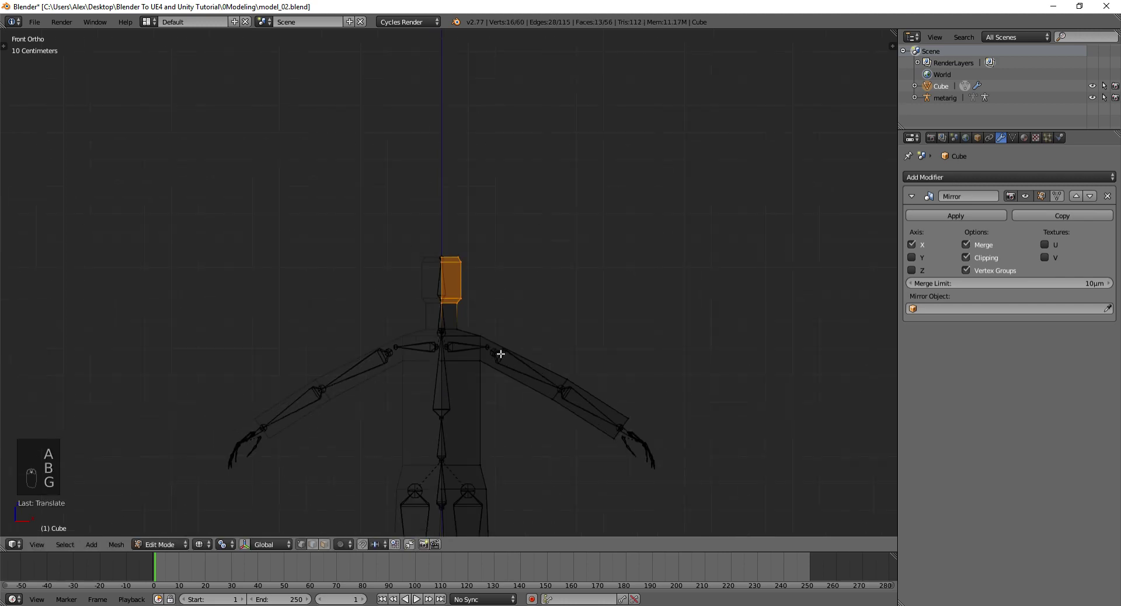
pyautogui.press('Tab')
pyautogui.press('z')
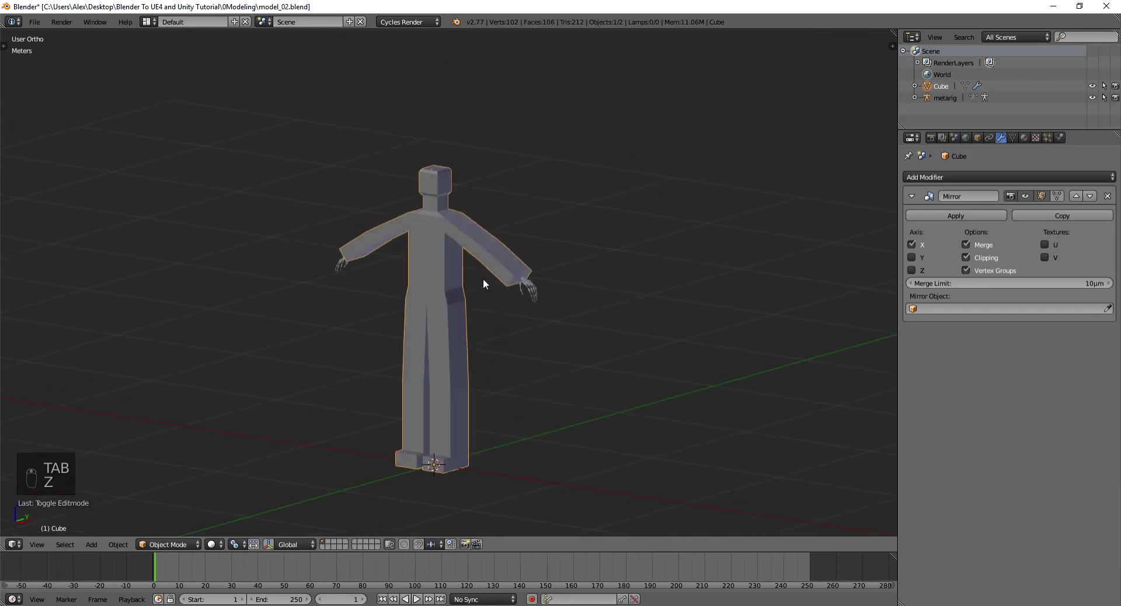
# From the side wireframe view, move the knee vertices along Y to bend the legs slightly
pyautogui.middleClick(430, 292)
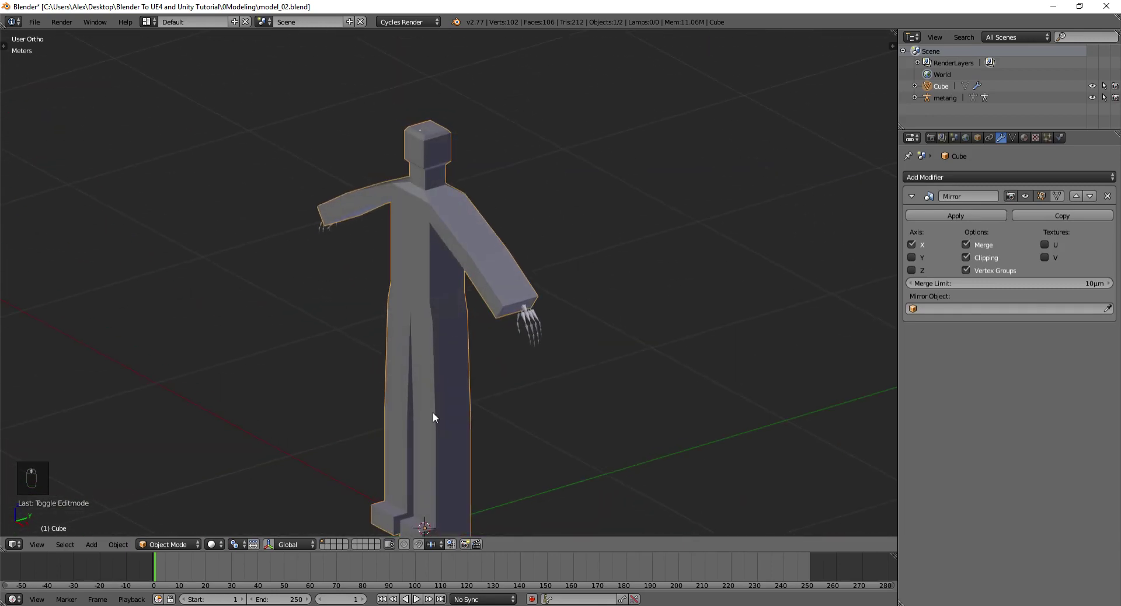
pyautogui.press('KP_1')
pyautogui.press('KP_3')
pyautogui.press('z')
pyautogui.press('Tab')
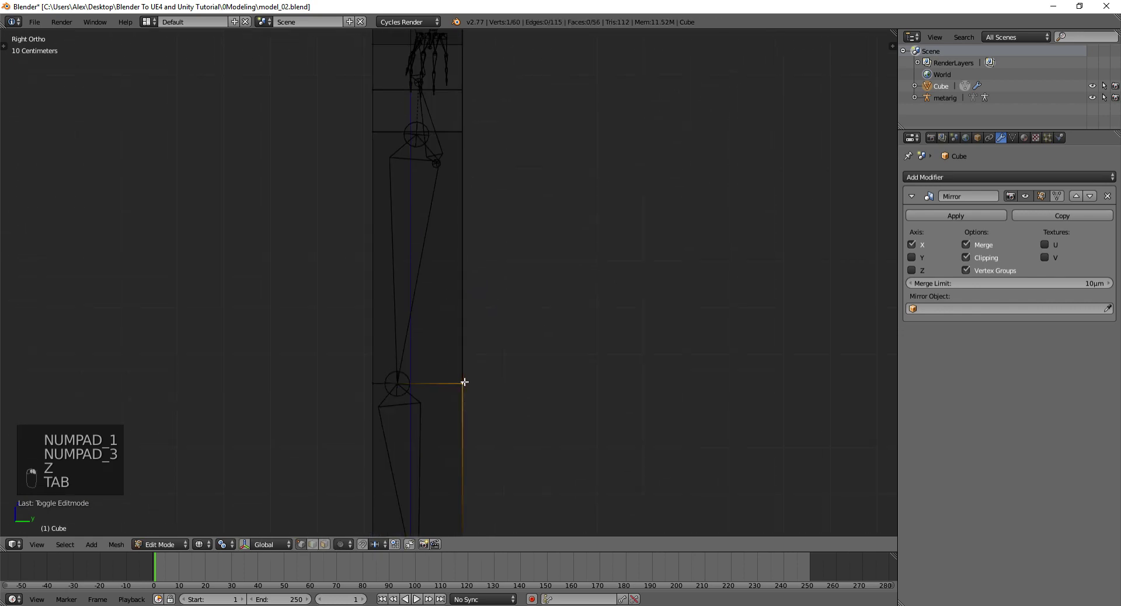
pyautogui.press('a')
pyautogui.press('b')
pyautogui.press('g')
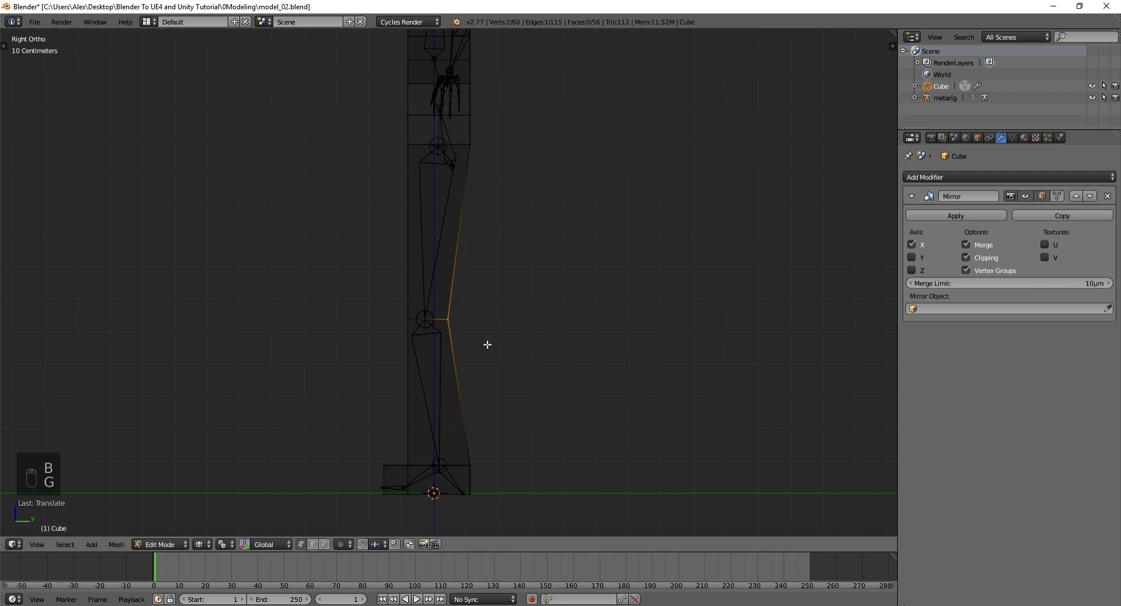
# Extrude the foot's front edge forward along Y to lengthen it toward the toes
pyautogui.press('KP_1')
pyautogui.press('KP_3')
pyautogui.press('a')
pyautogui.press('b')
pyautogui.press('g')
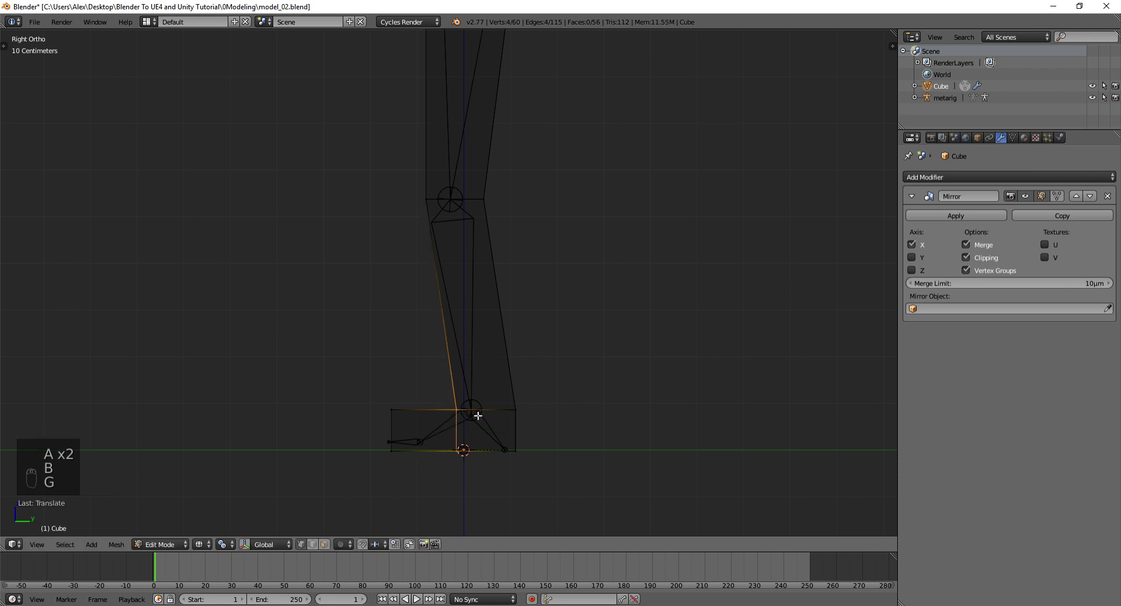
pyautogui.press('a')
pyautogui.press('g')
pyautogui.press('b')
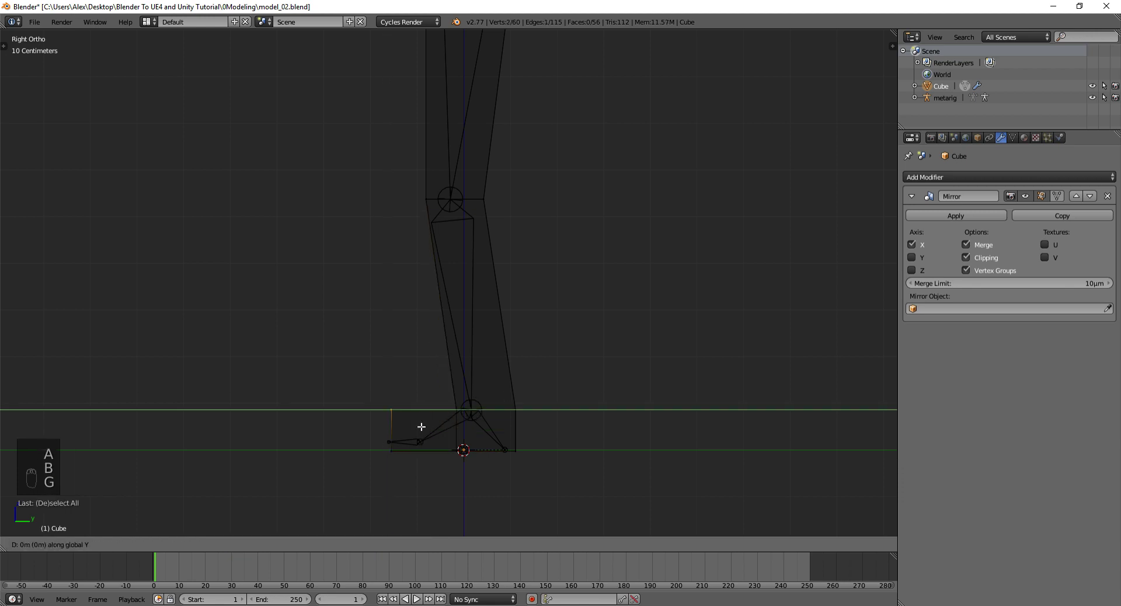
pyautogui.press('a')
pyautogui.click(381, 422)
# Move the back calf edge along Y to shape the calf, checking the legs in 3D
pyautogui.press('a')
pyautogui.press('b')
pyautogui.press('a')
pyautogui.press('b')
pyautogui.press('g')
pyautogui.press('a')
pyautogui.press('b')
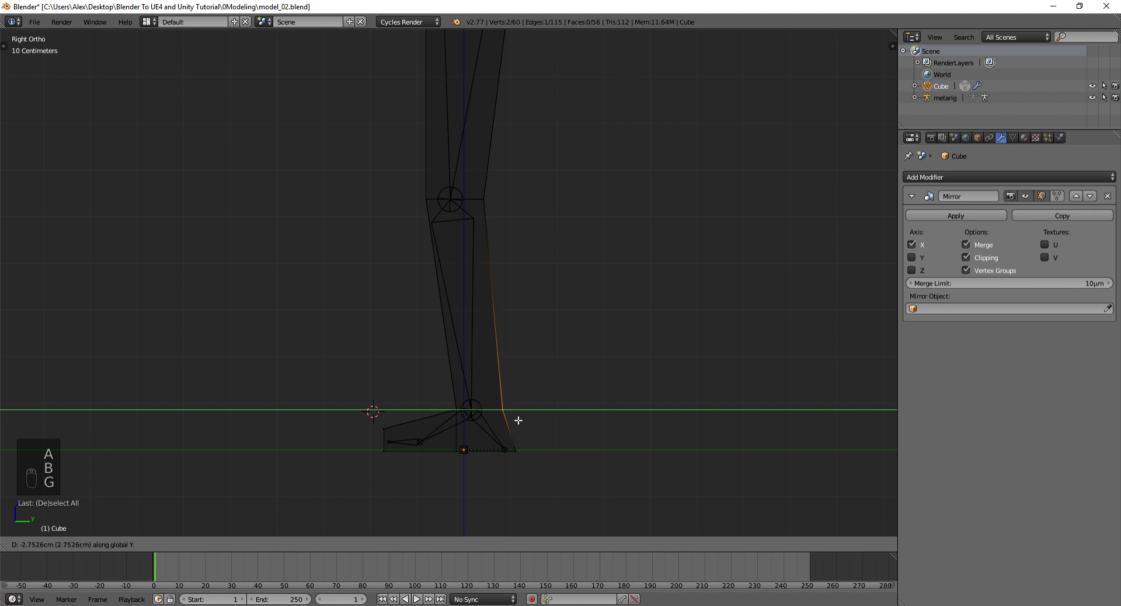
pyautogui.middleClick(456, 446)
pyautogui.press('a')
pyautogui.press('b')
pyautogui.press('g')
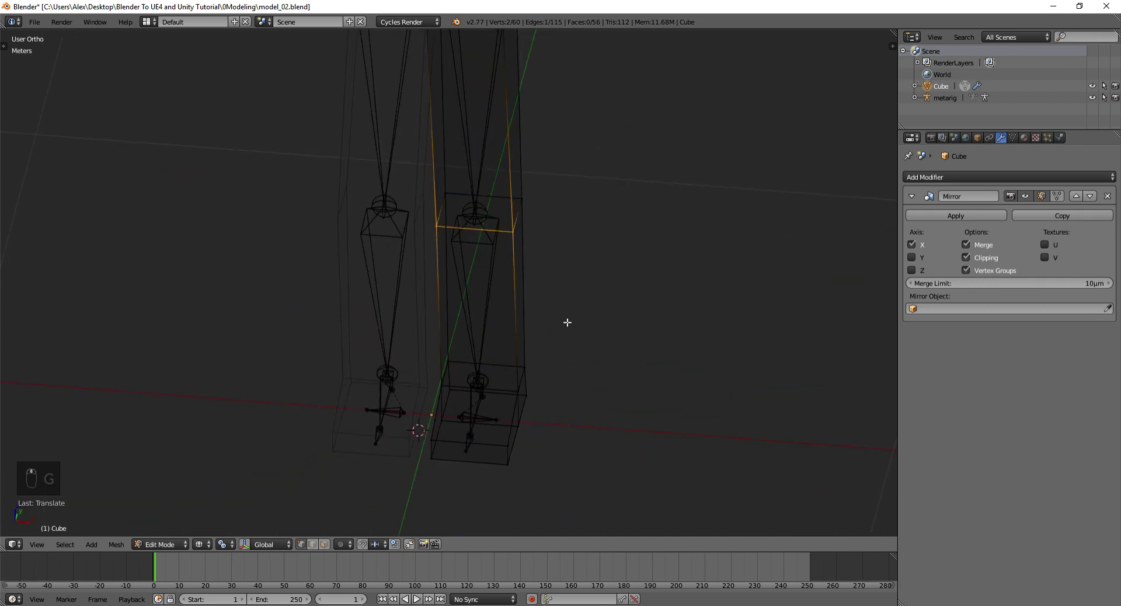
# From the front, shift the inner leg edges along X to fit around the rig's leg bones
pyautogui.press('KP_1')
pyautogui.press('a')
pyautogui.press('b')
pyautogui.press('g')
pyautogui.press('a')
pyautogui.press('b')
pyautogui.press('g')
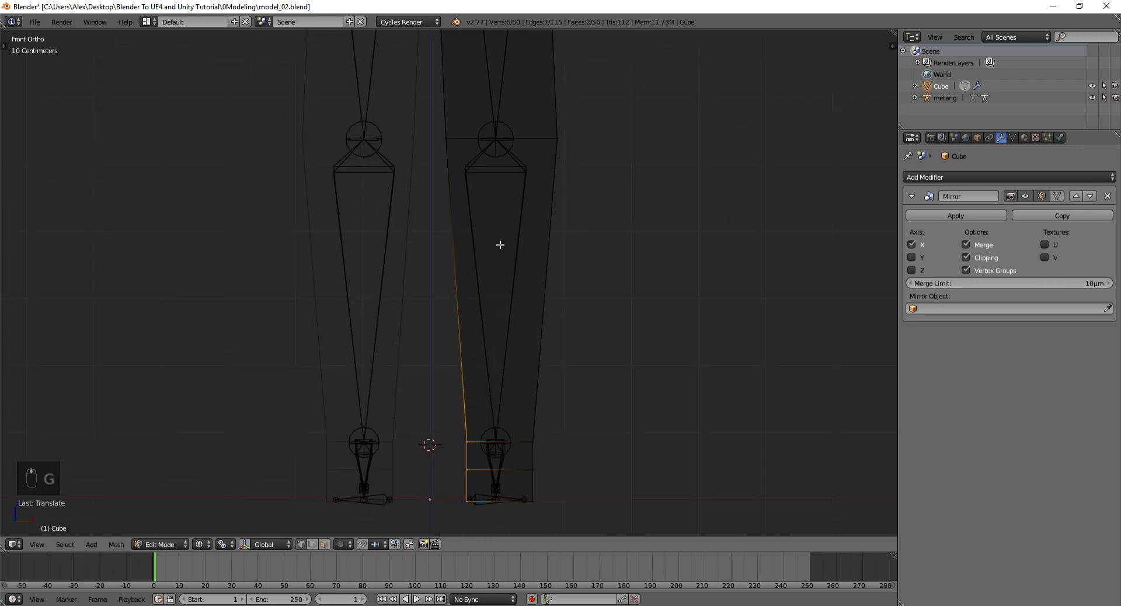
pyautogui.press('a')
pyautogui.press('b')
pyautogui.press('g')
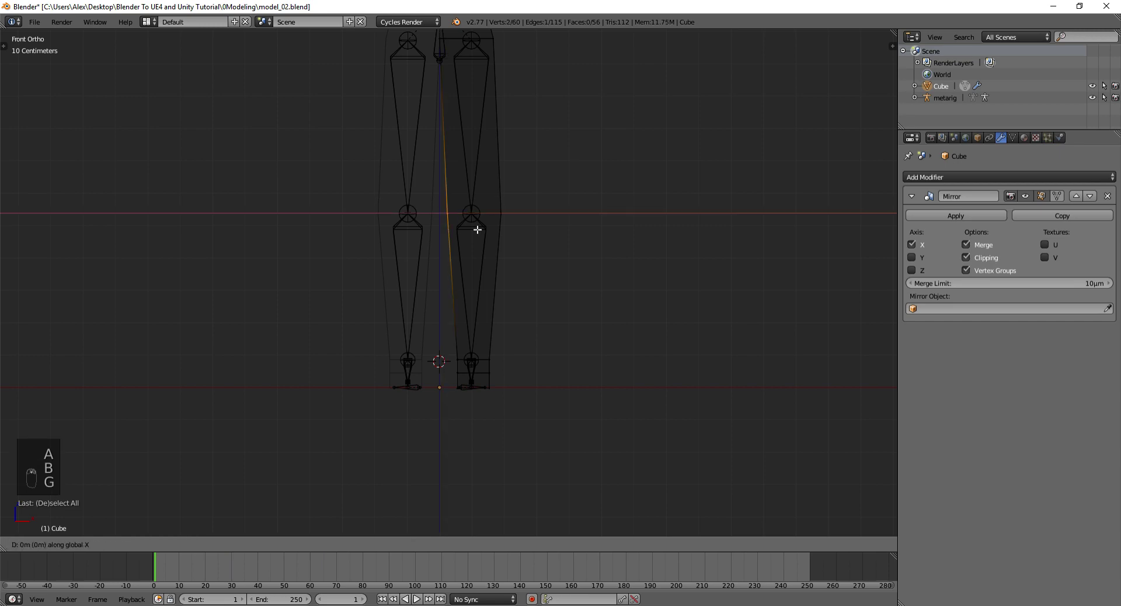
pyautogui.press('Tab')
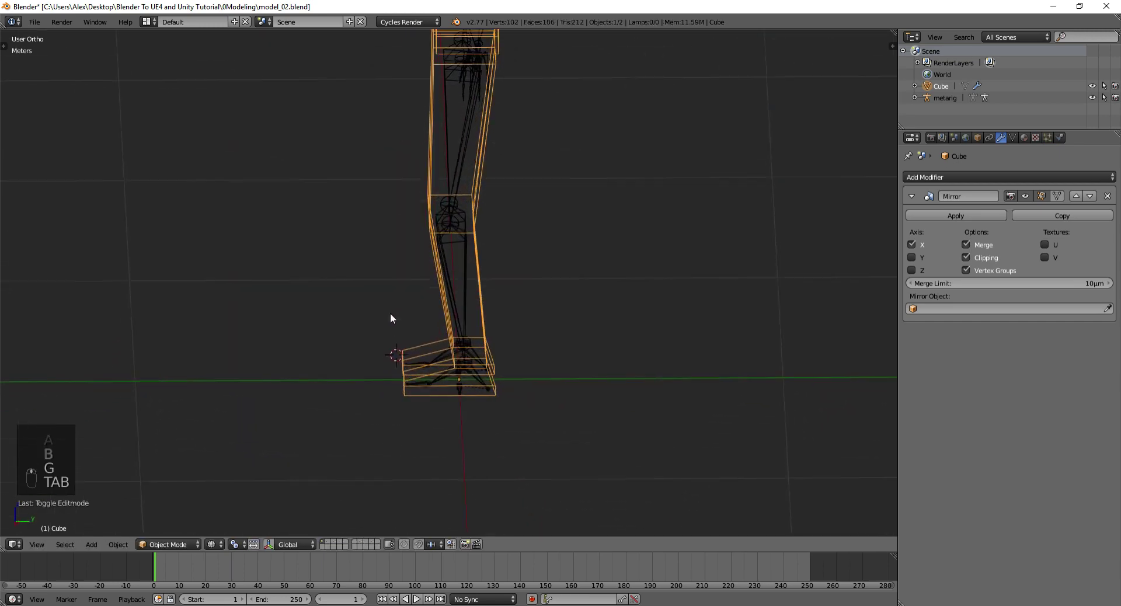
# Move the torso side edge along X toward the arm
pyautogui.press('KP_1')
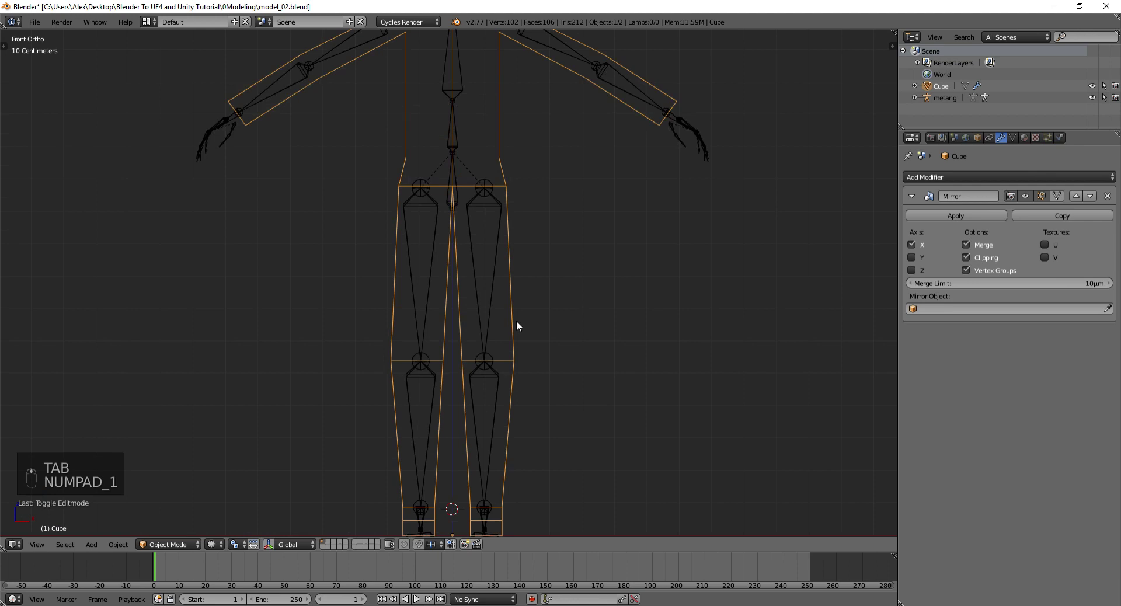
pyautogui.press('Tab')
pyautogui.press('a')
pyautogui.press('b')
pyautogui.press('a')
pyautogui.press('b')
pyautogui.press('g')
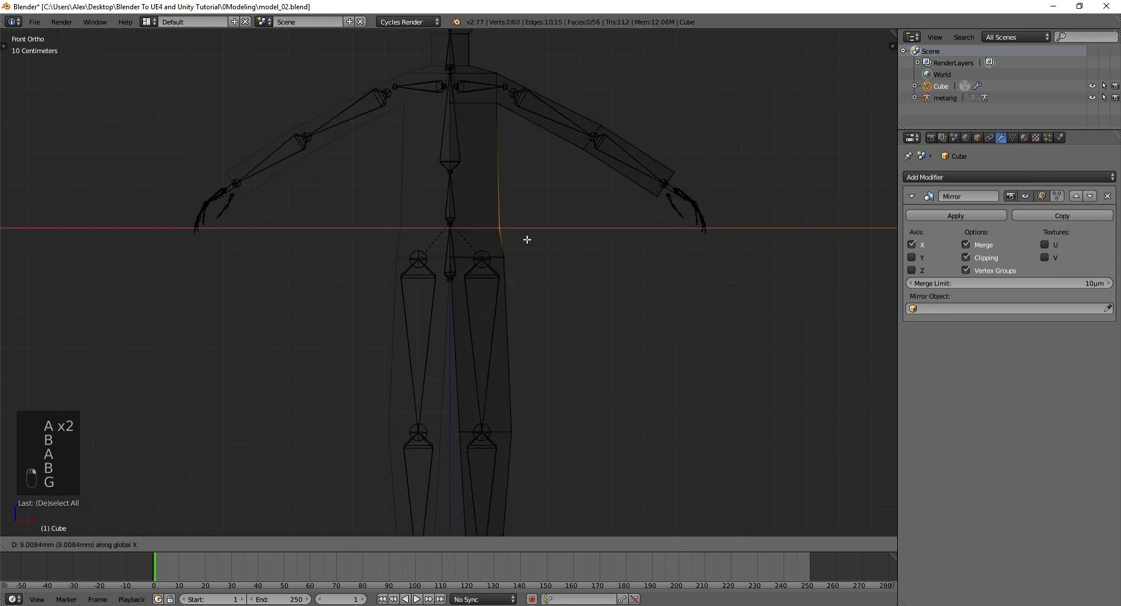
pyautogui.press('a')
# Move the shoulder edge along X to reshape it toward the arm
pyautogui.press('b')
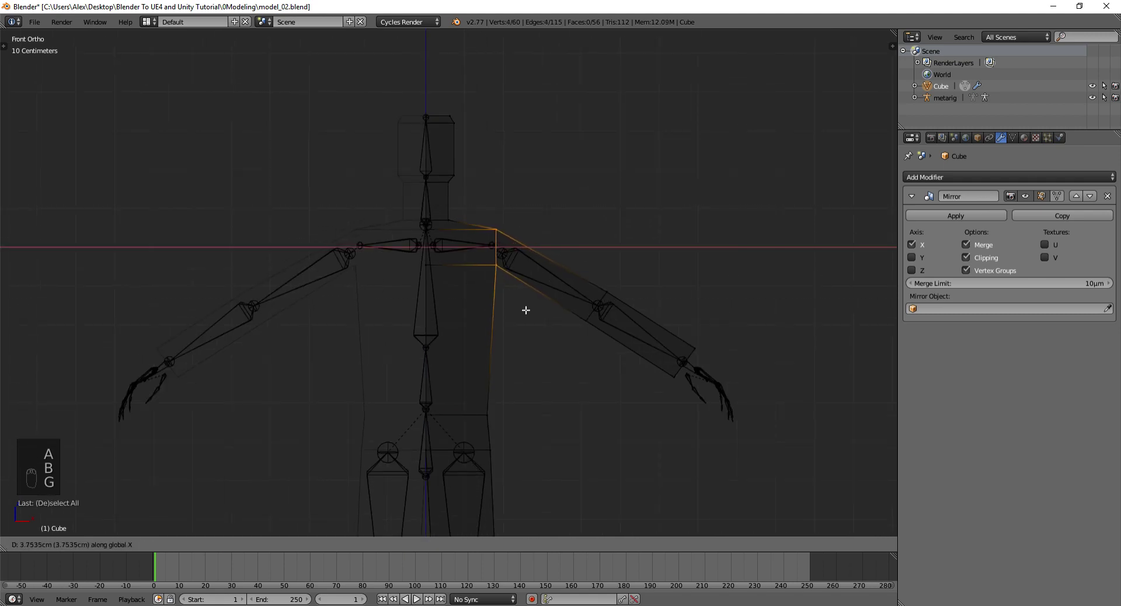
pyautogui.press('g')
pyautogui.press('a')
pyautogui.press('b')
pyautogui.press('g')
pyautogui.press('a')
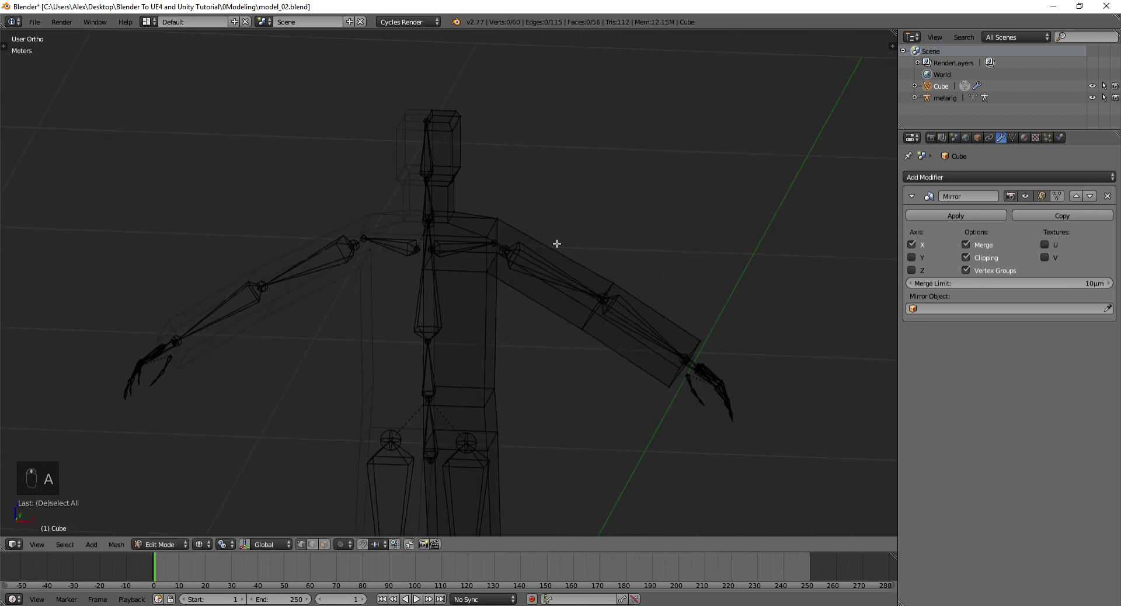
# Scale the forearm edge loops along Y to slim the forearm around the arm bones
pyautogui.press('a')
pyautogui.press('b')
pyautogui.press('a')
pyautogui.press('b')
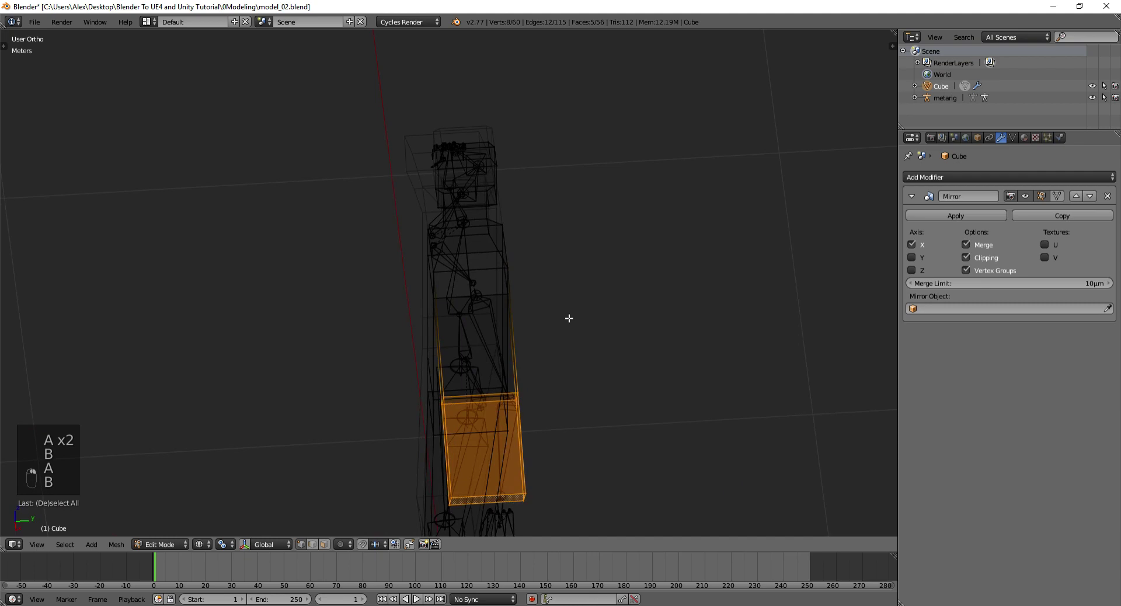
pyautogui.press('s')
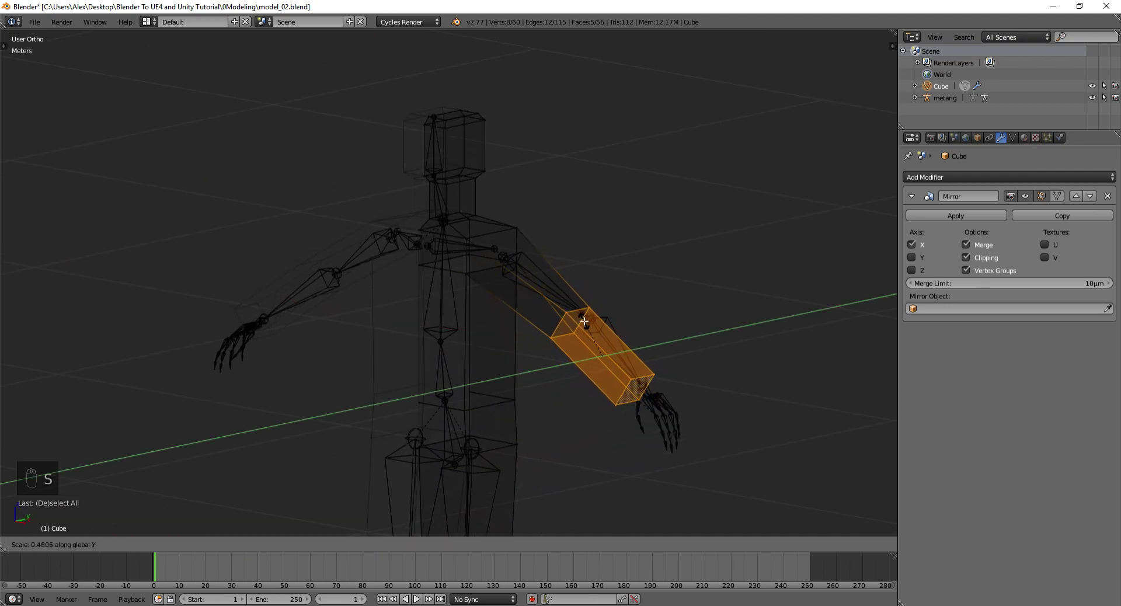
pyautogui.middleClick(525, 277)
# Adjust the shoulder loop, then from above move the elbow loop onto the bone joint
pyautogui.press('z')
pyautogui.press('s')
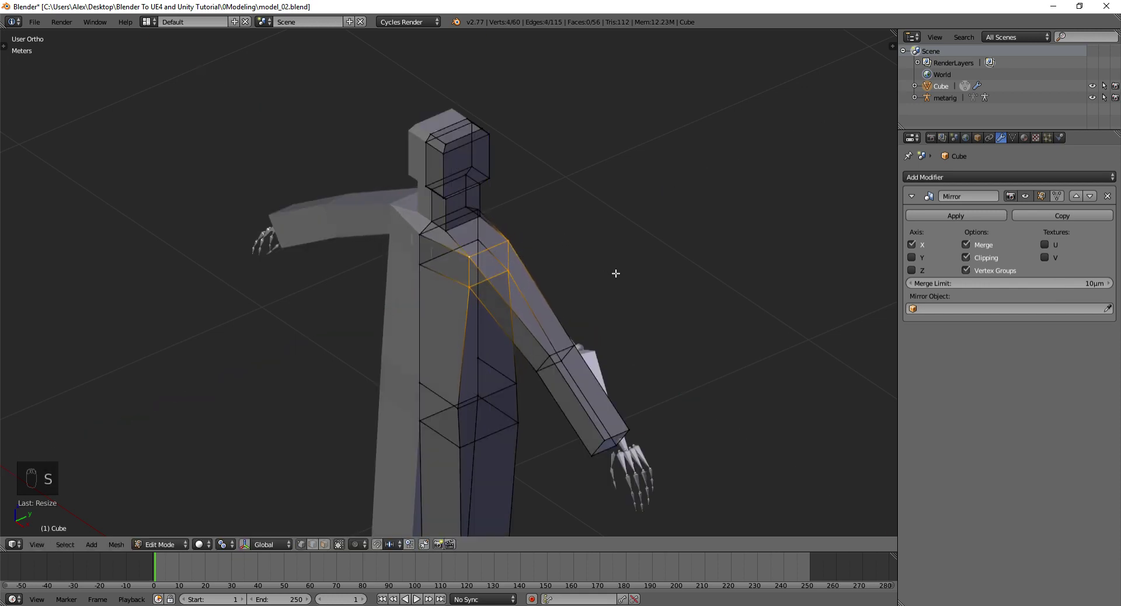
pyautogui.press('s')
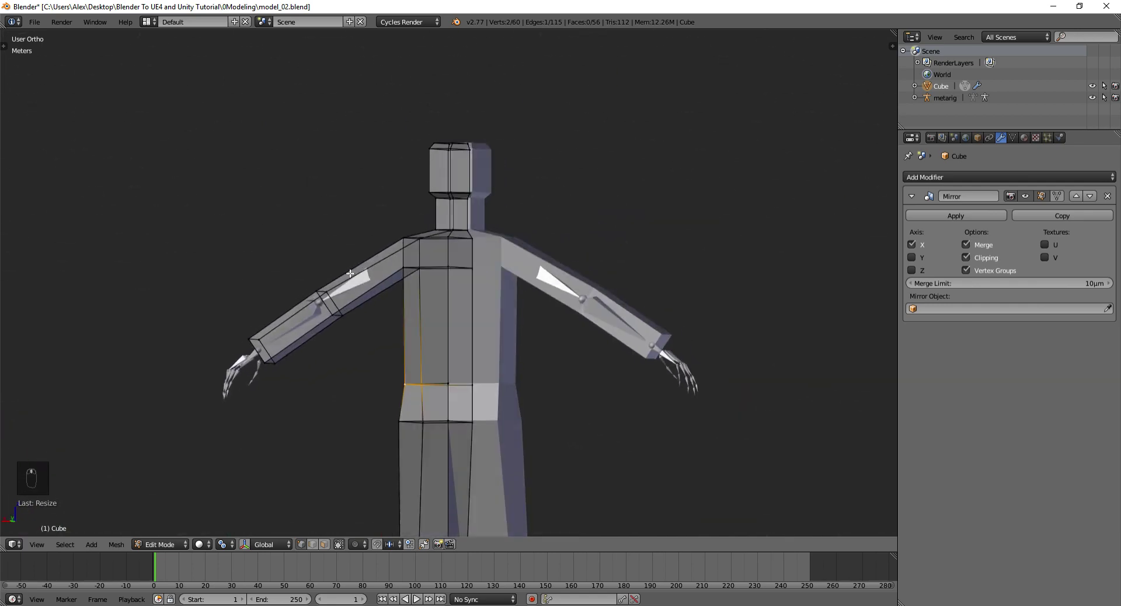
pyautogui.press('KP_7')
pyautogui.press('Tab')
pyautogui.press('a')
pyautogui.press('z')
# From the front, move the forearm end toward the hand bones
pyautogui.press('a')
pyautogui.press('b')
pyautogui.press('a')
pyautogui.press('b')
pyautogui.press('g')
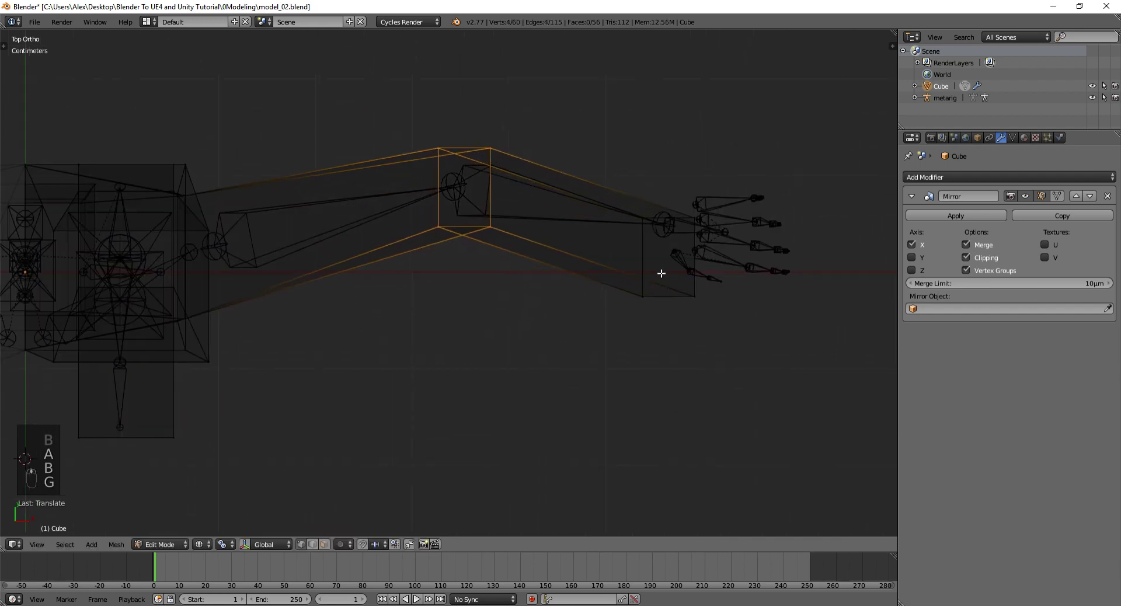
pyautogui.press('a')
pyautogui.press('b')
pyautogui.press('g')
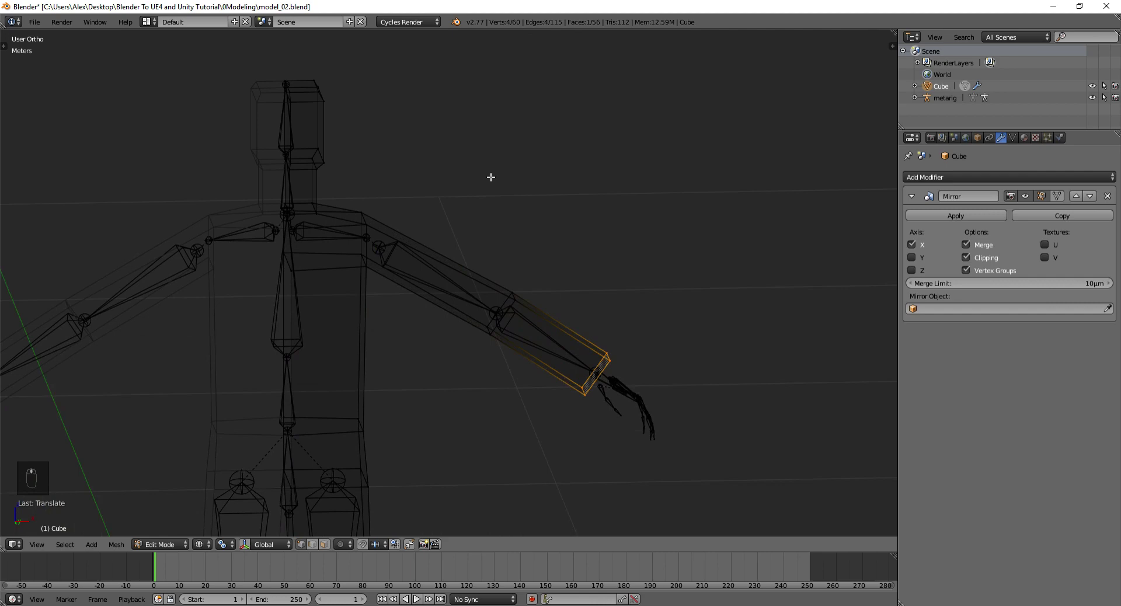
# Shift the shoulder and underarm vertices backward along Y, then return to front-view editing
pyautogui.press('z')
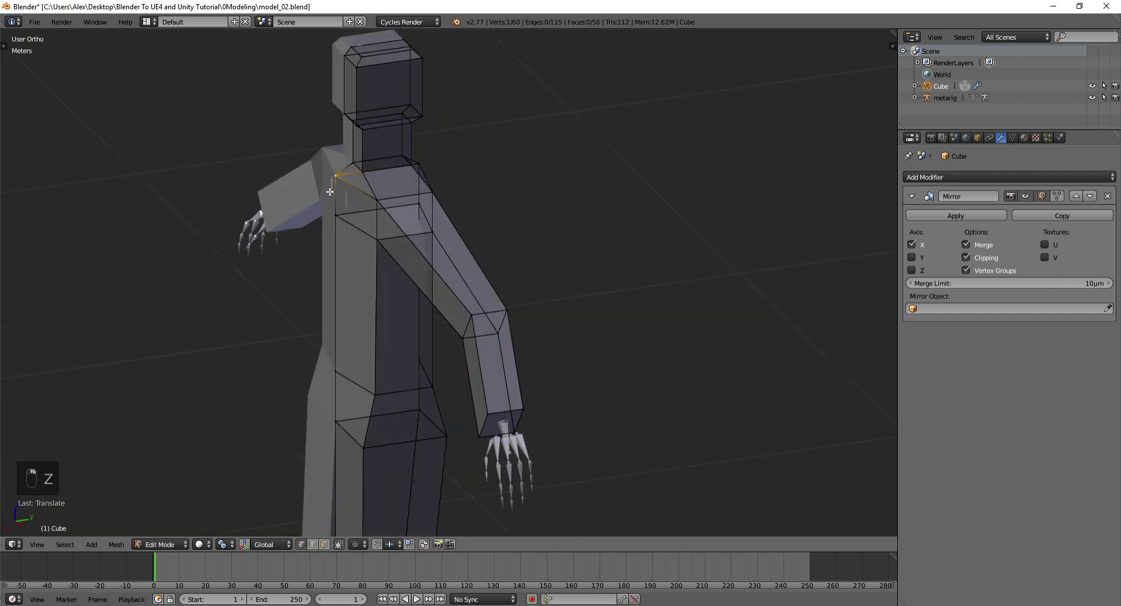
pyautogui.press('g')
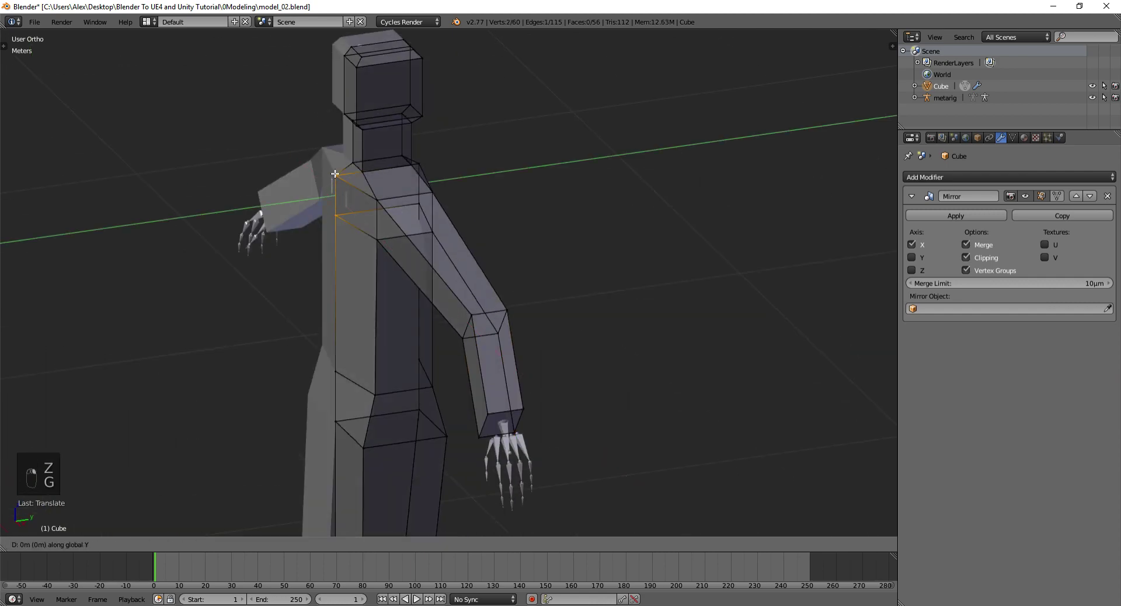
pyautogui.press('g')
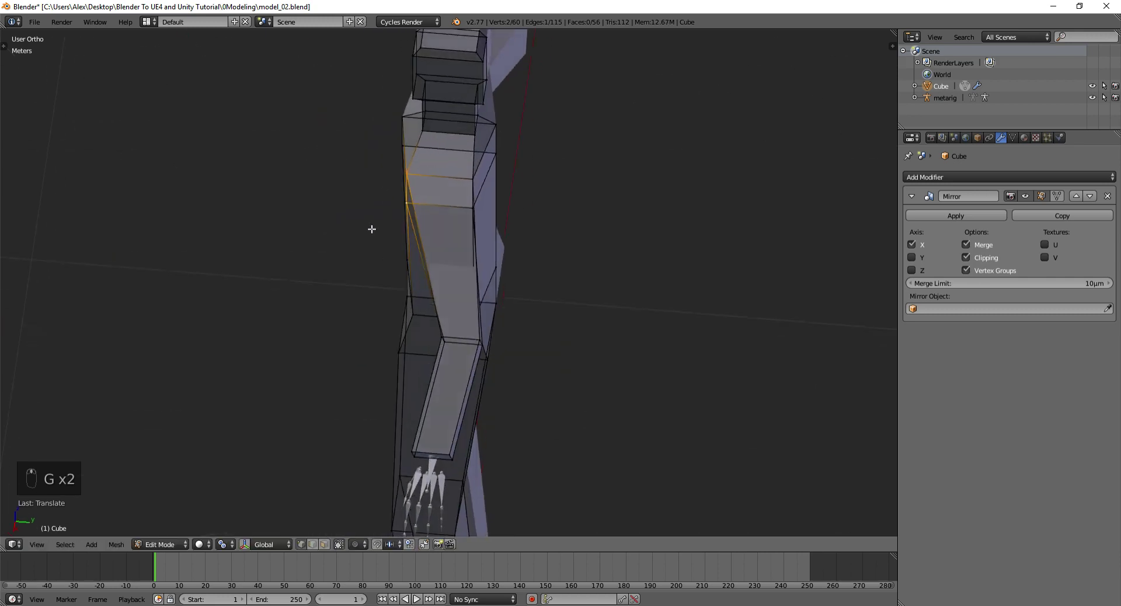
pyautogui.press('Tab')
pyautogui.press('KP_1')
pyautogui.press('Tab')
pyautogui.press('a')
pyautogui.press('b')
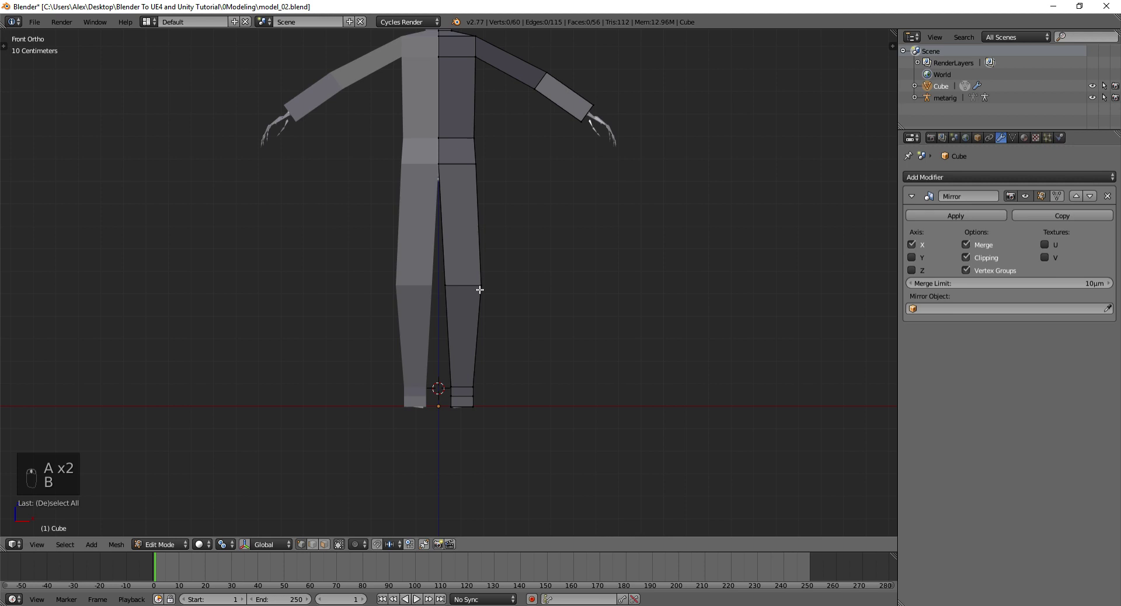
# Add loop cuts across the shin, two on the thigh, and one on the upper arm near the shoulder
pyautogui.press('ctrl+r')
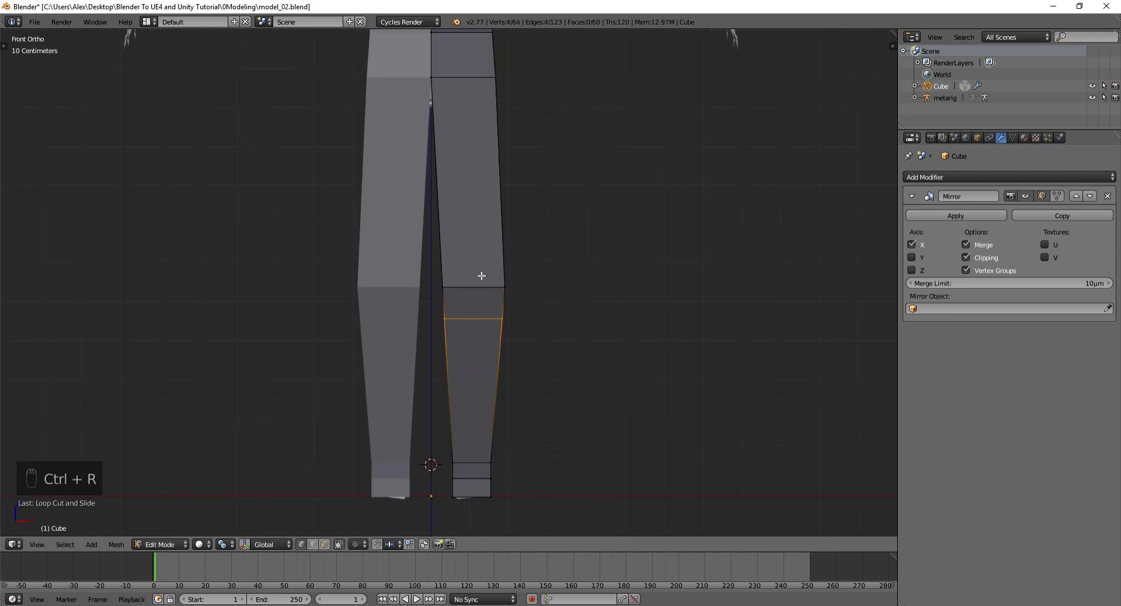
pyautogui.press('ctrl+r')
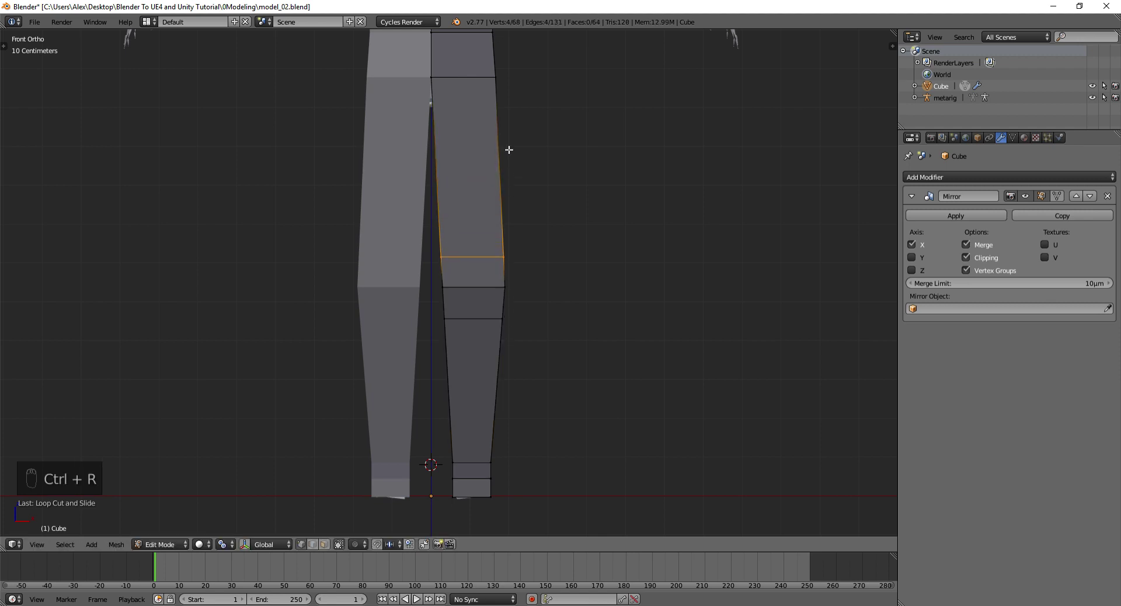
pyautogui.press('ctrl+r')
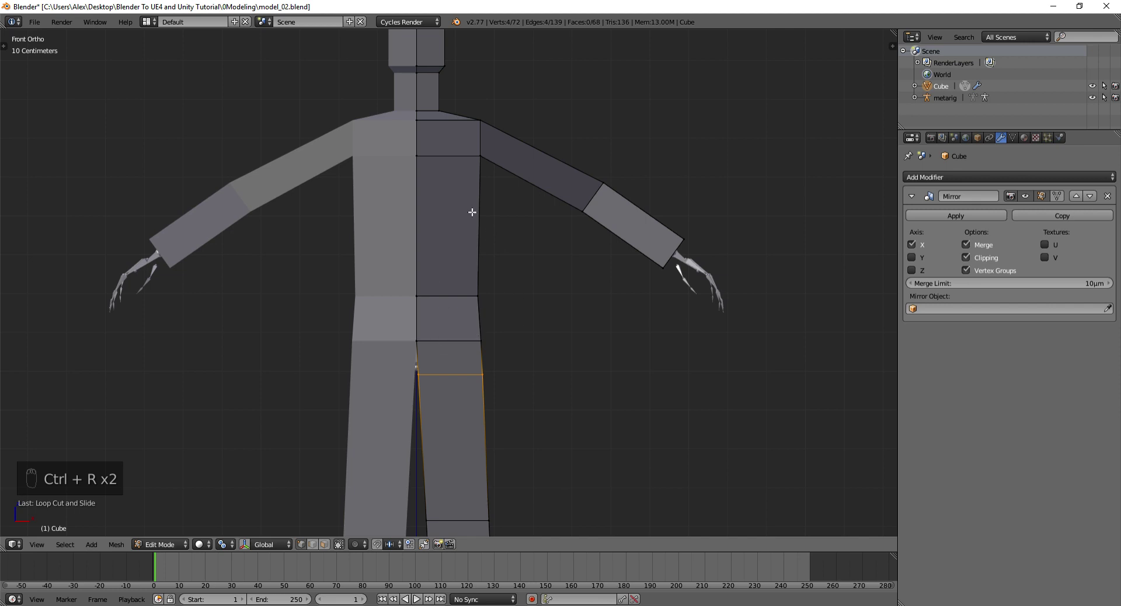
pyautogui.press('z')
pyautogui.press('ctrl+r')
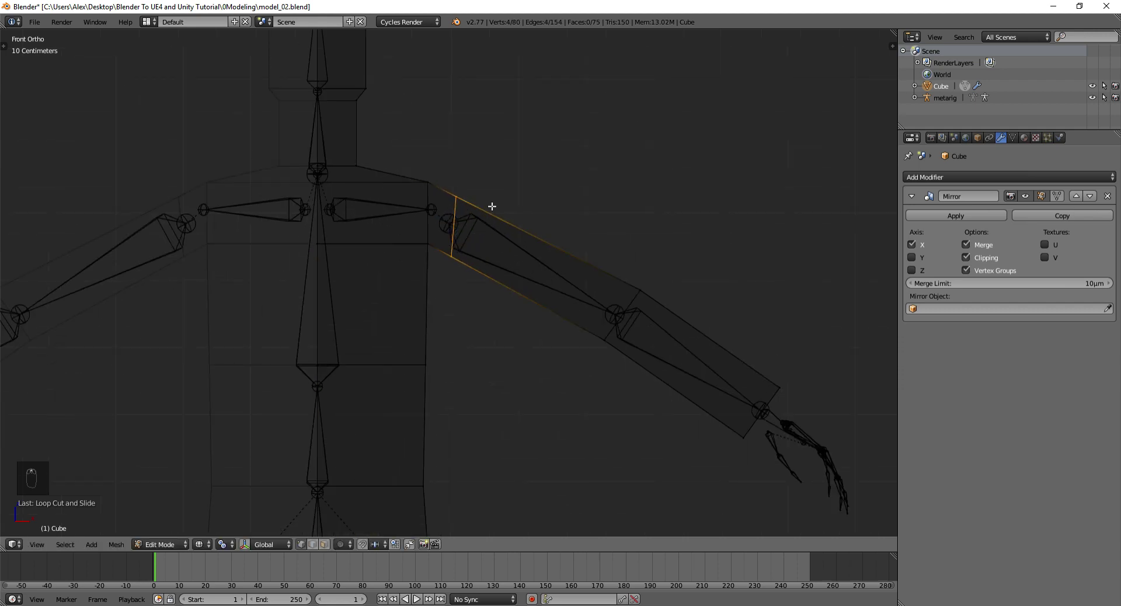
# Slide the upper-arm edge loop along the arm so it sits closer to the shoulder
pyautogui.press('r')
pyautogui.press('g')
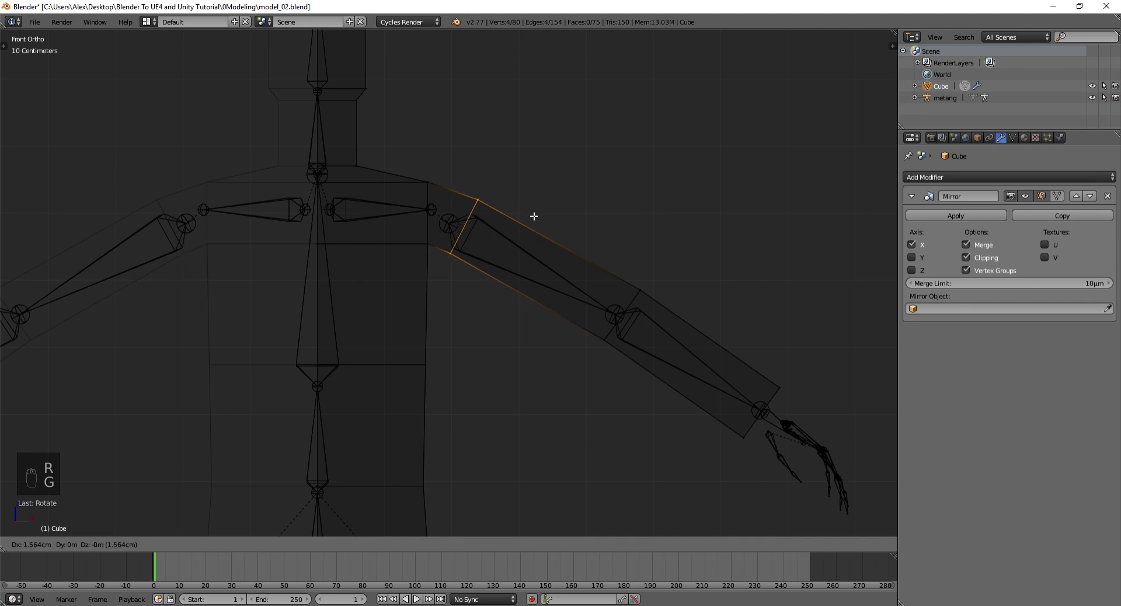
pyautogui.press('ctrl+r')
pyautogui.press('ctrl+Tab')
pyautogui.press('a')
pyautogui.press('b')
pyautogui.press('g')
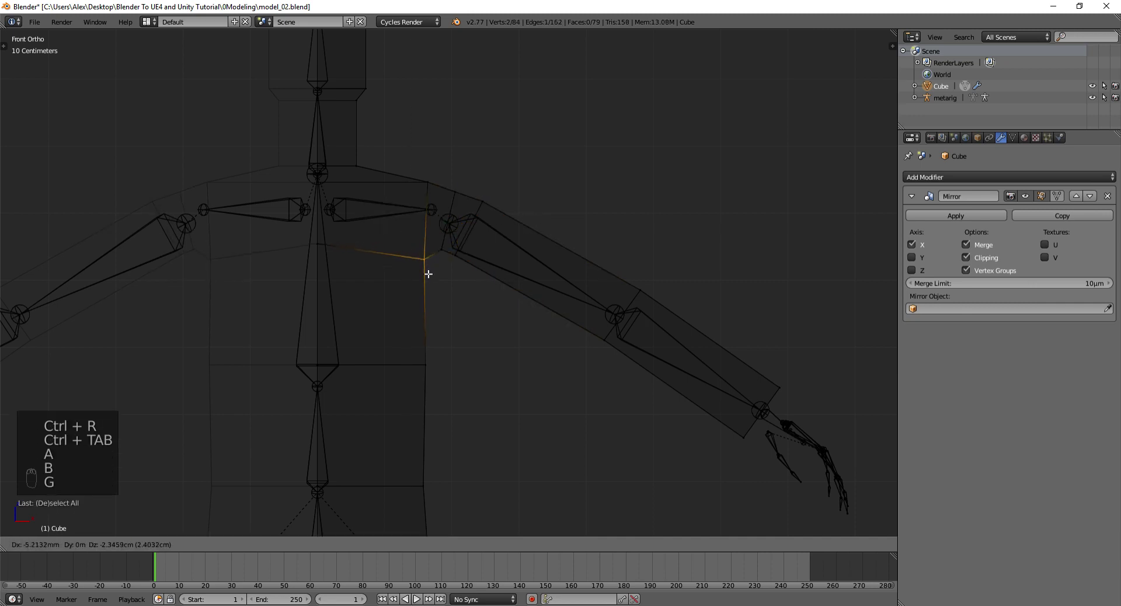
# Reshape the armpit by grabbing its vertices inward and down one at a time
pyautogui.press('a')
pyautogui.press('b')
pyautogui.press('g')
pyautogui.press('a')
pyautogui.press('b')
pyautogui.press('g')
pyautogui.press('a')
pyautogui.press('b')
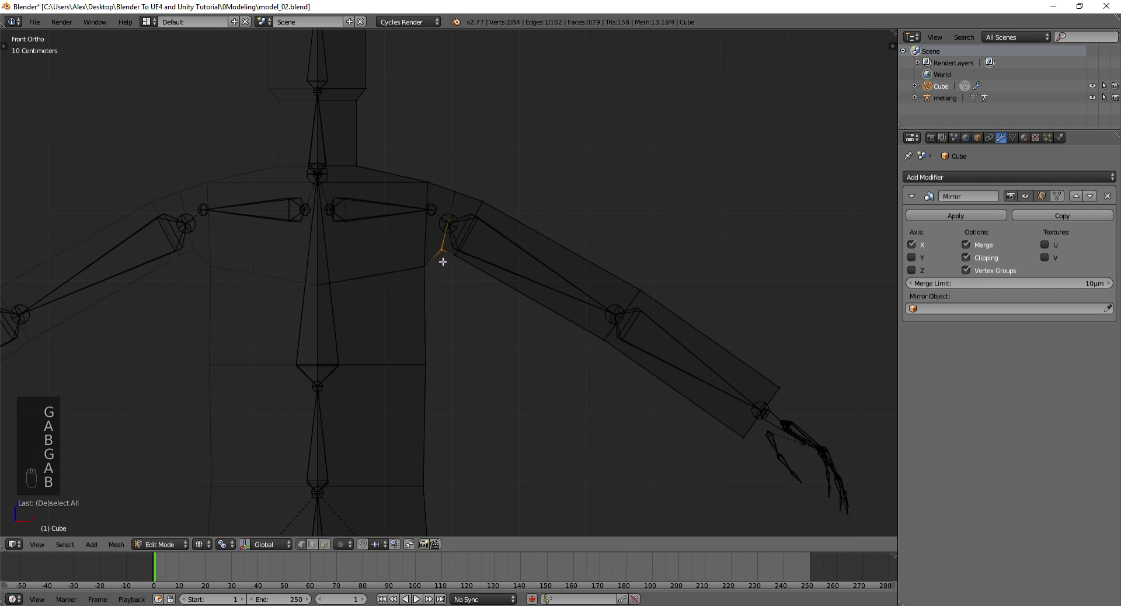
pyautogui.press('a')
pyautogui.press('b')
pyautogui.press('g')
pyautogui.press('a')
pyautogui.press('b')
pyautogui.press('g')
pyautogui.press('a')
pyautogui.press('b')
pyautogui.press('g')
pyautogui.press('a')
pyautogui.press('b')
pyautogui.press('g')
pyautogui.press('a')
pyautogui.press('b')
pyautogui.press('g')
pyautogui.press('a')
pyautogui.press('b')
pyautogui.press('g')
pyautogui.press('a')
pyautogui.press('b')
pyautogui.press('g')
pyautogui.press('a')
pyautogui.press('b')
pyautogui.press('g')
pyautogui.press('a')
pyautogui.press('a')
pyautogui.press('b')
pyautogui.press('g')
pyautogui.press('a')
pyautogui.press('b')
pyautogui.press('g')
pyautogui.press('a')
pyautogui.press('b')
pyautogui.press('g')
pyautogui.press('a')
pyautogui.press('b')
pyautogui.press('g')
pyautogui.press('a')
# Add an edge loop across the forearm and slide it into place near the elbow
pyautogui.press('b')
pyautogui.press('g')
pyautogui.press('ctrl+r')
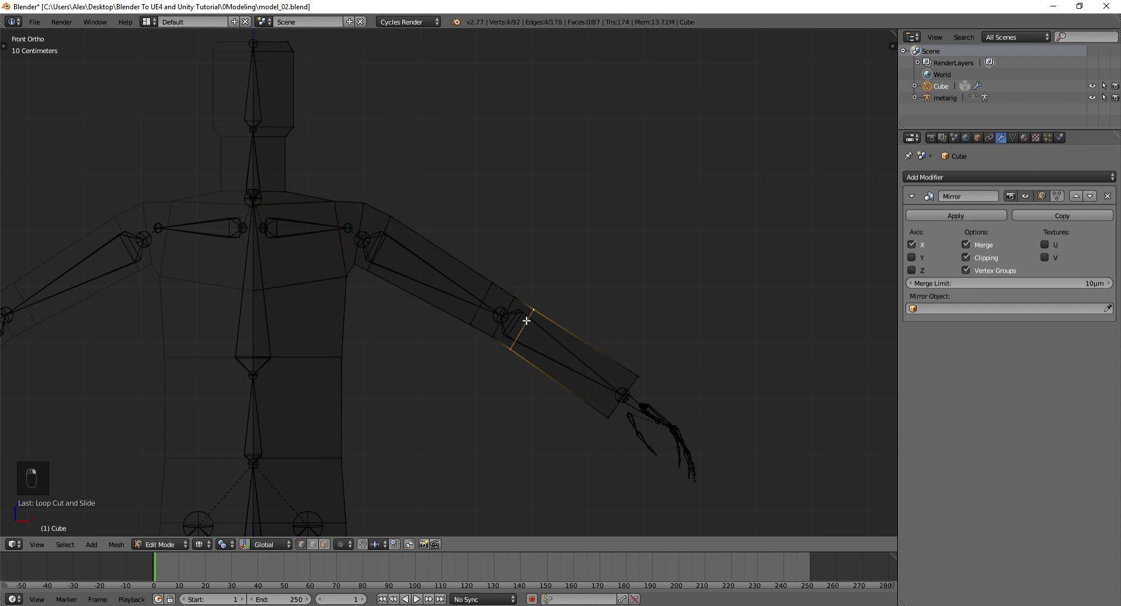
# Slide the forearm loop toward the wrist and seat the wrist edge on the hand bones
pyautogui.press('ctrl+e')
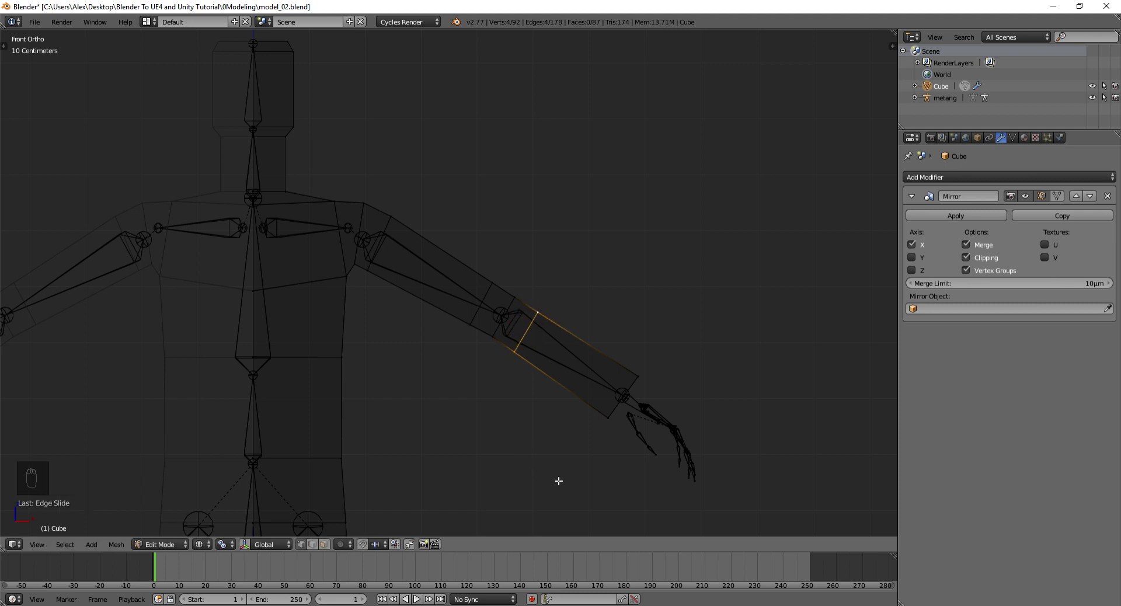
pyautogui.press('a')
pyautogui.press('b')
pyautogui.press('g')
pyautogui.press('a')
pyautogui.press('b')
pyautogui.press('g')
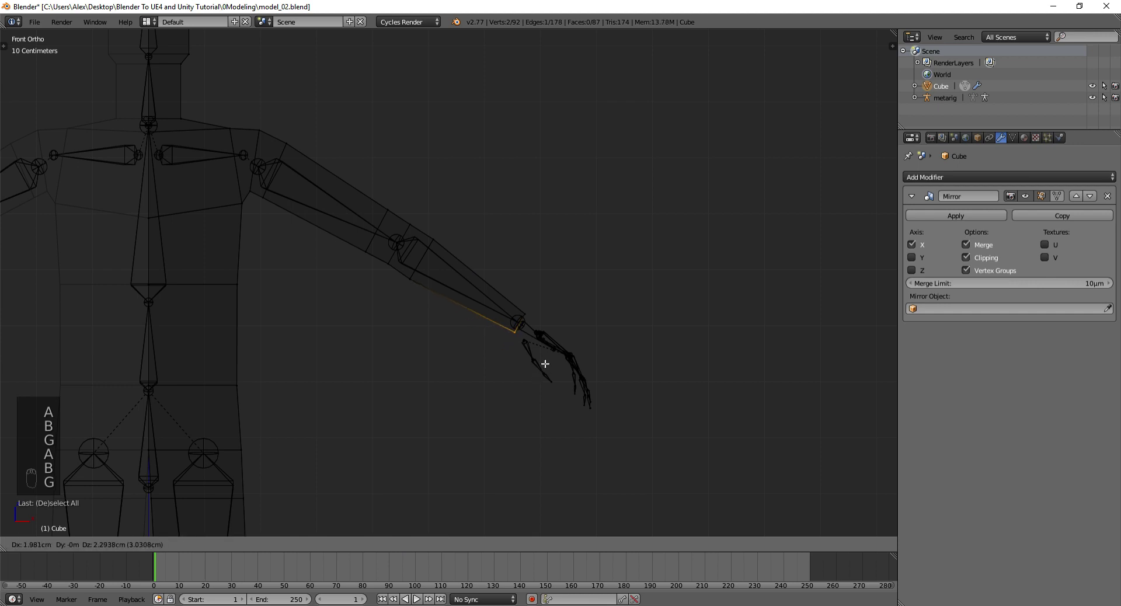
# Move the elbow vertices so they line up with the arm joint
pyautogui.press('a')
pyautogui.press('b')
pyautogui.press('a')
pyautogui.press('b')
pyautogui.press('g')
pyautogui.press('a')
pyautogui.press('b')
pyautogui.press('g')
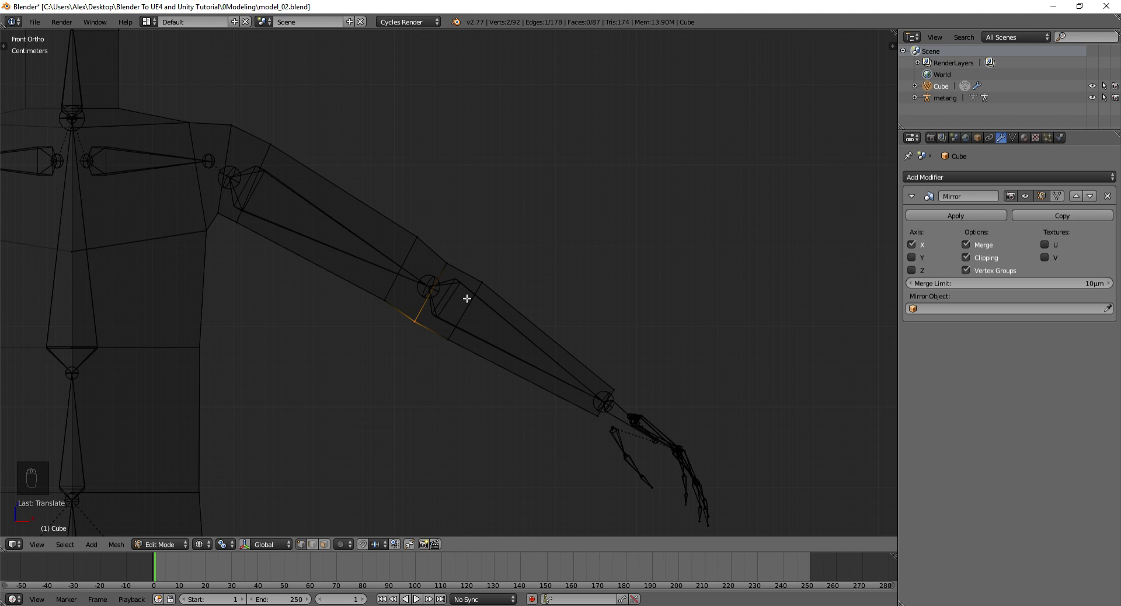
pyautogui.press('ctrl+z')
pyautogui.press('a')
pyautogui.press('b')
pyautogui.press('g')
pyautogui.press('a')
pyautogui.press('b')
pyautogui.press('a')
pyautogui.press('b')
pyautogui.press('a')
pyautogui.press('b')
pyautogui.press('g')
# Ring the neck with a loop, raise the head faces along Z, and return to Object Mode
pyautogui.press('ctrl+r')
pyautogui.press('a')
pyautogui.press('b')
pyautogui.press('g')
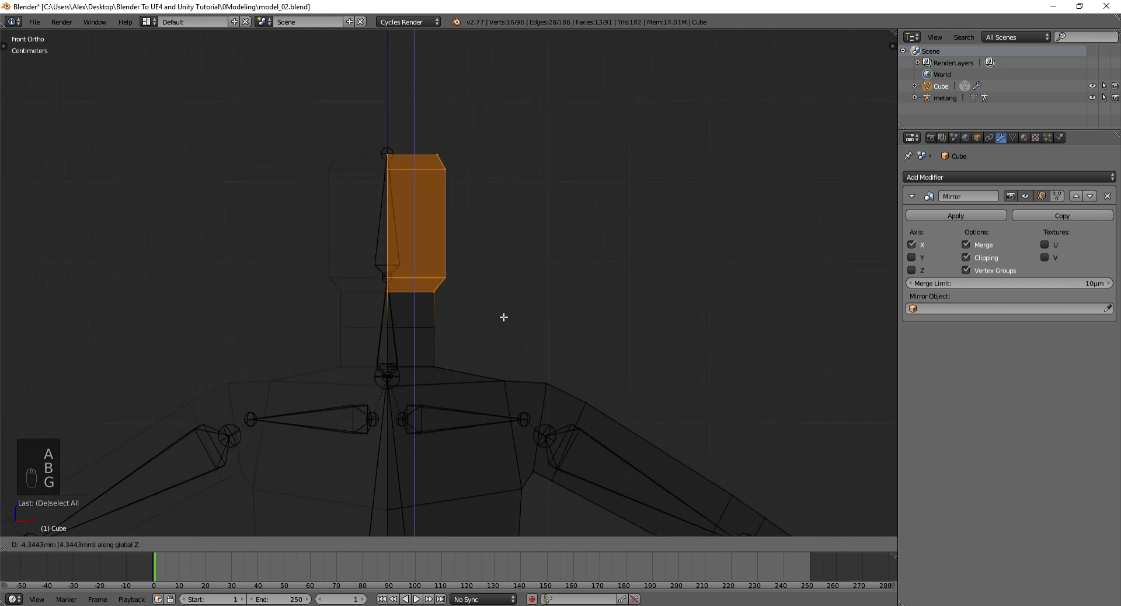
pyautogui.press('a')
pyautogui.press('b')
pyautogui.press('g')
pyautogui.press('a')
pyautogui.press('b')
pyautogui.press('g')
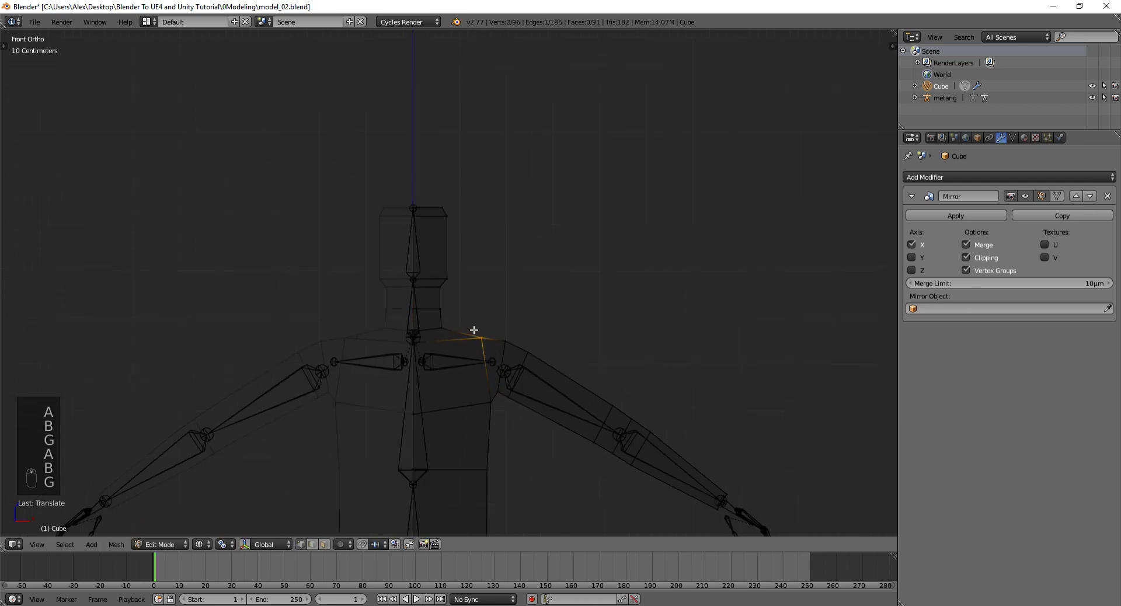
pyautogui.press('Tab')
pyautogui.press('z')
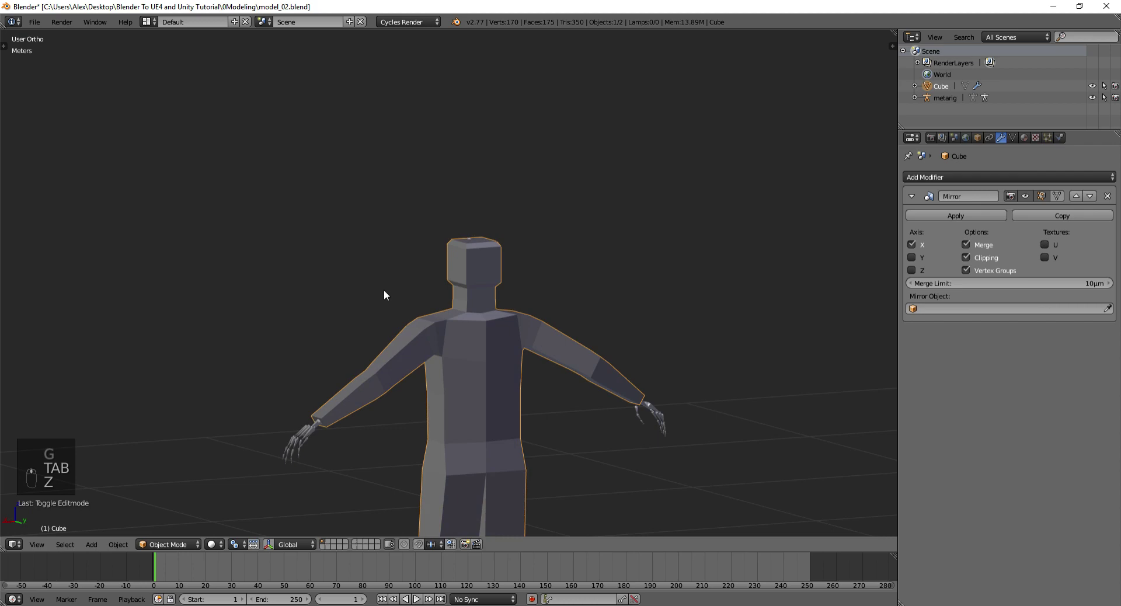
# Cut a vertical edge loop down the humanoid's side through head, torso, arm and leg
pyautogui.rightClick(450, 315)
pyautogui.press('Tab')
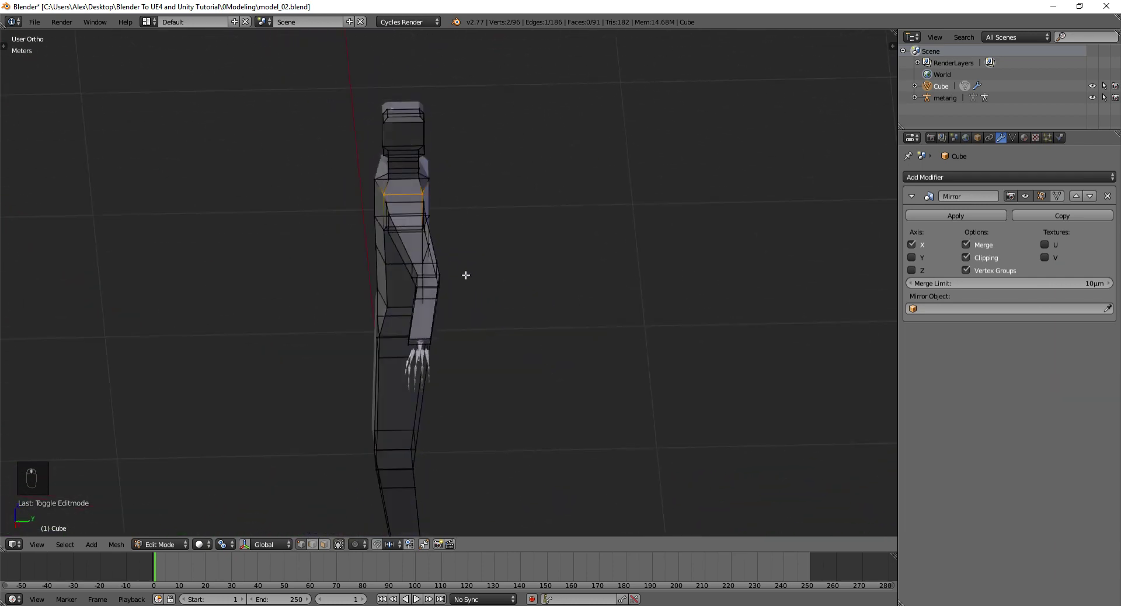
pyautogui.press('ctrl+r')
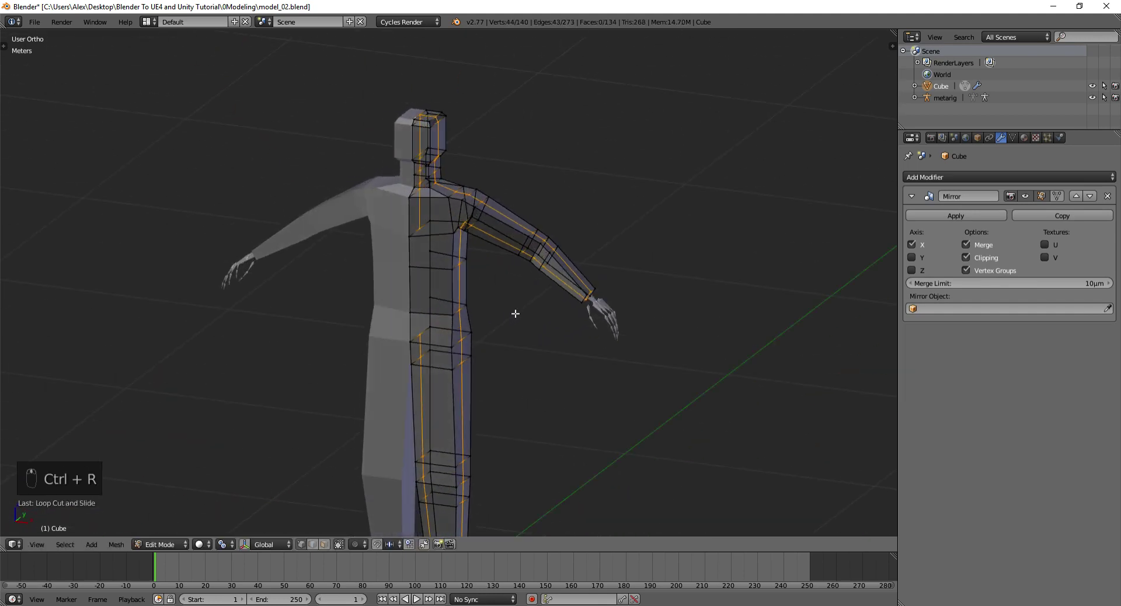
pyautogui.press('KP_1')
pyautogui.press('z')
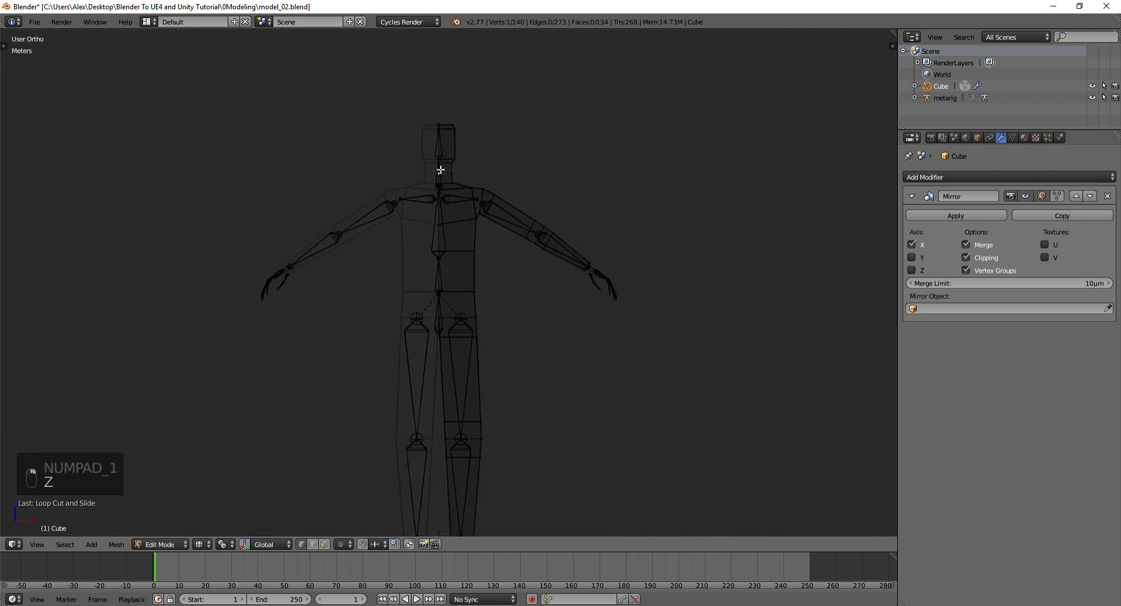
# Check the loop in Object Mode, then re-enter editing and select the stray chest and neck faces
pyautogui.press('Tab')
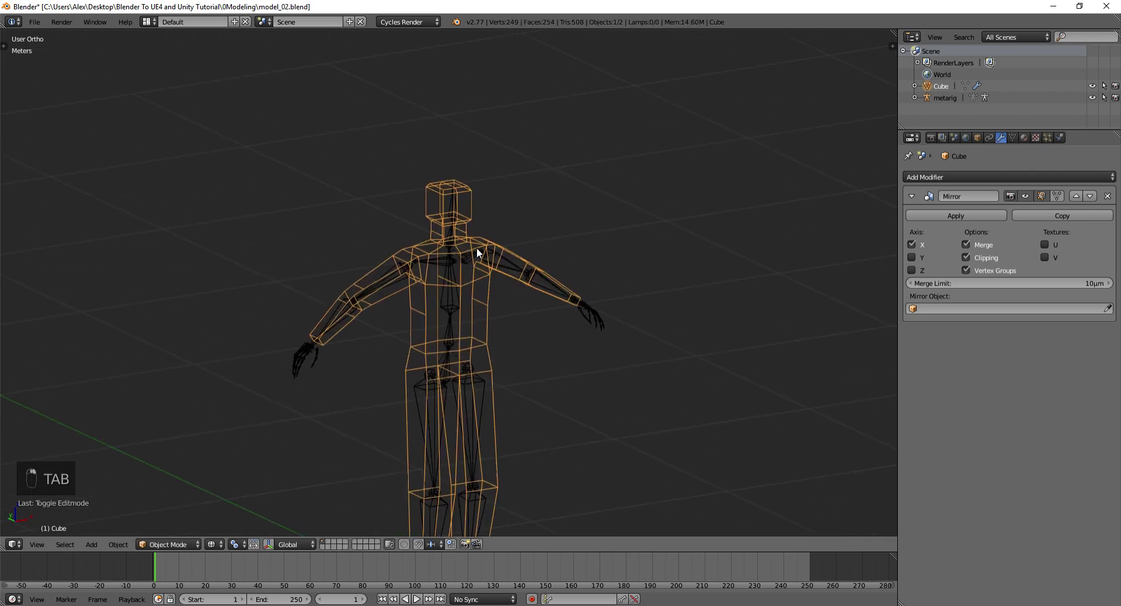
pyautogui.press('z')
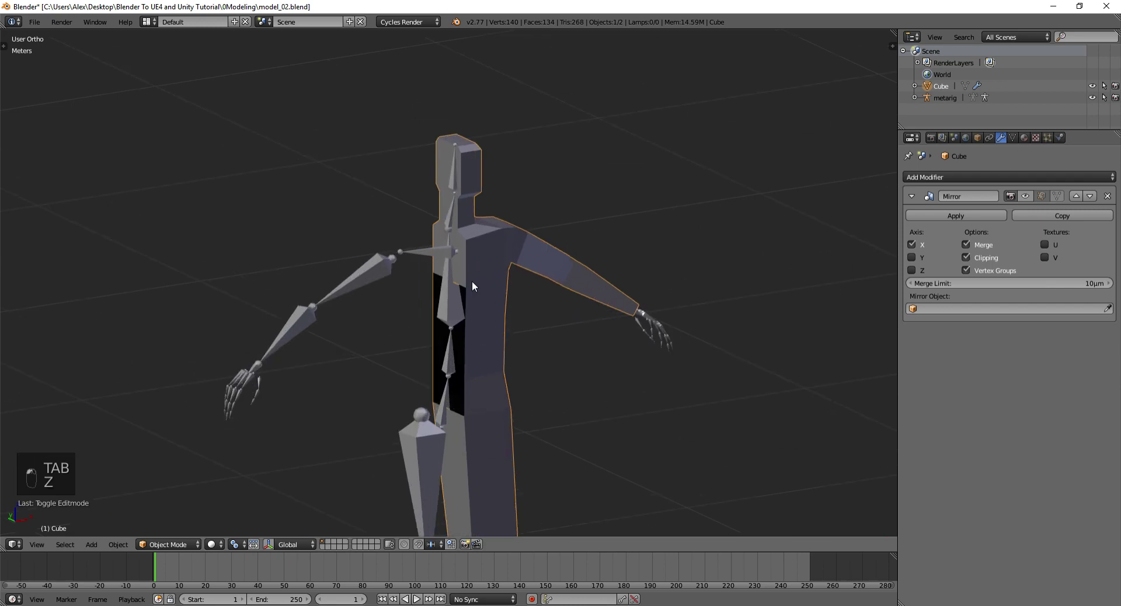
pyautogui.press('ctrl+Tab')
pyautogui.press('Tab')
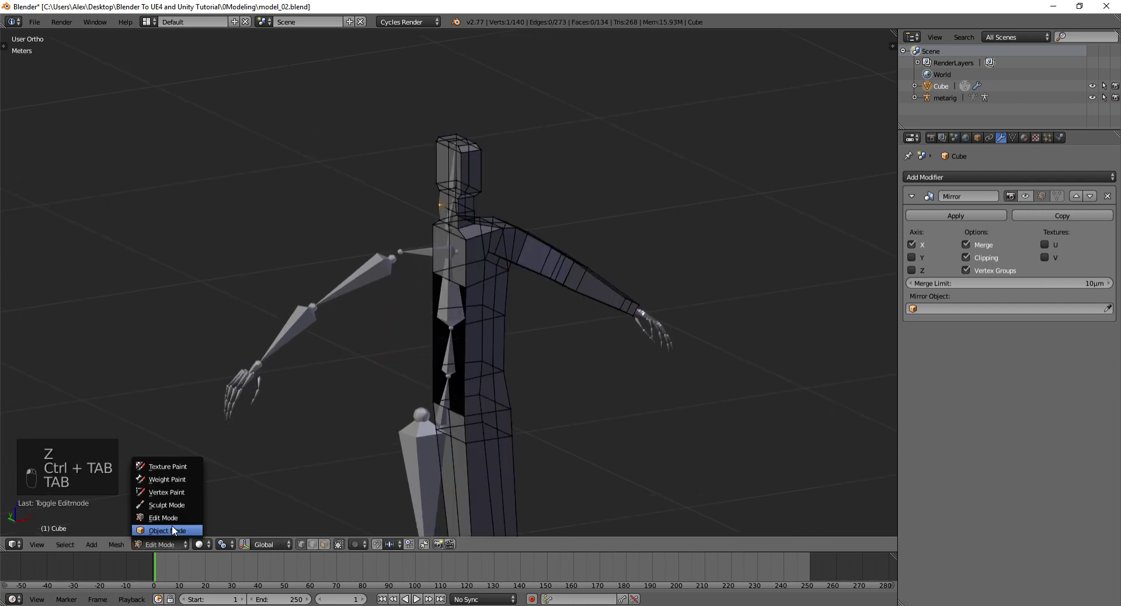
pyautogui.press('ctrl+Tab')
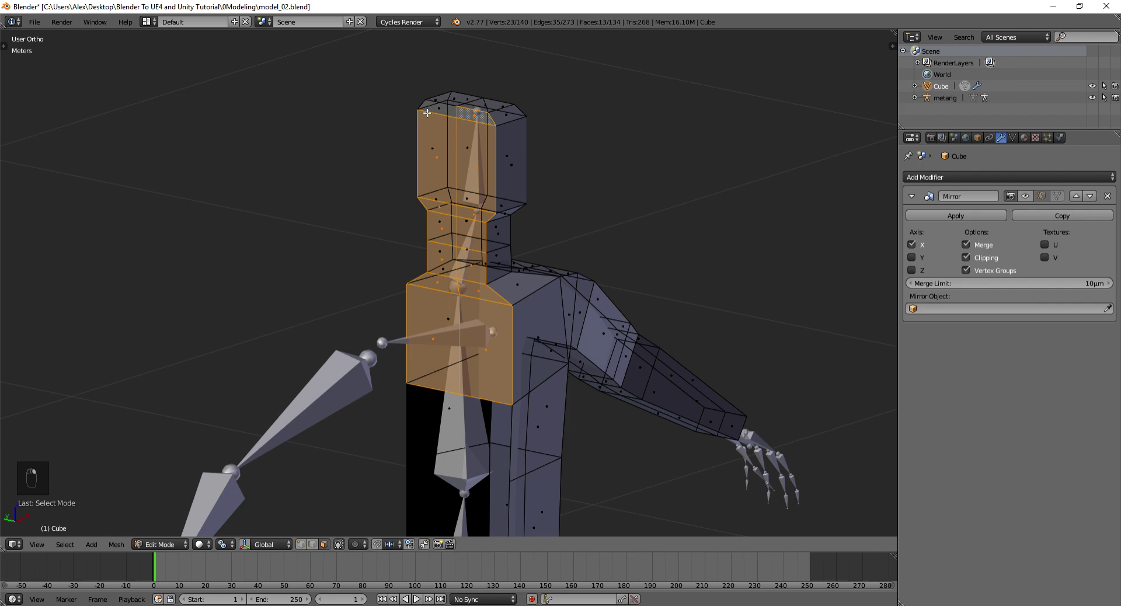
# Delete the extra chest, neck and head faces and inspect the mirrored humanoid in Object Mode
pyautogui.press('x')
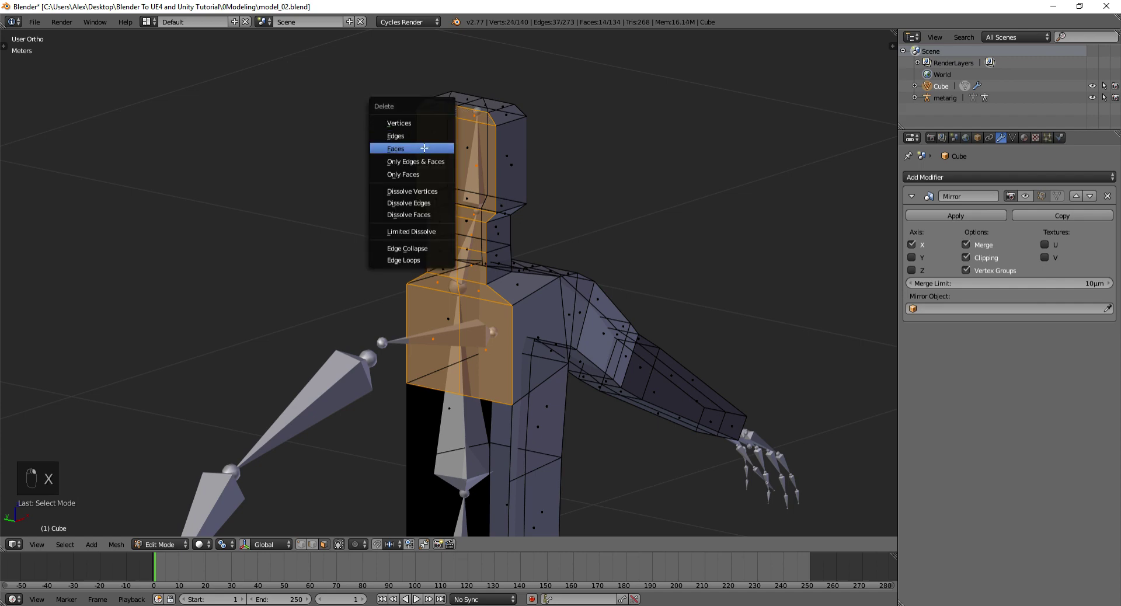
pyautogui.press('Tab')
pyautogui.press('Tab')
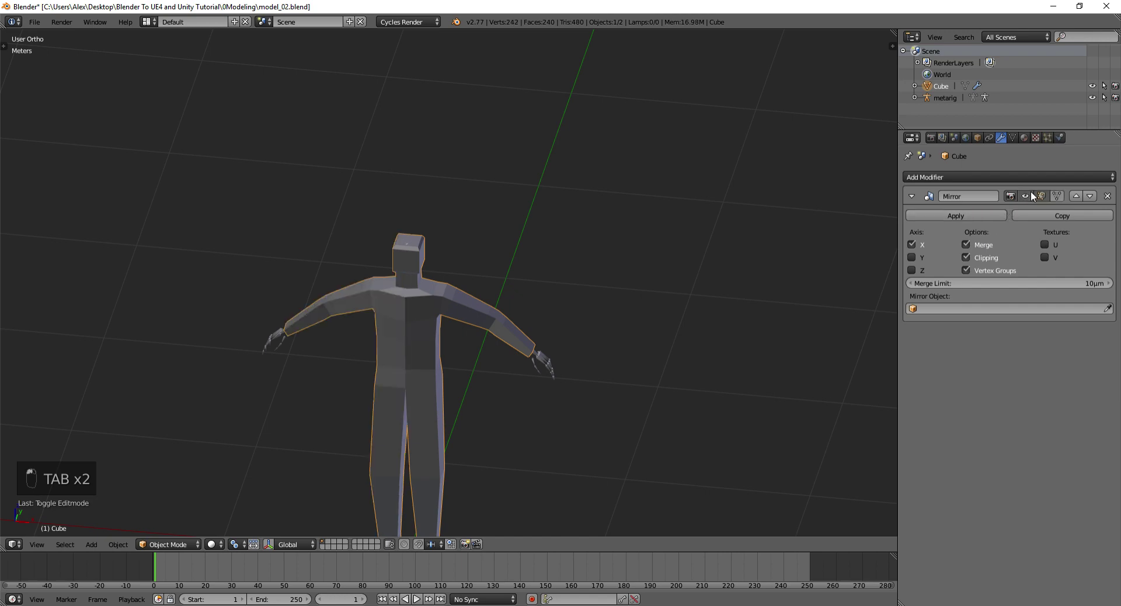
pyautogui.moveTo(578, 222); pyautogui.dragTo(905, 374)
pyautogui.click(1105, 337)
# Remove the Subdivision Surface preview modifier from the humanoid
pyautogui.press('ctrl+2')
pyautogui.press('space')
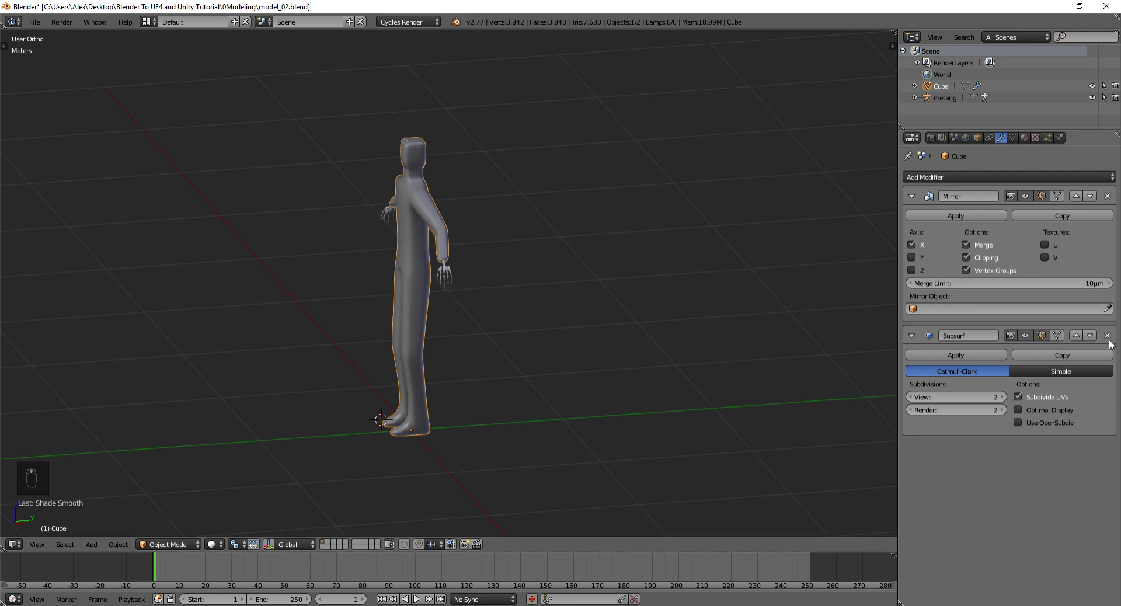
pyautogui.click(1089, 339)
# From the side view, cut a new edge loop across the lower leg above the foot
pyautogui.press('Tab')
pyautogui.moveTo(467, 298); pyautogui.dragTo(434, 200)
pyautogui.press('KP_1')
pyautogui.press('KP_3')
pyautogui.press('ctrl+r')
# Add a series of edge loops along the lower leg, sliding one toward the ankle
pyautogui.click(560, 345)
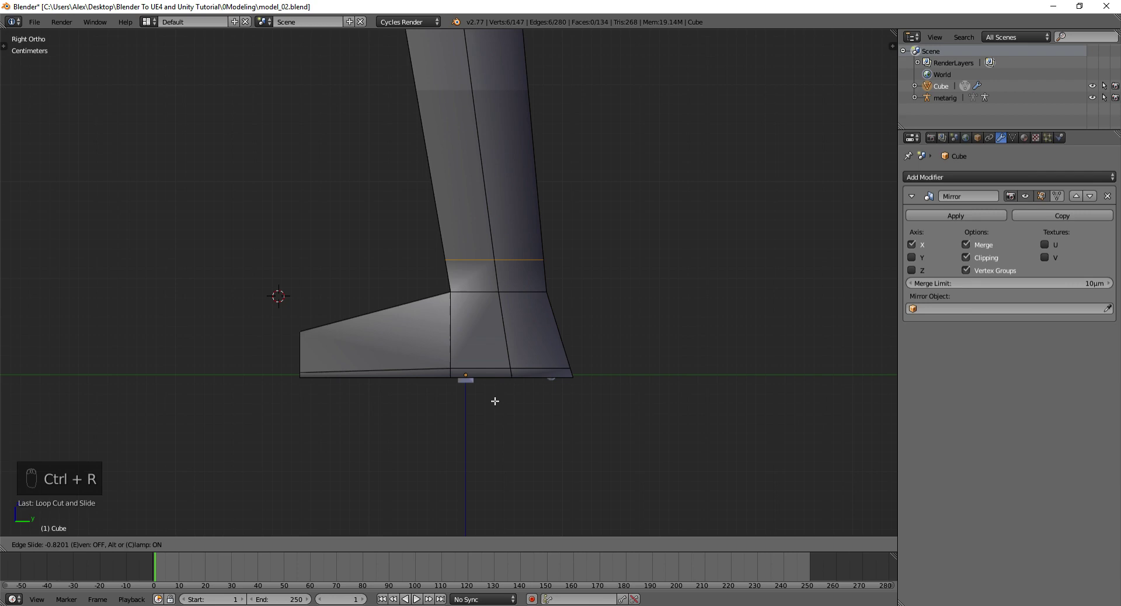
pyautogui.press('KP_1')
pyautogui.press('ctrl+Tab')
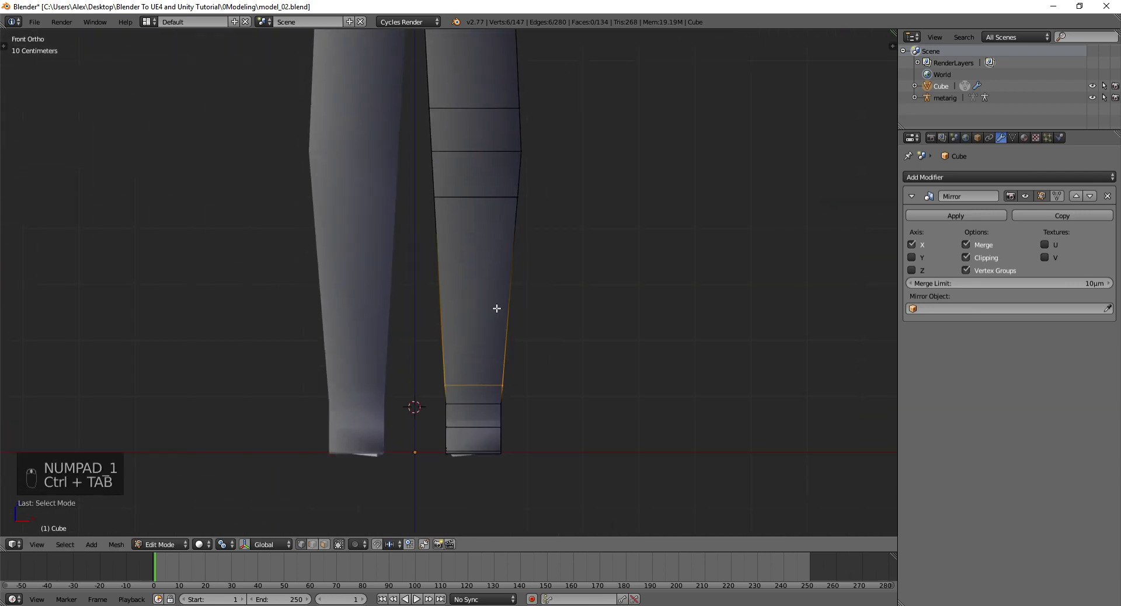
pyautogui.press('a')
pyautogui.press('z')
pyautogui.press('a')
pyautogui.press('b')
pyautogui.press('g')
pyautogui.press('a')
pyautogui.press('b')
pyautogui.press('g')
pyautogui.press('a')
pyautogui.press('b')
pyautogui.press('g')
pyautogui.press('a')
# Add edge loops at the knee plus one above and one below it, nudging the knee vertices forward
pyautogui.press('b')
pyautogui.press('g')
pyautogui.press('a')
pyautogui.press('b')
pyautogui.press('g')
pyautogui.press('z')
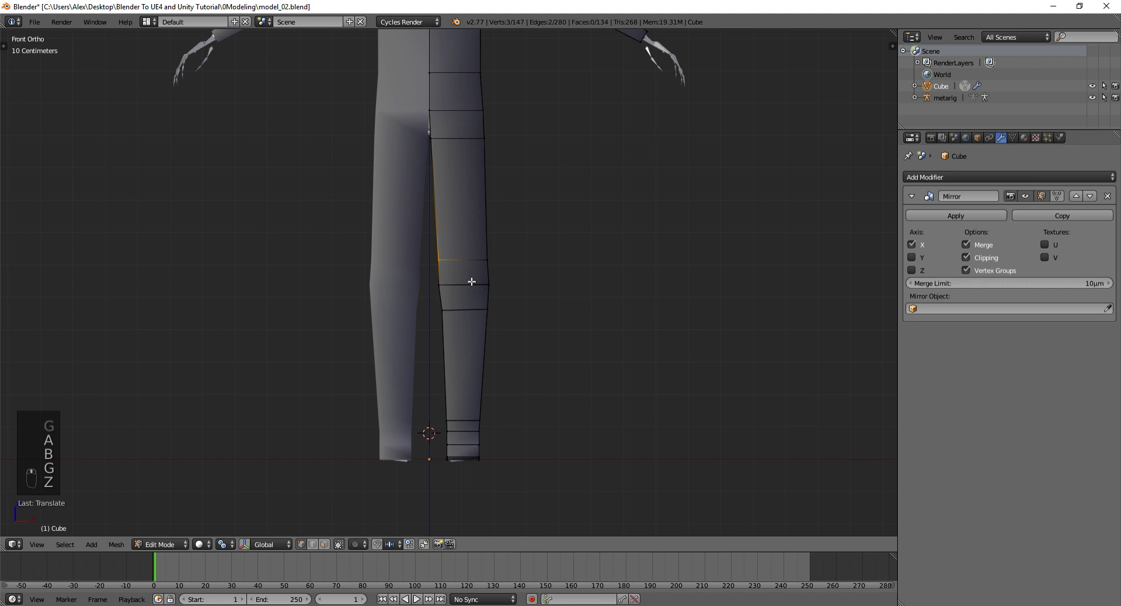
pyautogui.press('a')
pyautogui.press('b')
pyautogui.press('a')
pyautogui.press('b')
pyautogui.press('KP_1')
pyautogui.press('KP_3')
pyautogui.press('z')
pyautogui.press('a')
pyautogui.press('b')
pyautogui.press('g')
pyautogui.press('ctrl+z')
pyautogui.press('g')
# From a see-through side view, select the knee loop and begin narrowing it sideways
pyautogui.press('a')
pyautogui.press('b')
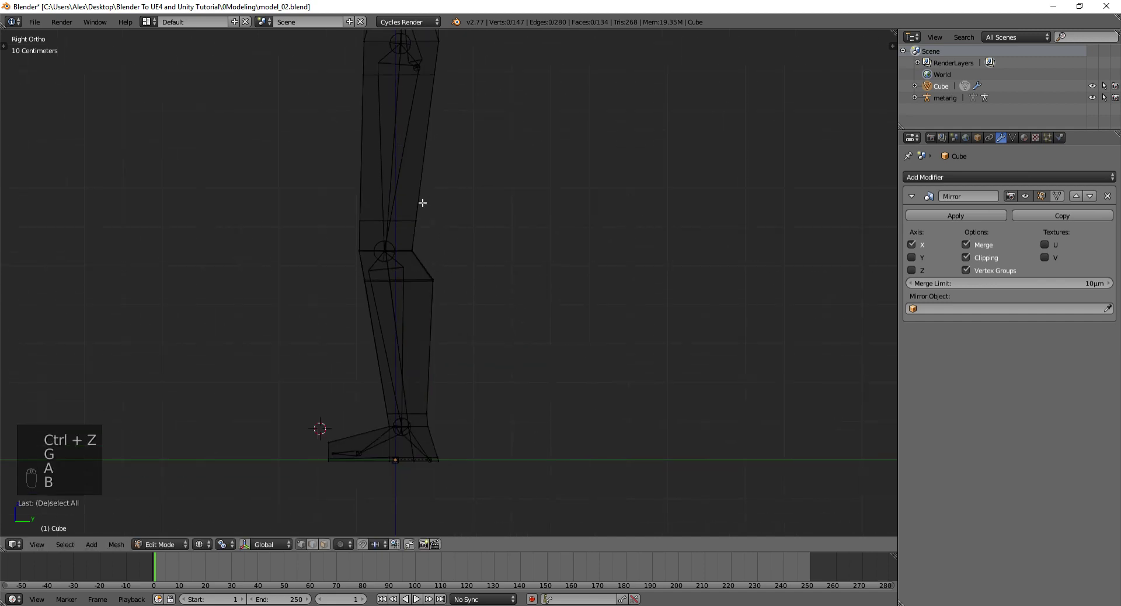
pyautogui.press('a')
pyautogui.press('b')
pyautogui.press('a')
pyautogui.press('b')
pyautogui.press('g')
pyautogui.press('ctrl+z')
# Narrow the knee loop sideways and soften it with proportional-falloff scaling
pyautogui.press('z')
pyautogui.press('s')
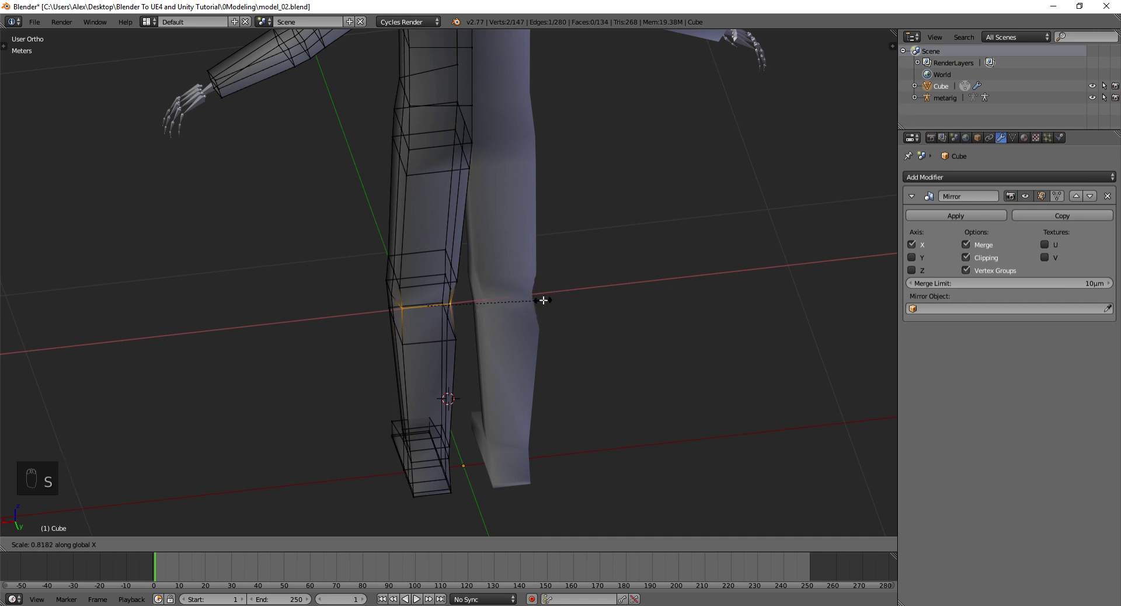
pyautogui.press('o')
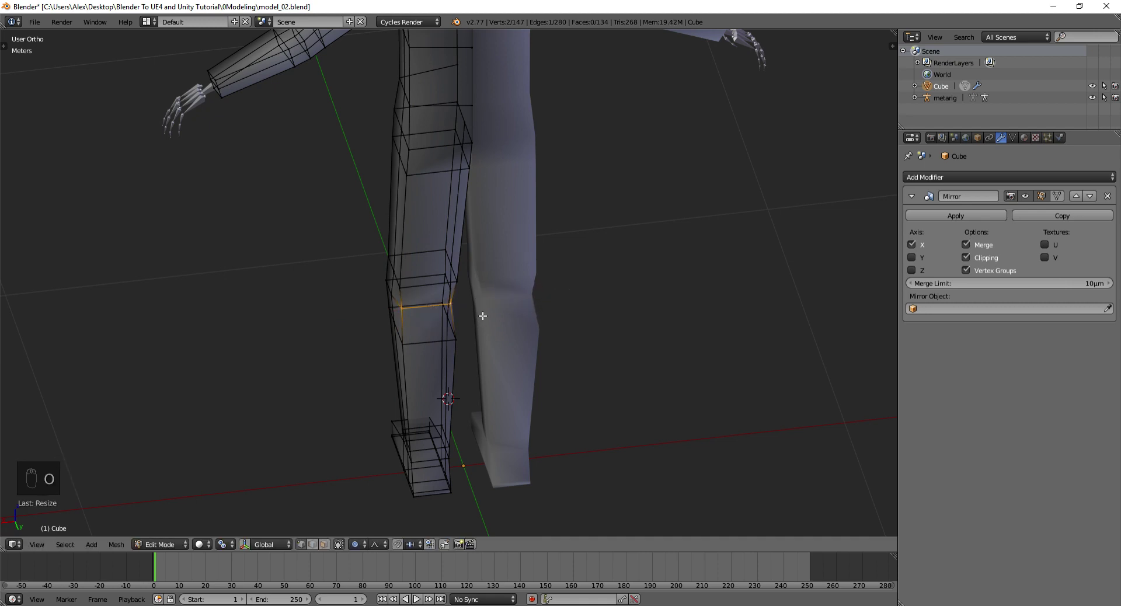
pyautogui.press('s')
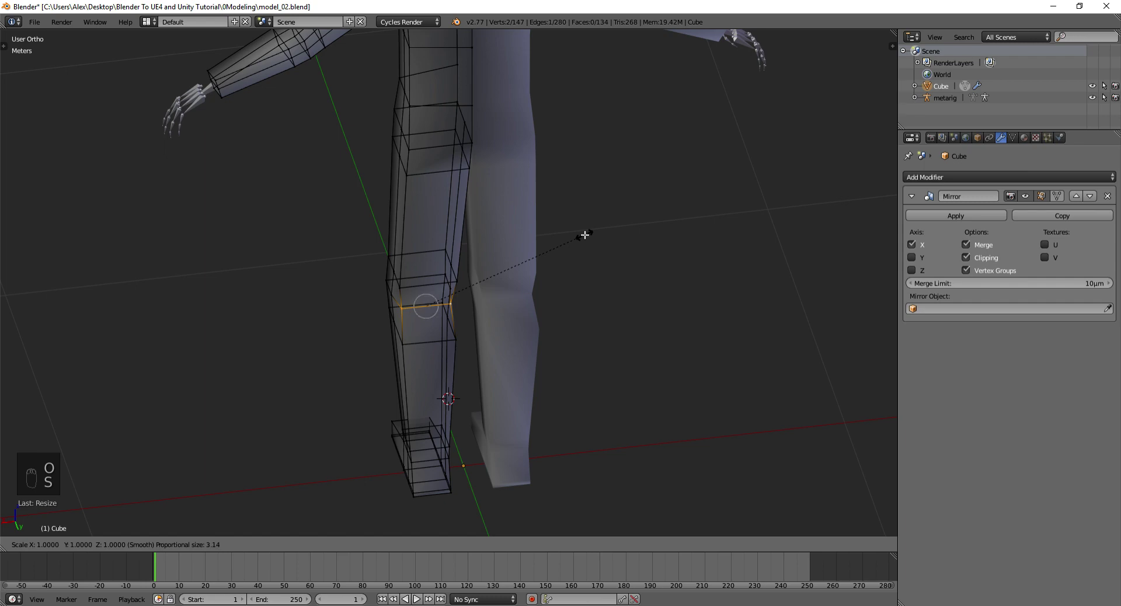
pyautogui.press('s')
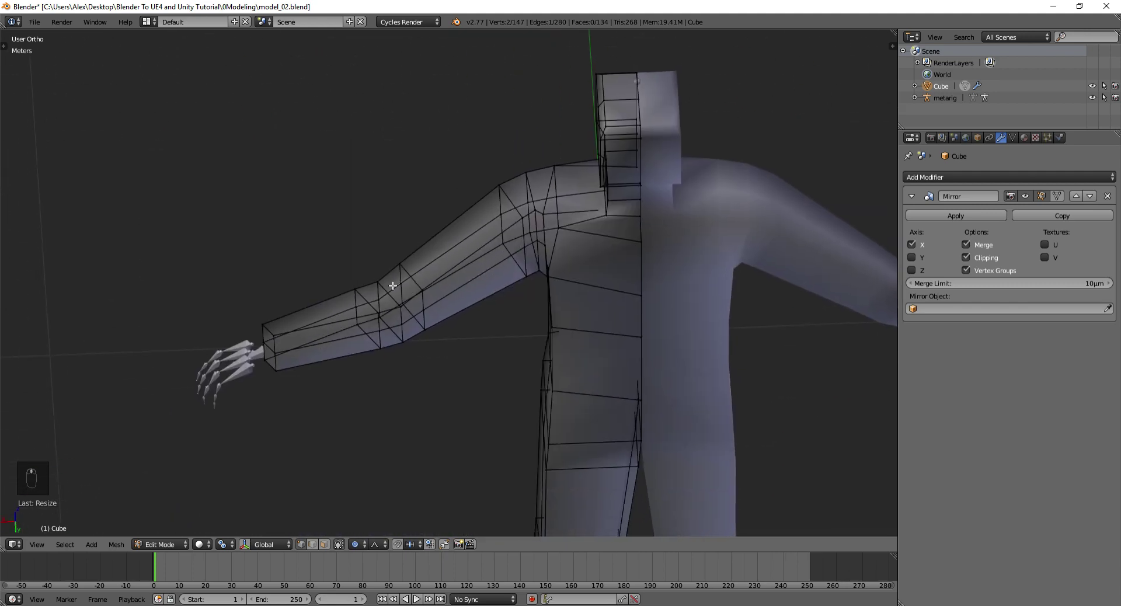
# Rescale the elbow and forearm loops to reshape the arm
pyautogui.middleClick(389, 350)
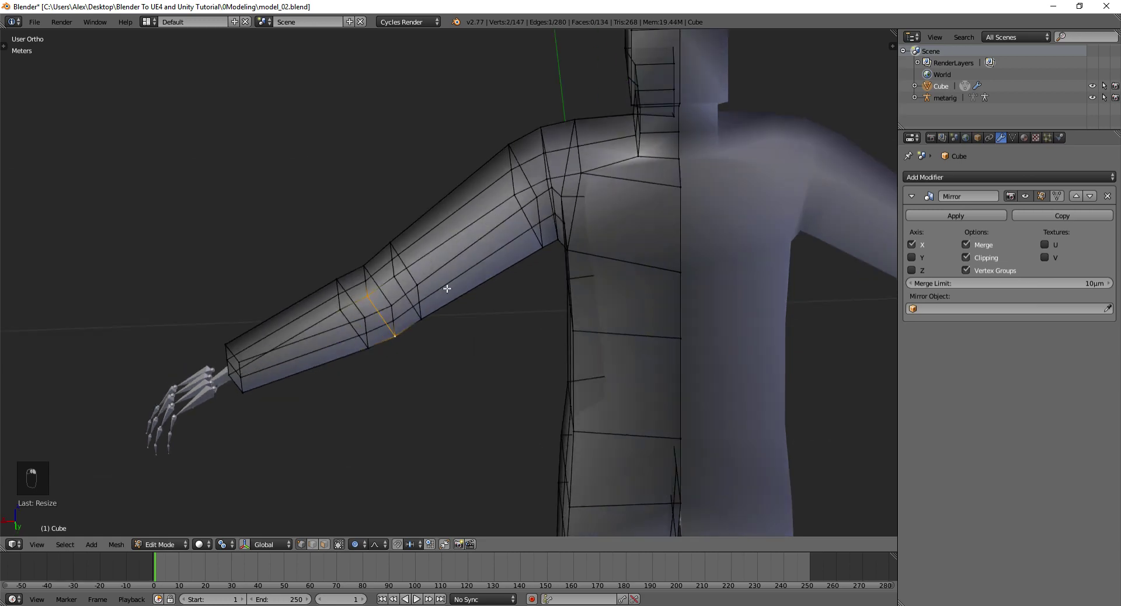
pyautogui.press('s')
pyautogui.press('s')
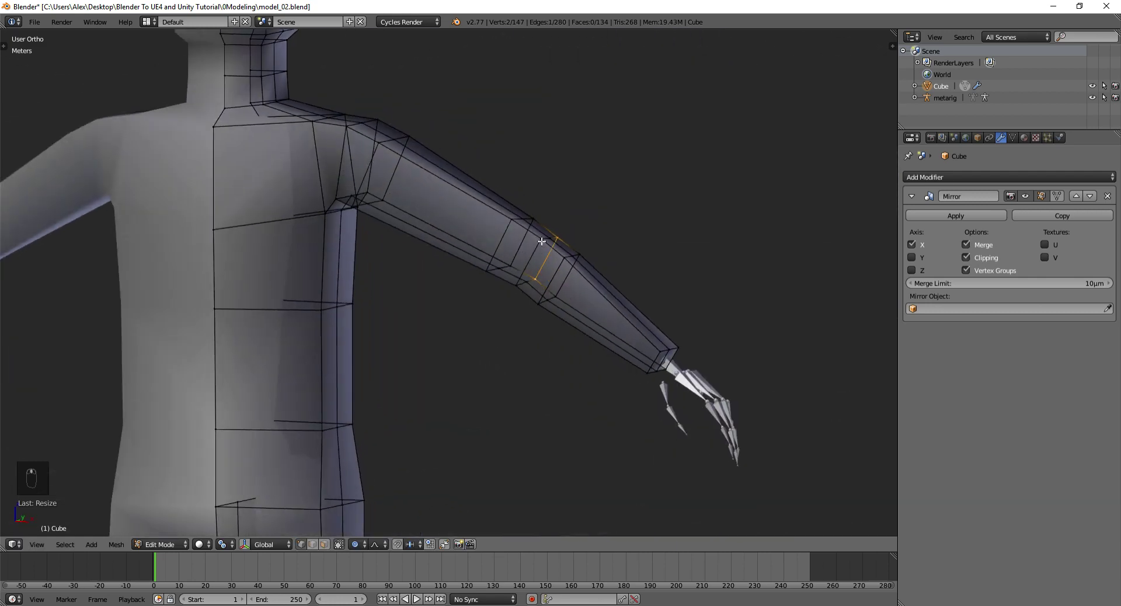
pyautogui.press('o')
pyautogui.press('s')
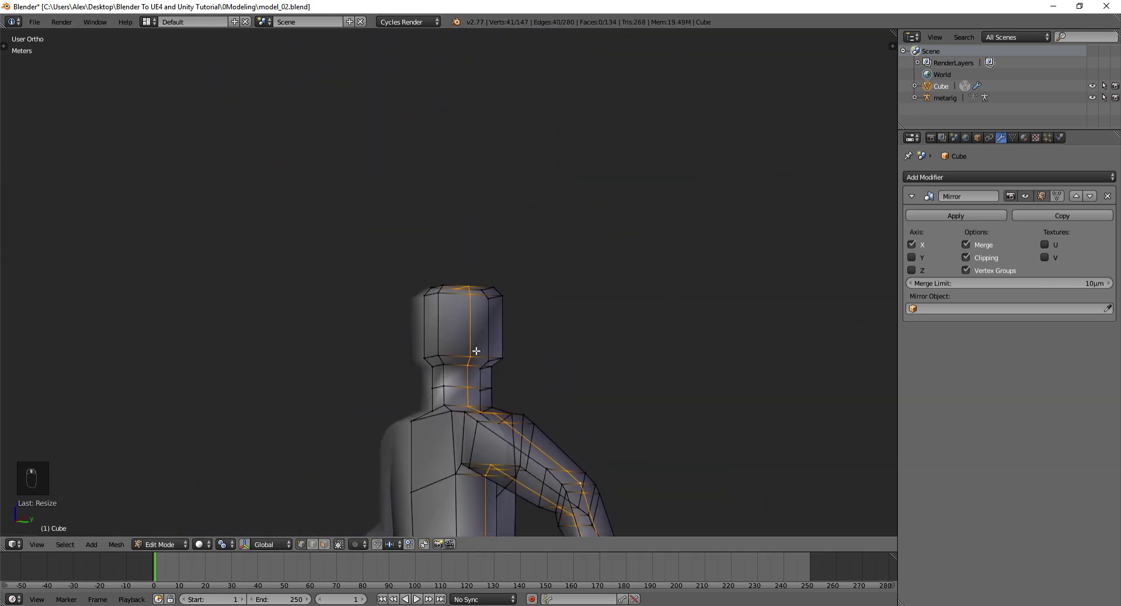
# Bevel the head's top corners for a rounder shape and return to the front view
pyautogui.press('ctrl+r')
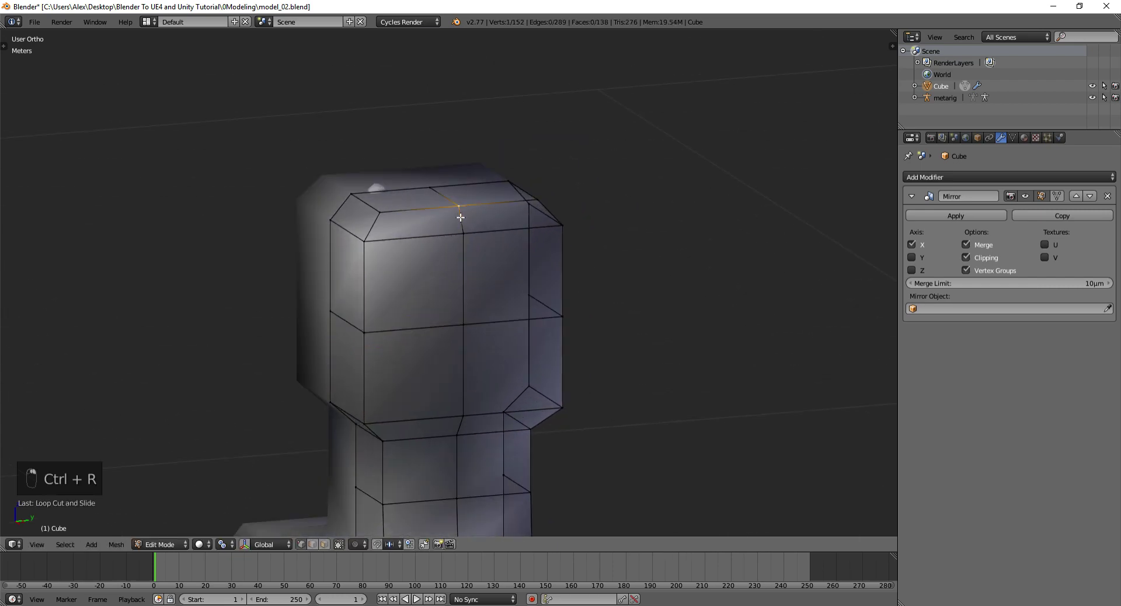
pyautogui.press('KP_1')
pyautogui.press('KP_5')
pyautogui.press('KP_1')
# In wireframe front ortho, box-select the leg and widen the thigh sideways
pyautogui.press('z')
pyautogui.press('KP_5')
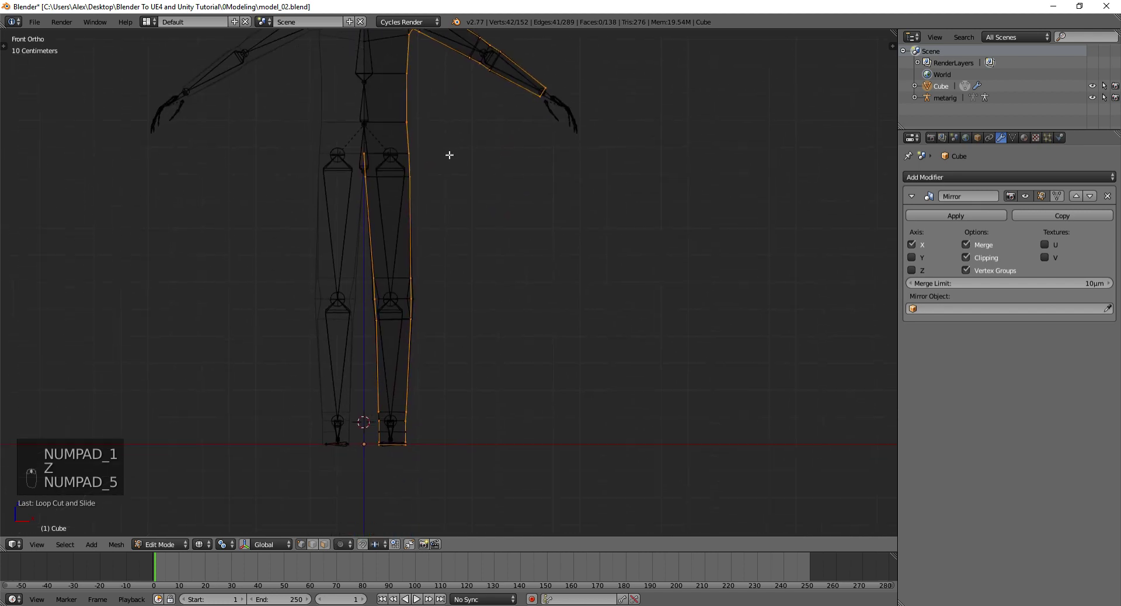
pyautogui.press('b')
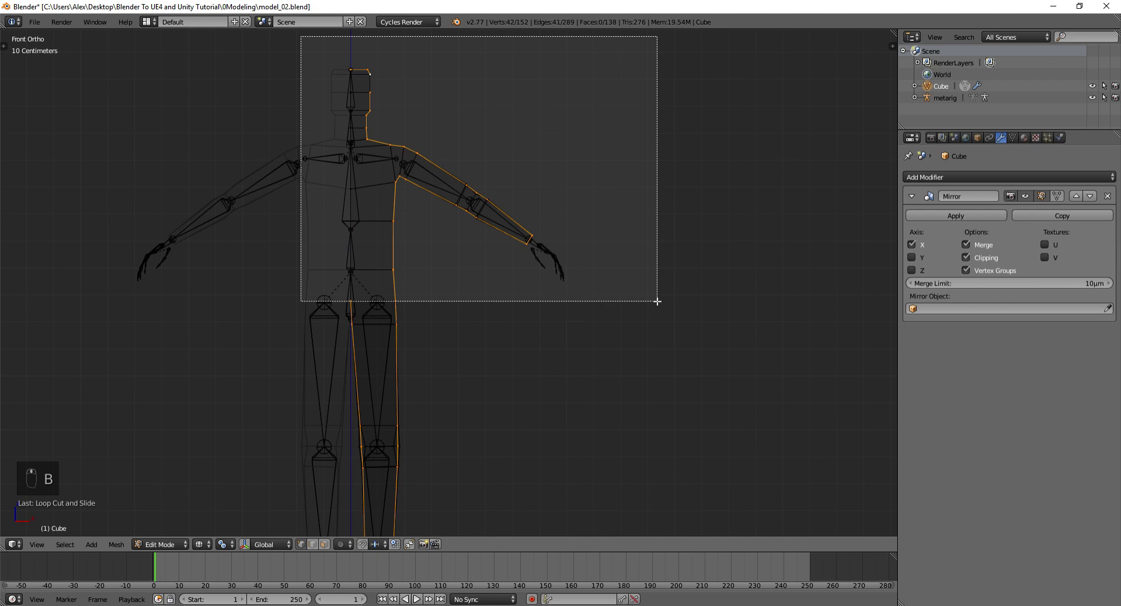
pyautogui.press('b')
pyautogui.press('s')
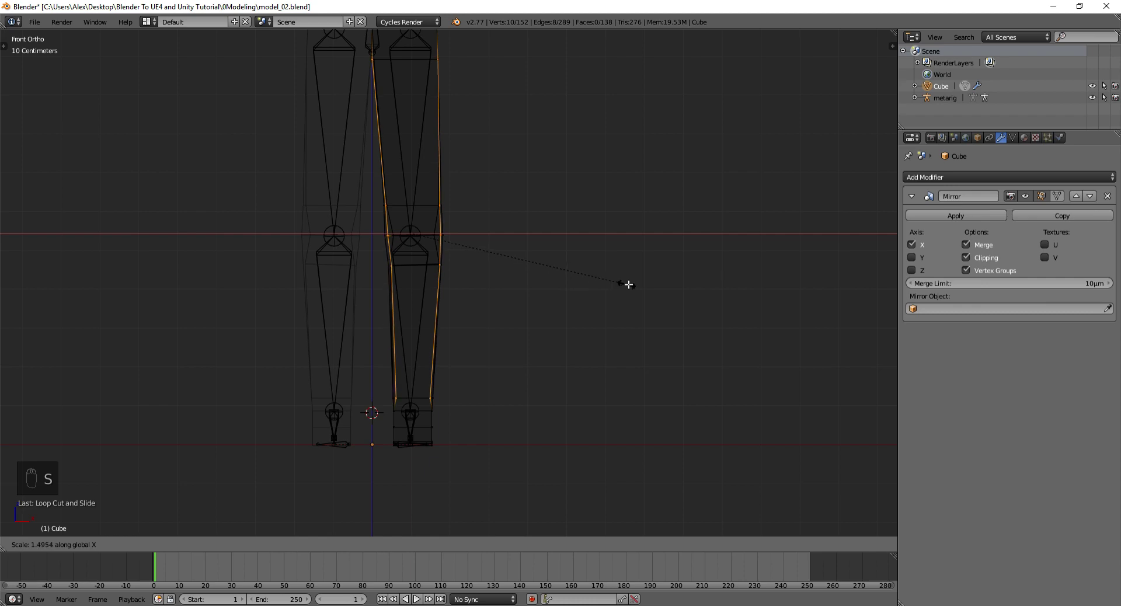
pyautogui.press('z')
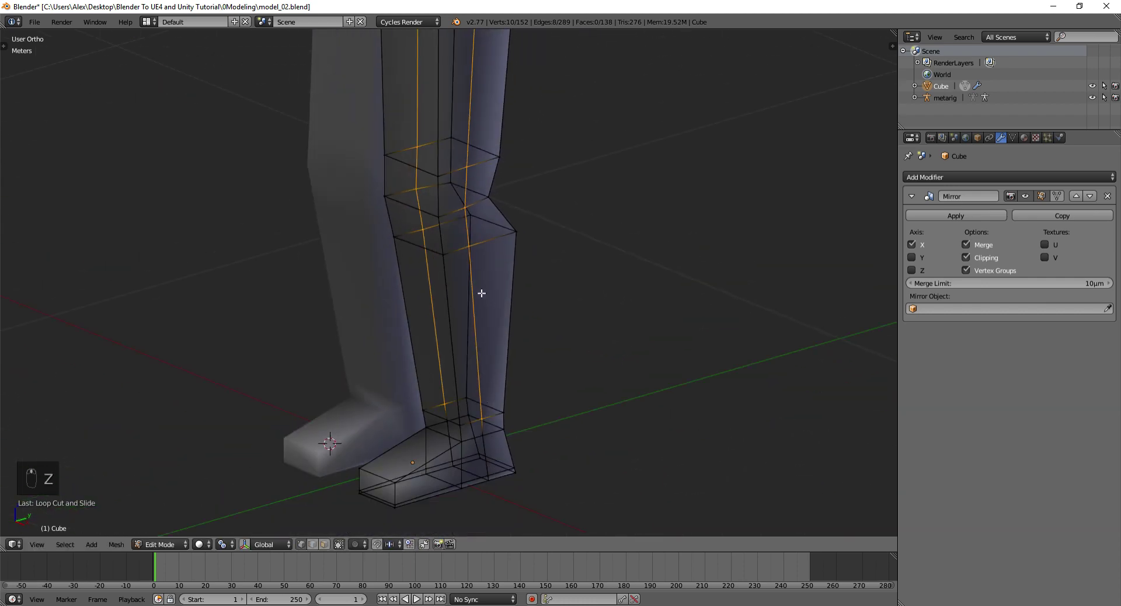
# Move the shin's outer edge column to contour the lower leg
pyautogui.moveTo(470, 242); pyautogui.dragTo(441, 138)
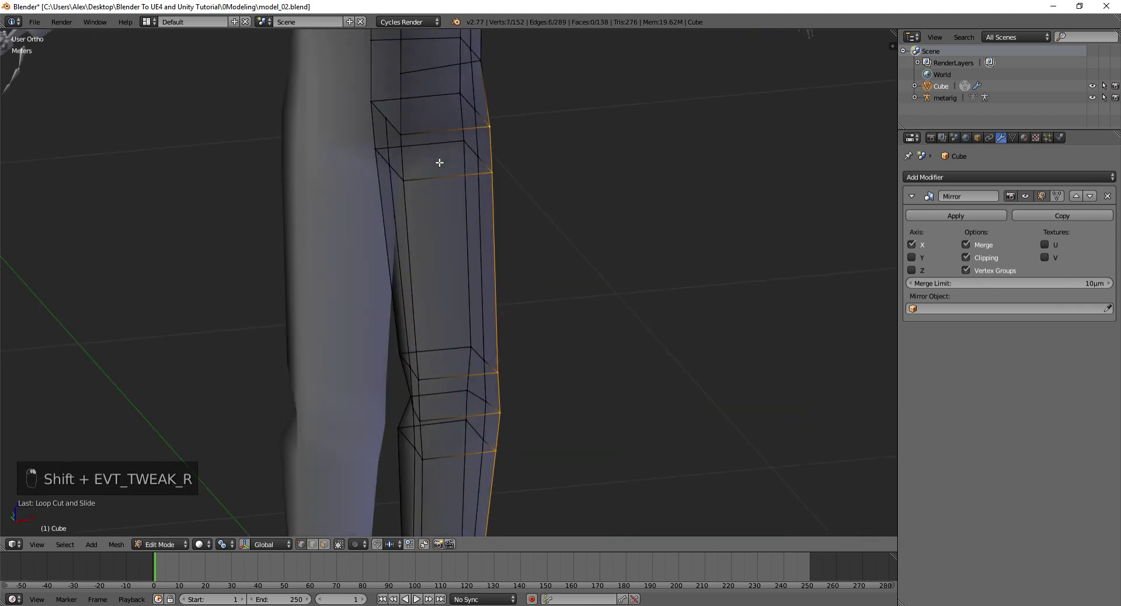
pyautogui.press('ctrl+z')
pyautogui.press('ctrl+Tab')
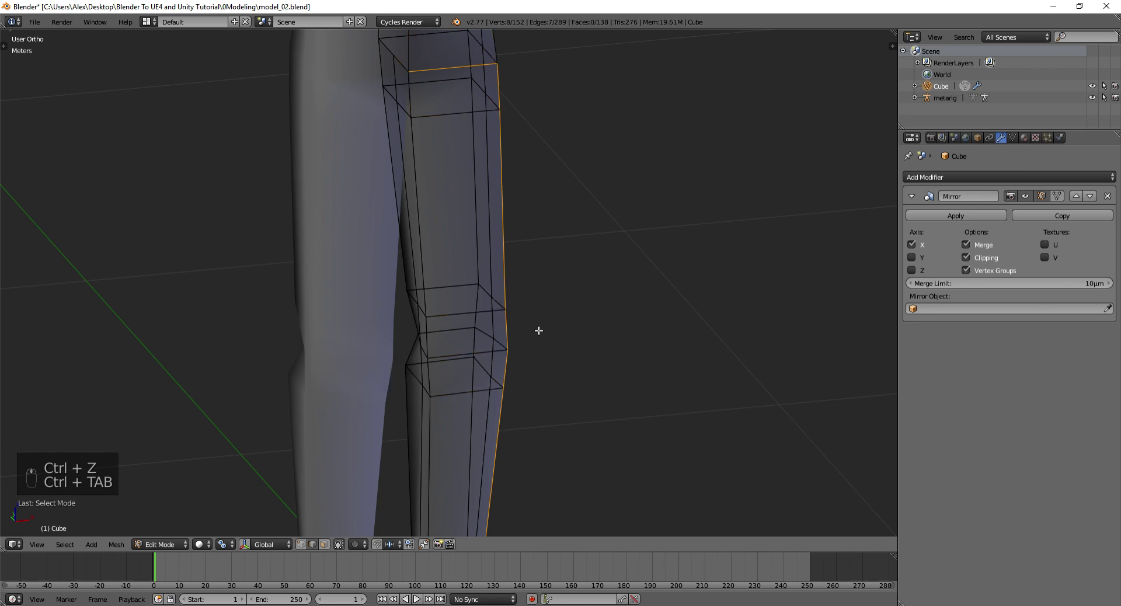
pyautogui.press('ctrl+z')
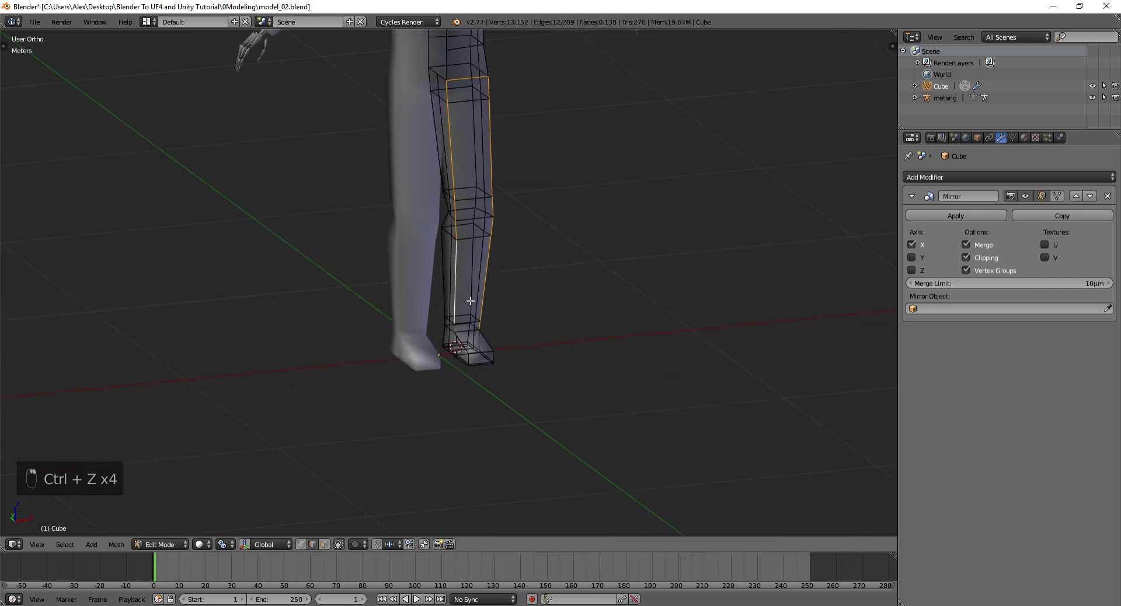
# Shift the inner leg edges and adjust the calf contour from several angles
pyautogui.moveTo(466, 372); pyautogui.dragTo(527, 344)
pyautogui.press('s')
pyautogui.rightClick(527, 344)
pyautogui.moveTo(527, 344); pyautogui.dragTo(497, 373)
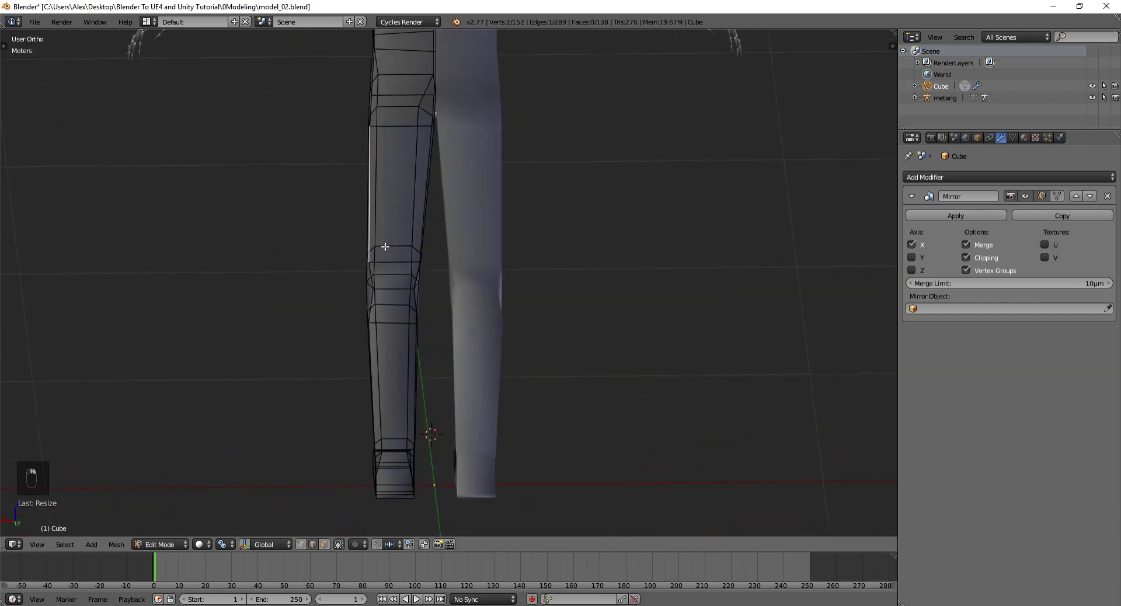
pyautogui.press('b')
pyautogui.moveTo(408, 131); pyautogui.dragTo(395, 96)
pyautogui.press('b')
pyautogui.moveTo(371, 67); pyautogui.dragTo(419, 177)
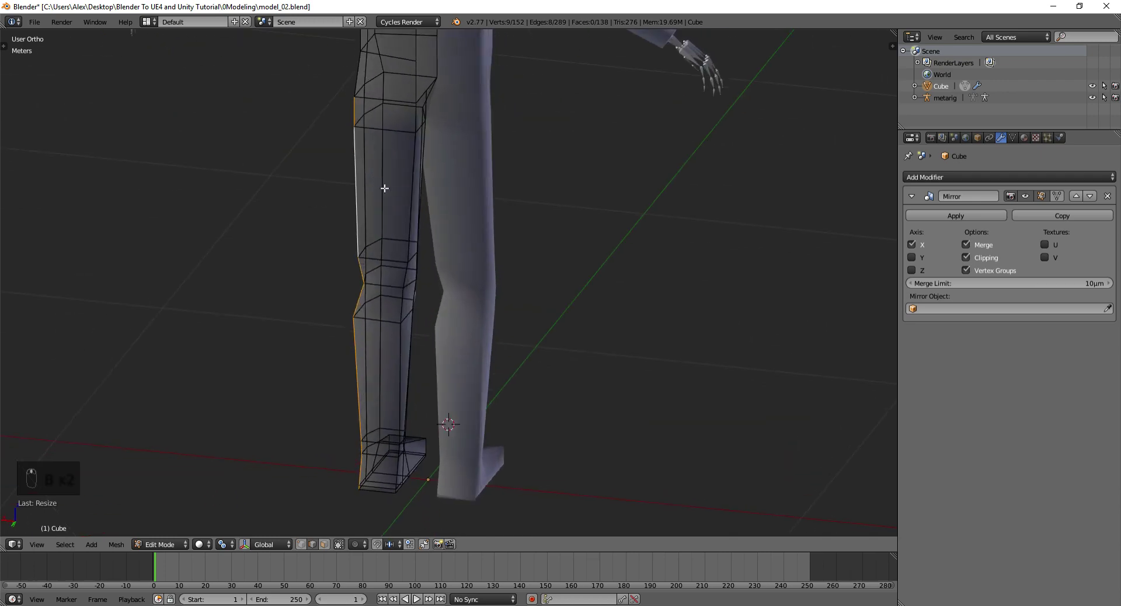
pyautogui.press('s')
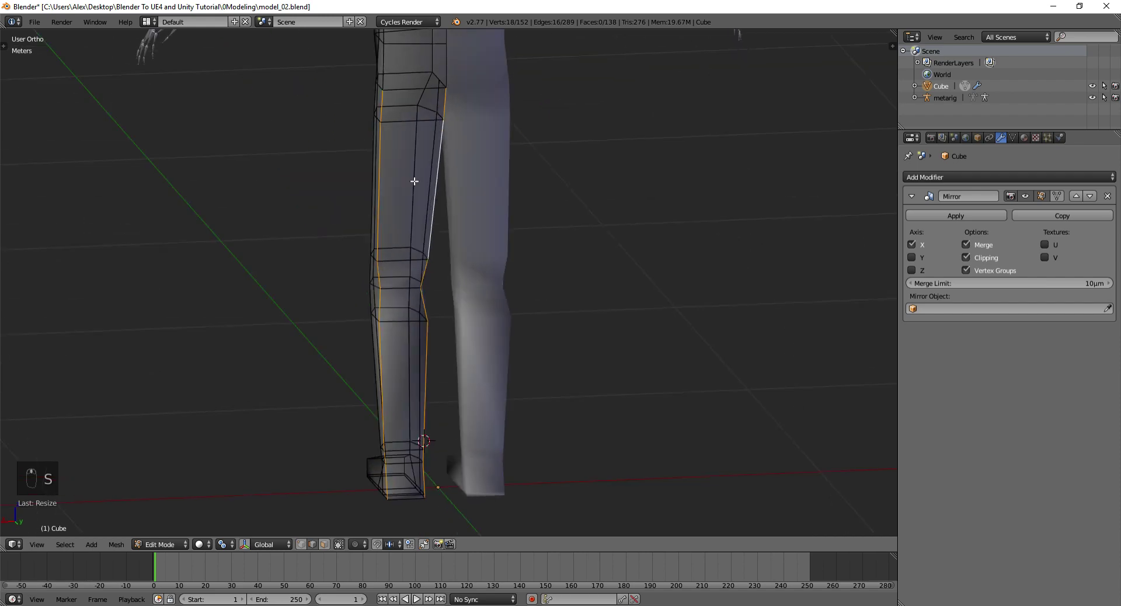
# Move the inner thigh edge column and raise the crotch vertex vertically
pyautogui.press('ctrl+z')
pyautogui.press('g')
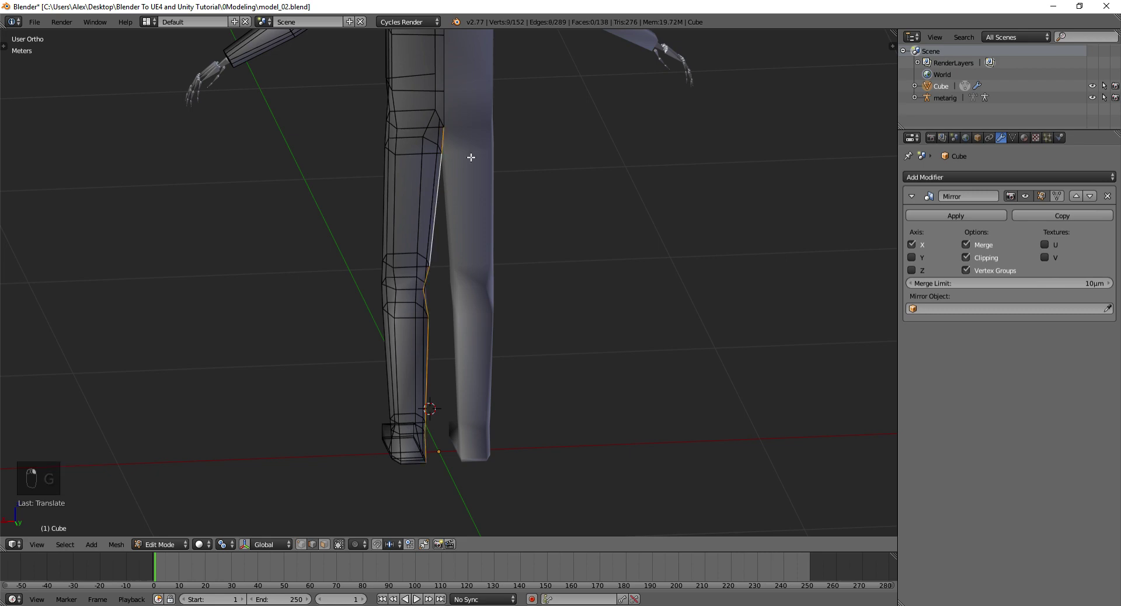
pyautogui.moveTo(481, 177); pyautogui.dragTo(423, 108)
pyautogui.press('g')
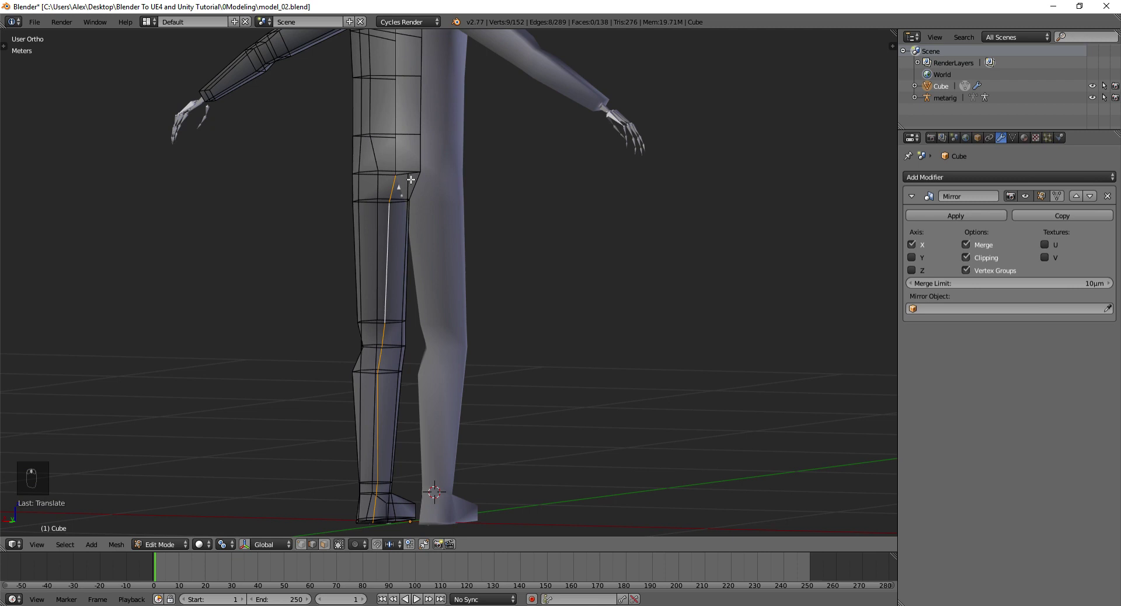
pyautogui.press('ctrl+Tab')
pyautogui.moveTo(349, 159); pyautogui.dragTo(400, 206)
pyautogui.press('a')
pyautogui.press('b')
pyautogui.press('g')
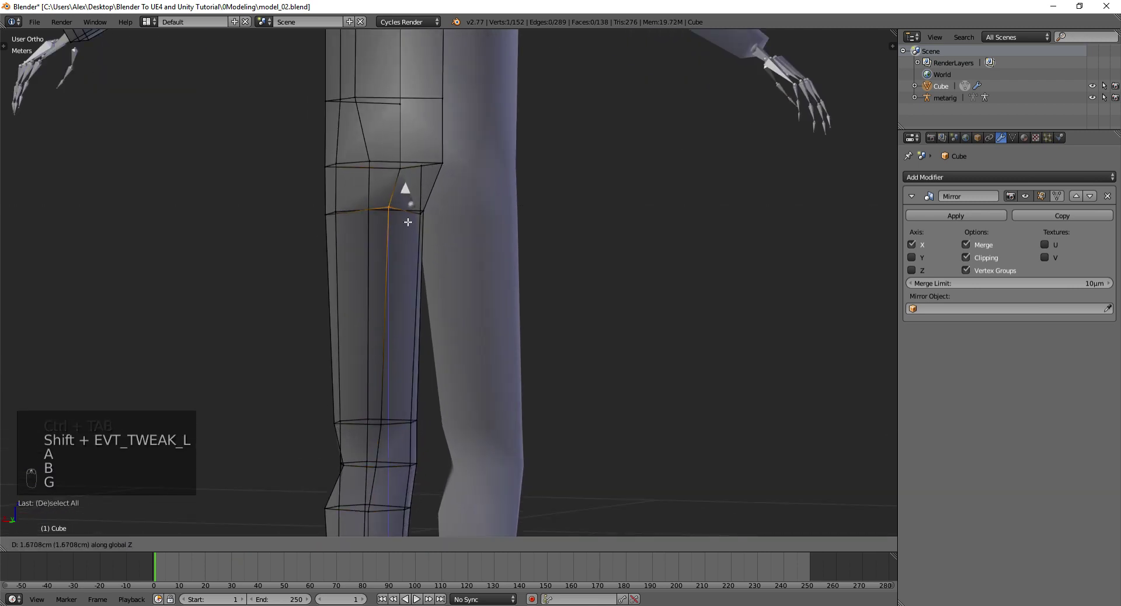
# Add an edge loop across the upper thigh
pyautogui.press('ctrl+z')
pyautogui.press('a')
pyautogui.press('b')
pyautogui.press('g')
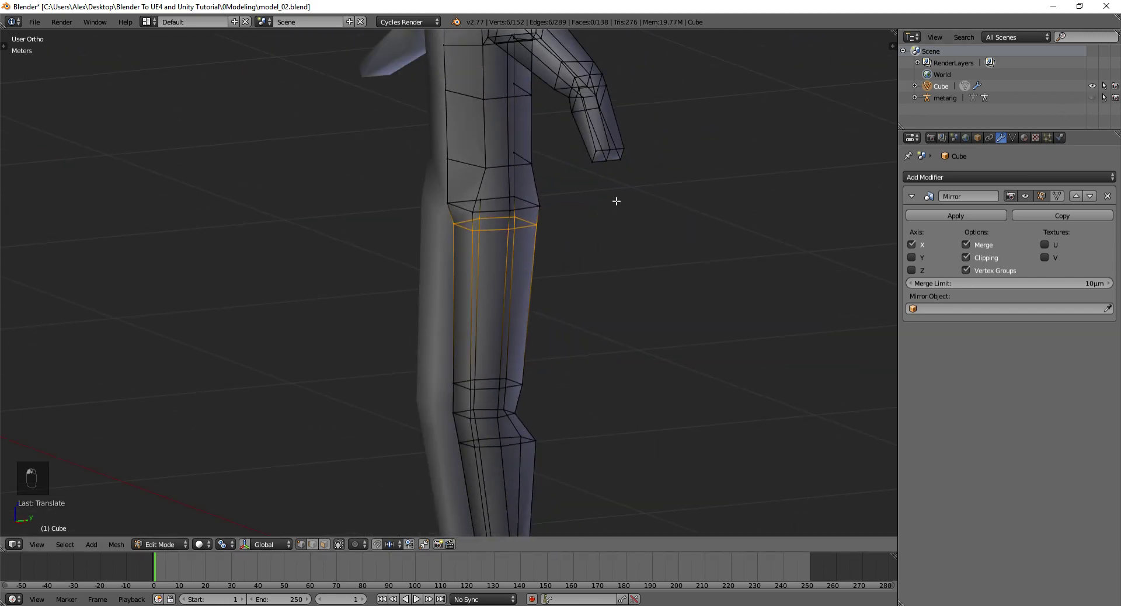
# Clear the selection and return to object mode to view the whole figure
pyautogui.press('z')
pyautogui.click(586, 219)
pyautogui.press('z')
pyautogui.press('Tab')
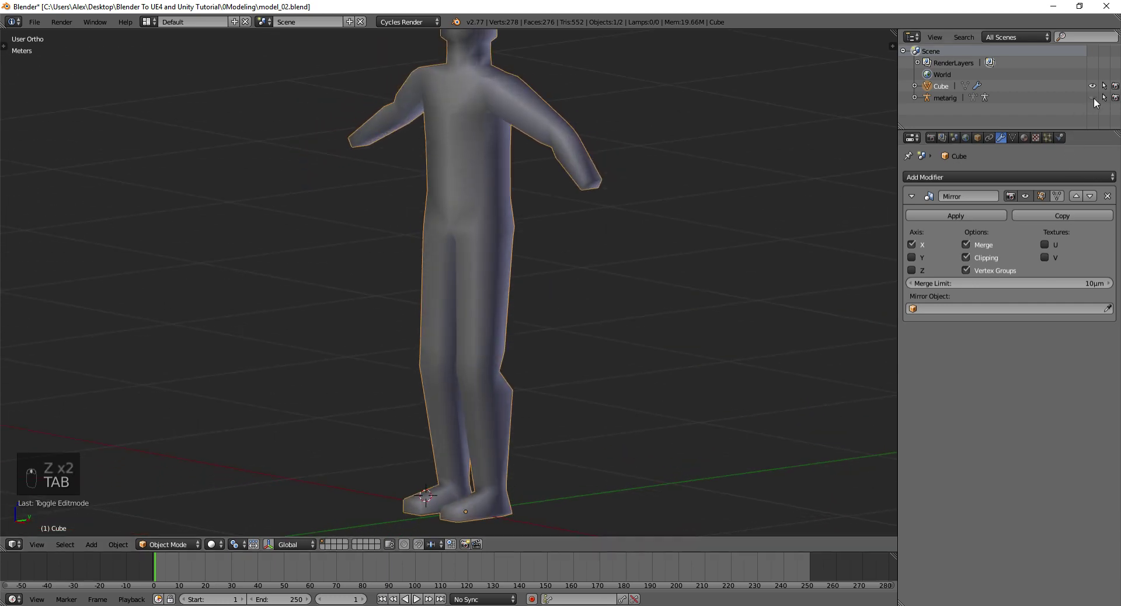
# Back in edit-mode wireframe, lower the top-of-thigh loop slightly along the vertical
pyautogui.press('Tab')
pyautogui.press('z')
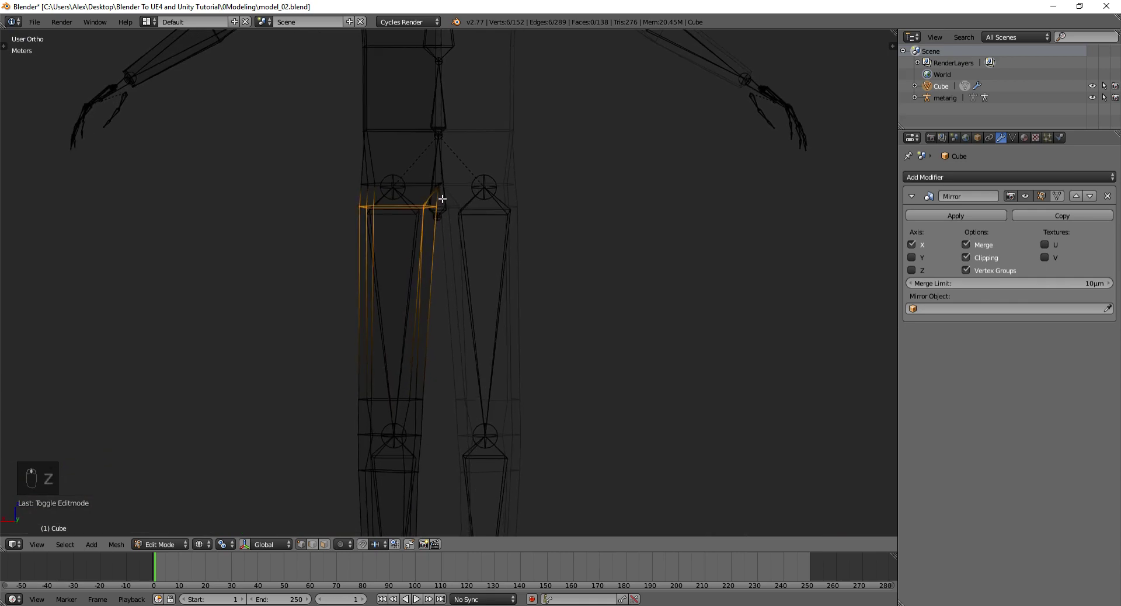
pyautogui.press('KP_1')
pyautogui.press('KP_3')
pyautogui.press('a')
pyautogui.press('b')
pyautogui.press('g')
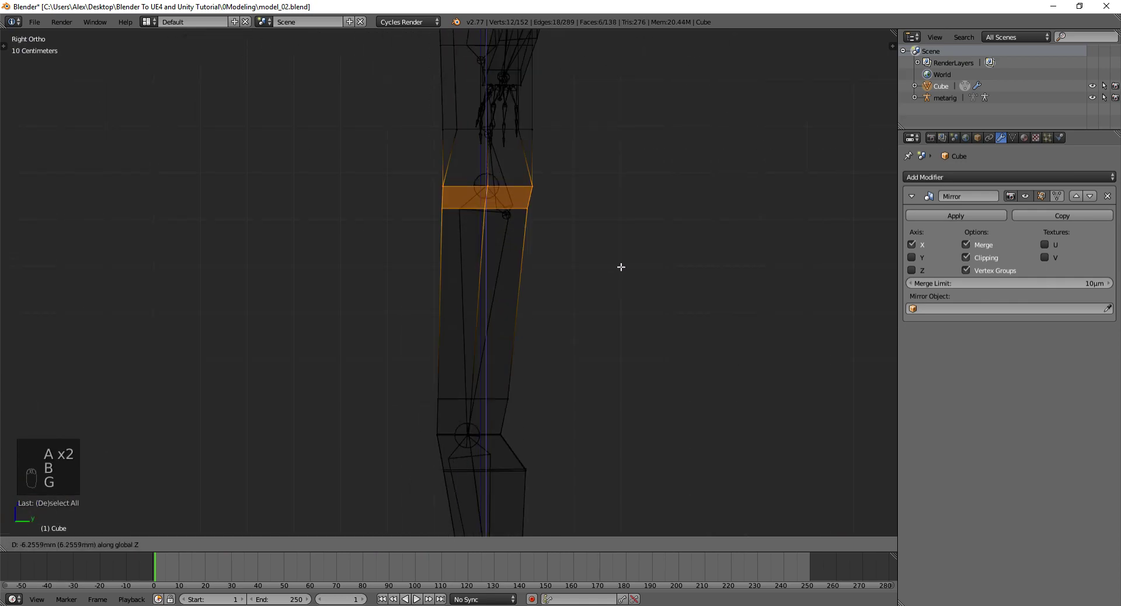
pyautogui.press('z')
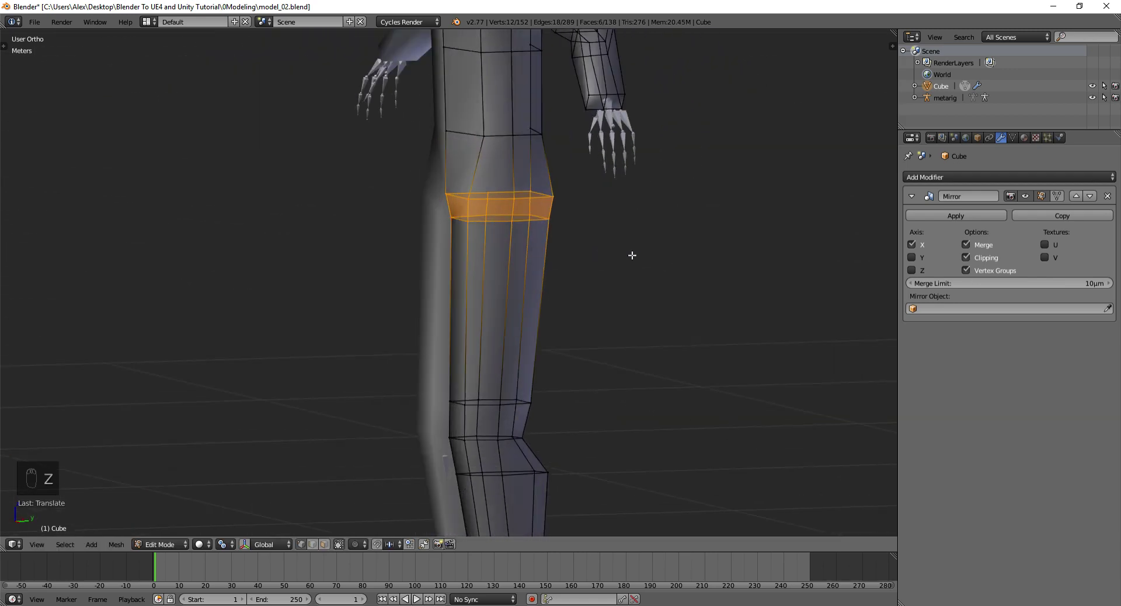
# Reshape the thigh edge loop constrained to a single axis
pyautogui.press('ctrl+z')
pyautogui.press('a')
pyautogui.press('Tab')
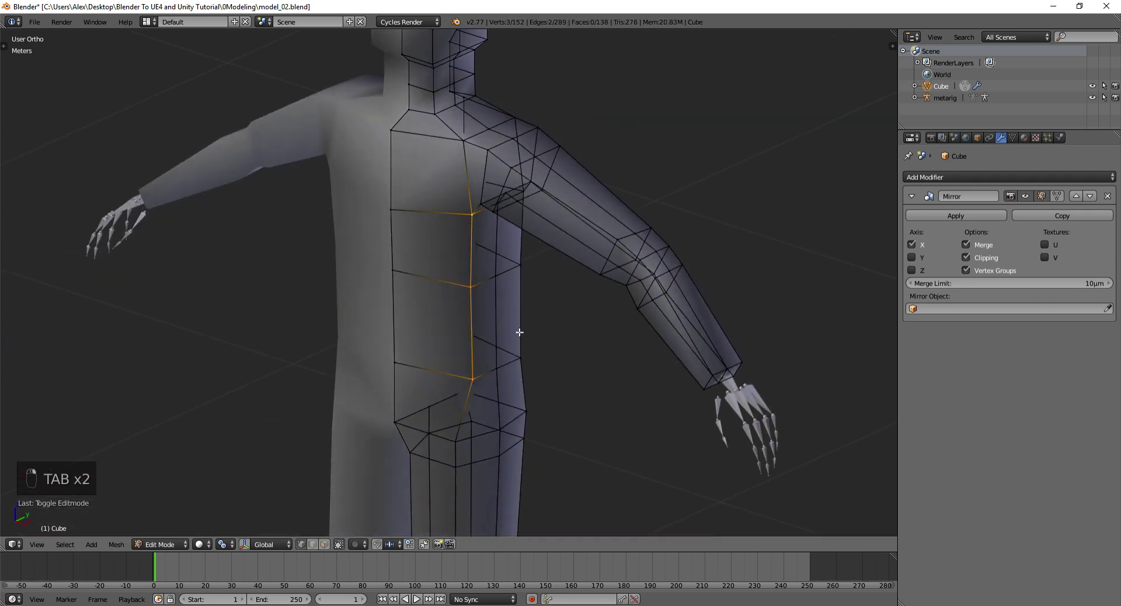
# Select and move the edges along the torso side, facing the shoulder
pyautogui.press('g')
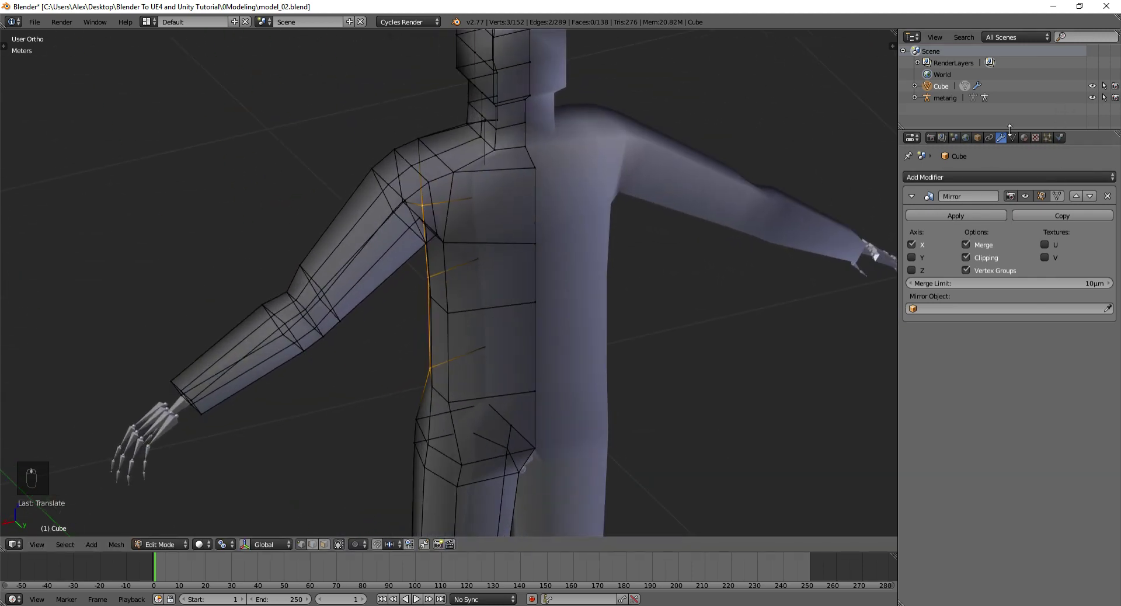
pyautogui.moveTo(446, 273); pyautogui.dragTo(529, 292)
pyautogui.press('g')
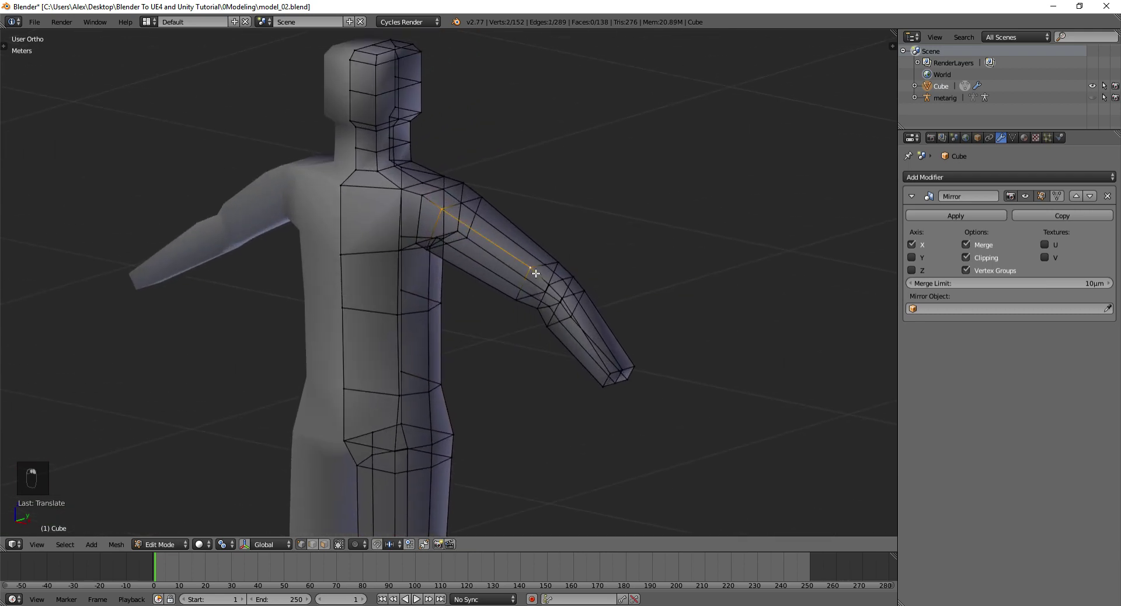
# Select the edge run along the upper arm and move it to shape the arm
pyautogui.press('ctrl+z')
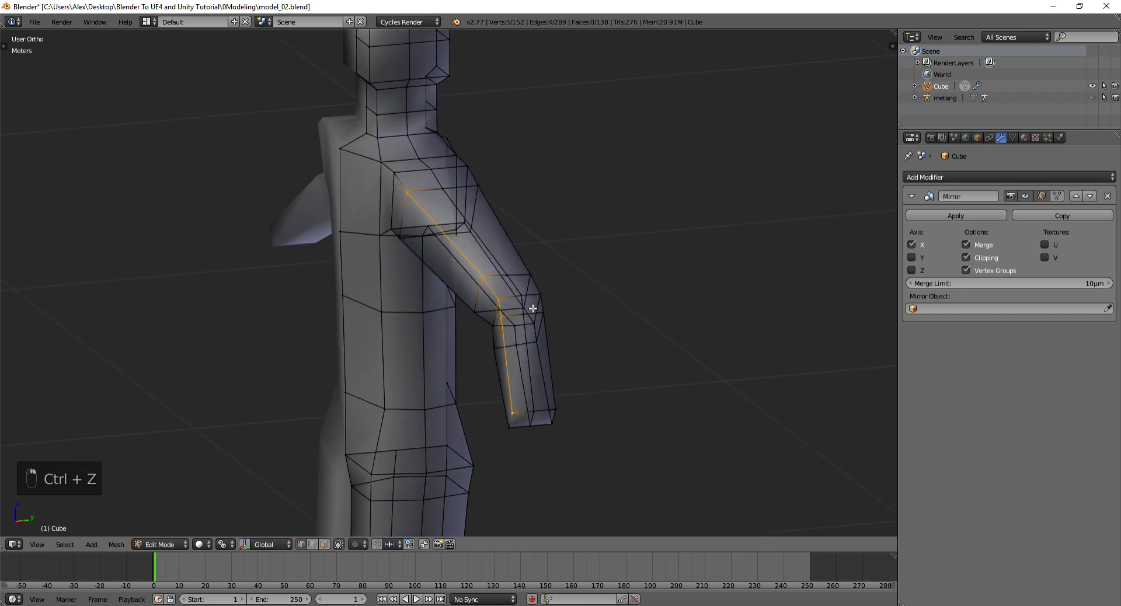
pyautogui.press('g')
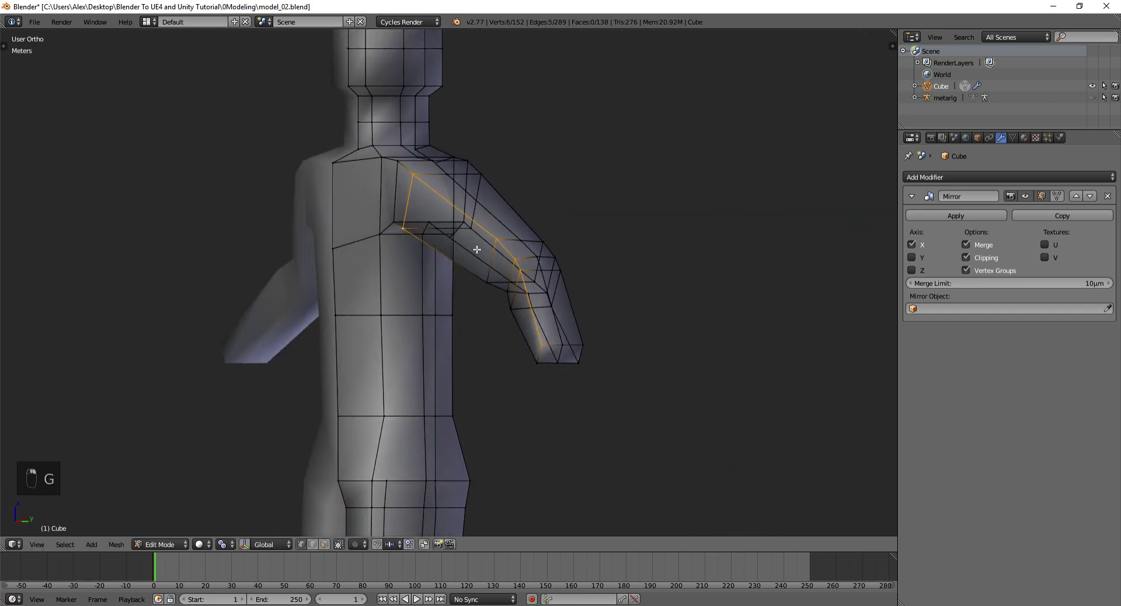
pyautogui.click(514, 316)
pyautogui.press('ctrl+z')
pyautogui.press('ctrl+Tab')
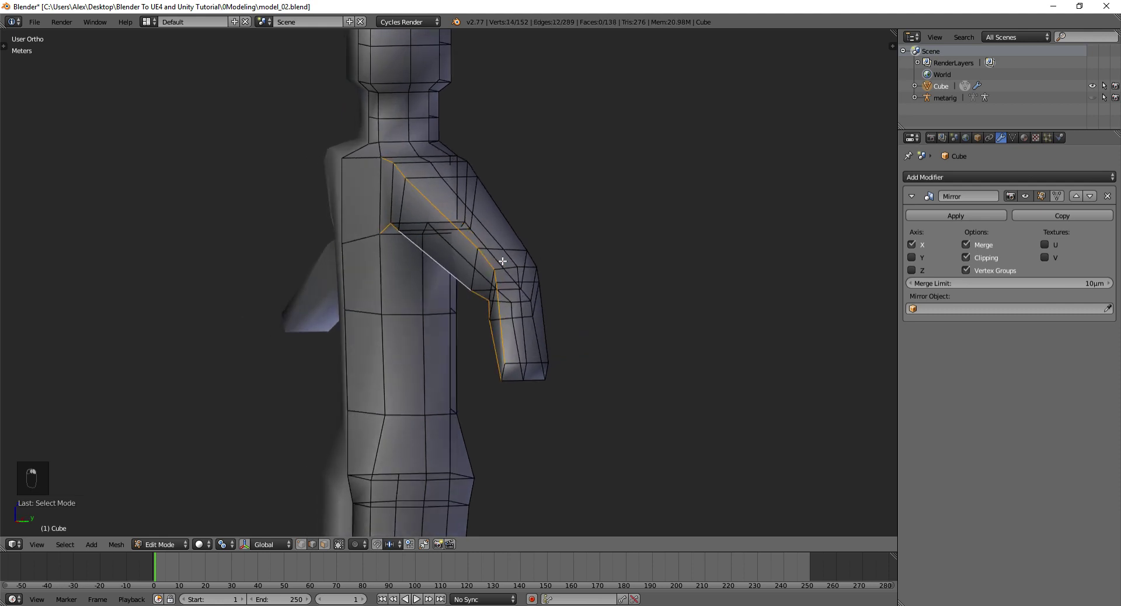
pyautogui.press('g')
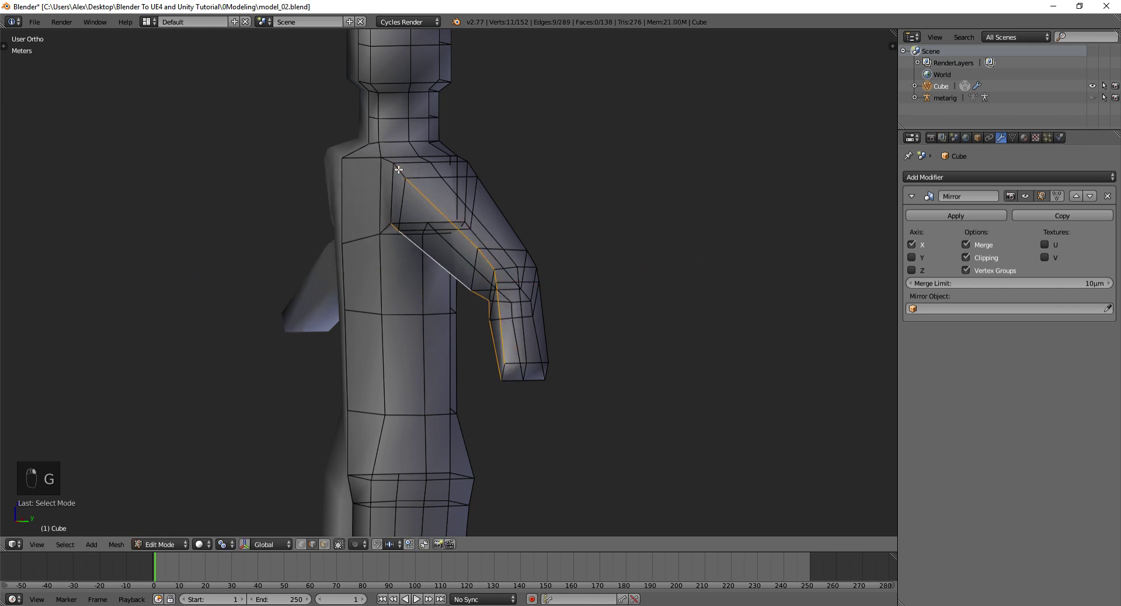
pyautogui.press('g')
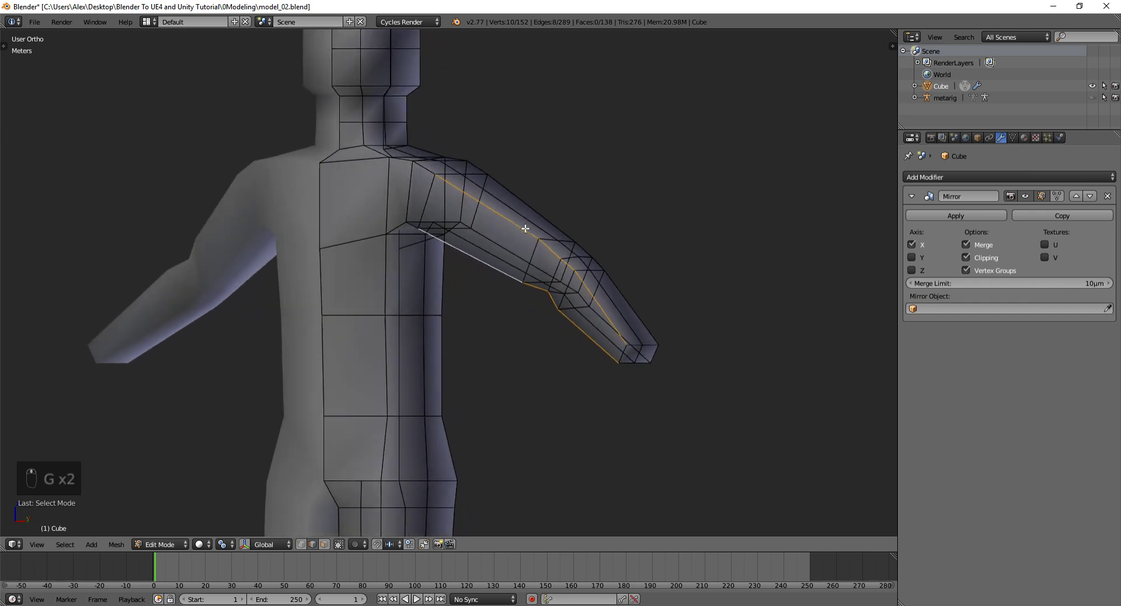
# Add a lengthwise edge loop up the arm into the shoulder and shift it along Y
pyautogui.press('ctrl+r')
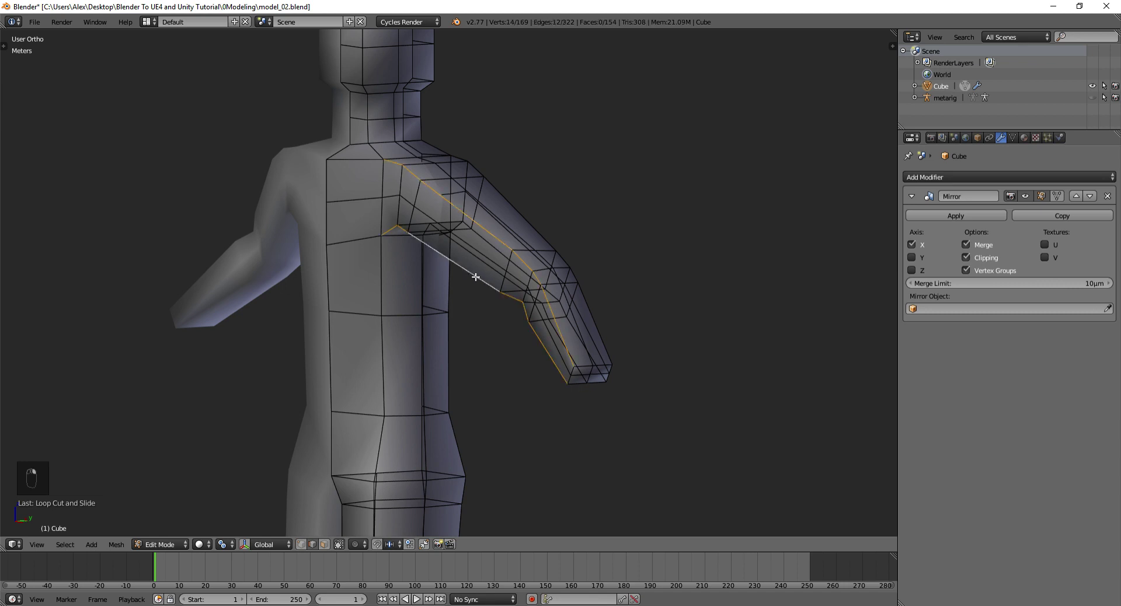
pyautogui.press('g')
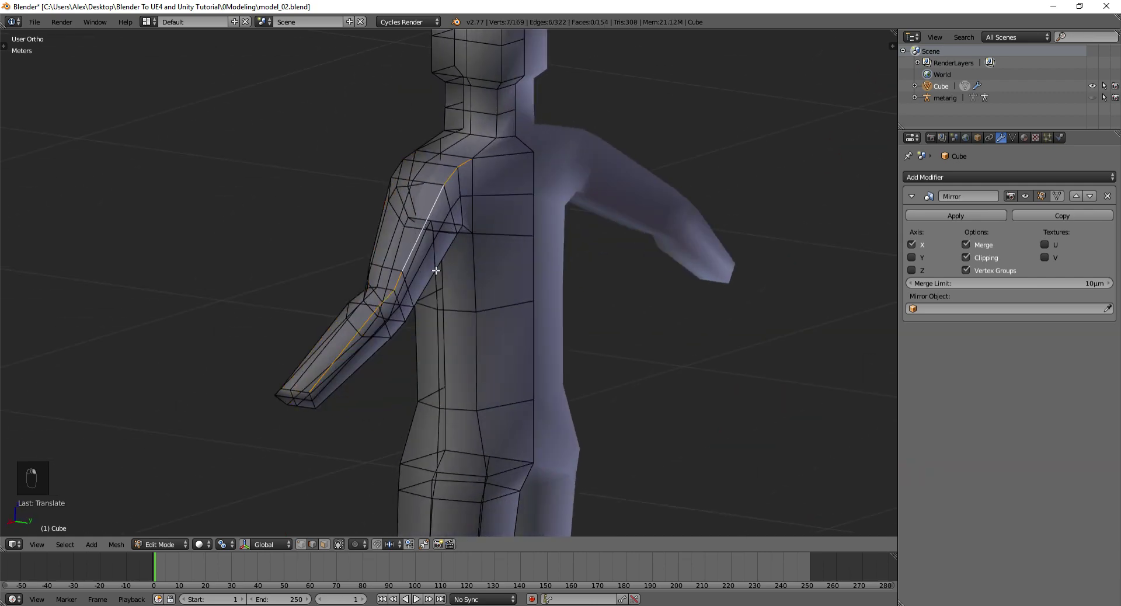
pyautogui.press('g')
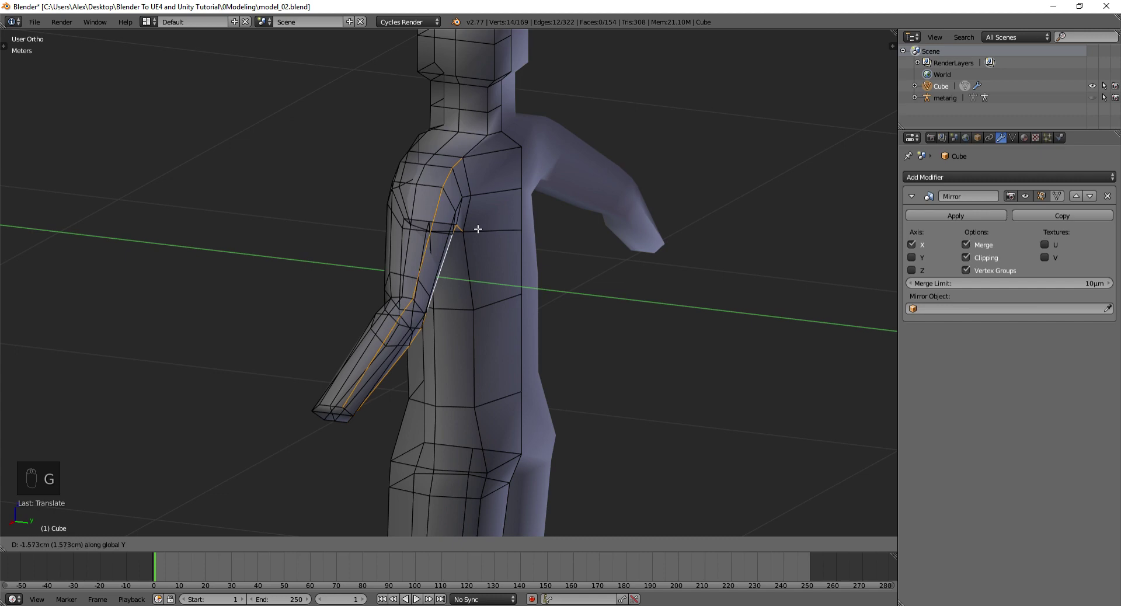
# Add a horizontal edge loop across the thigh and check it from the right side view
pyautogui.moveTo(490, 237); pyautogui.dragTo(542, 199)
pyautogui.moveTo(415, 247); pyautogui.dragTo(437, 252)
pyautogui.press('ctrl+z')
pyautogui.press('s')
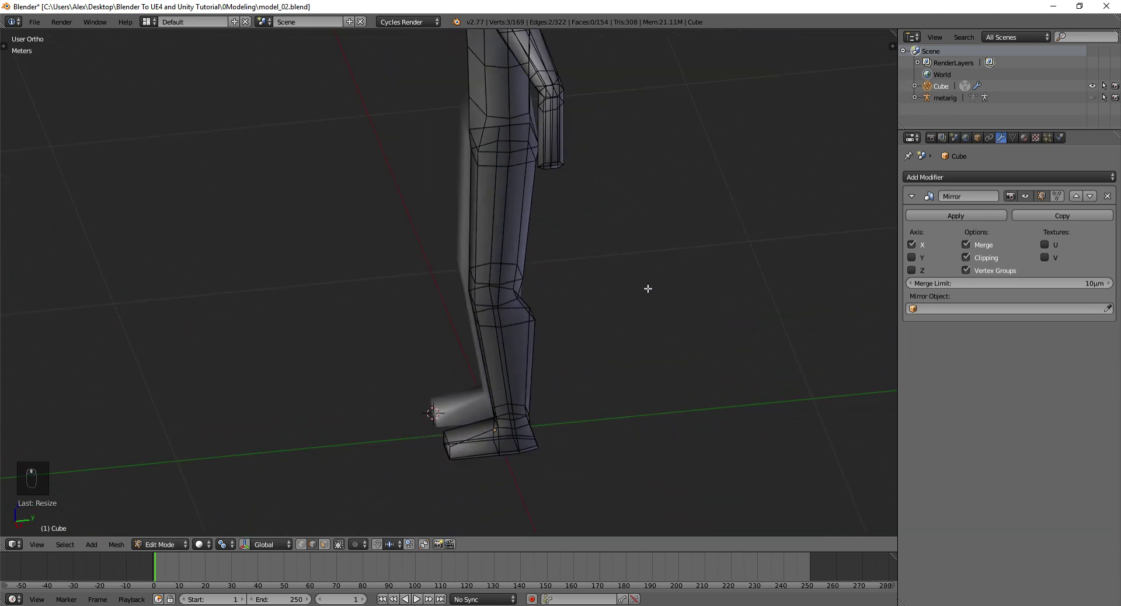
pyautogui.moveTo(605, 285); pyautogui.dragTo(477, 317)
pyautogui.press('ctrl+r')
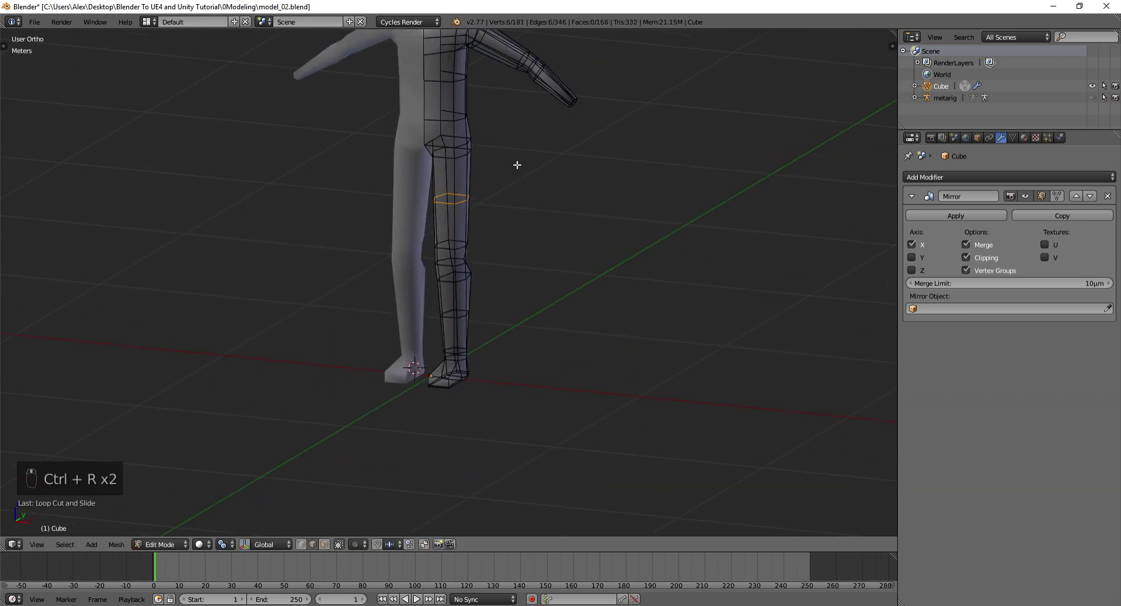
pyautogui.press('KP_1')
pyautogui.press('KP_3')
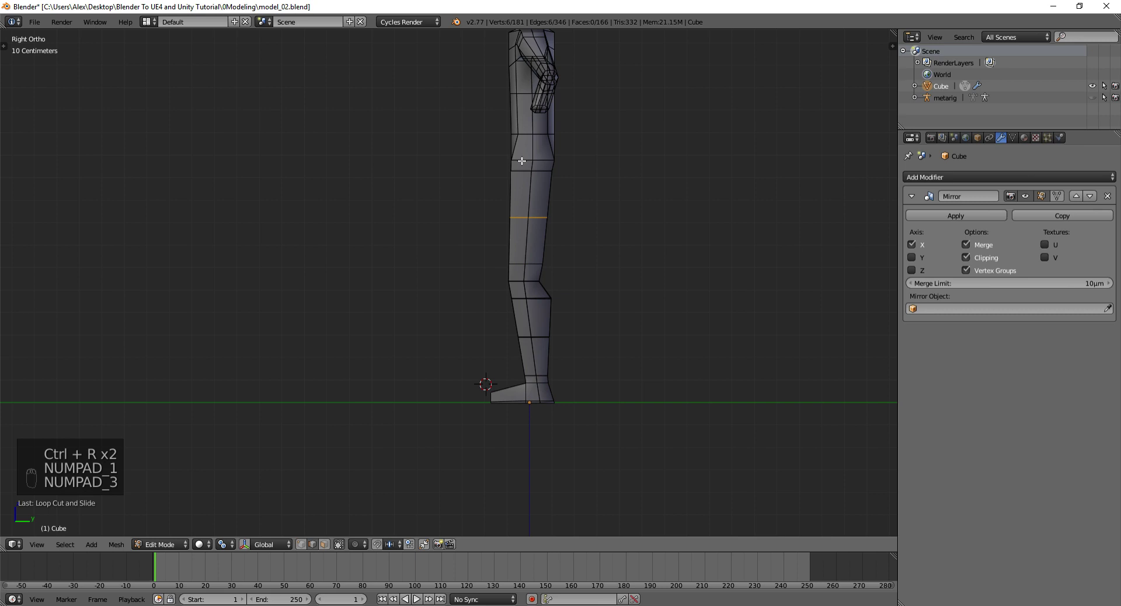
# Box-select and nudge leg loops in wireframe, then view the whole figure in object mode
pyautogui.press('ctrl+Tab')
pyautogui.press('z')
pyautogui.press('a')
pyautogui.press('b')
pyautogui.press('g')
pyautogui.press('a')
pyautogui.press('b')
pyautogui.press('a')
pyautogui.press('b')
pyautogui.press('g')
pyautogui.press('z')
pyautogui.press('Tab')
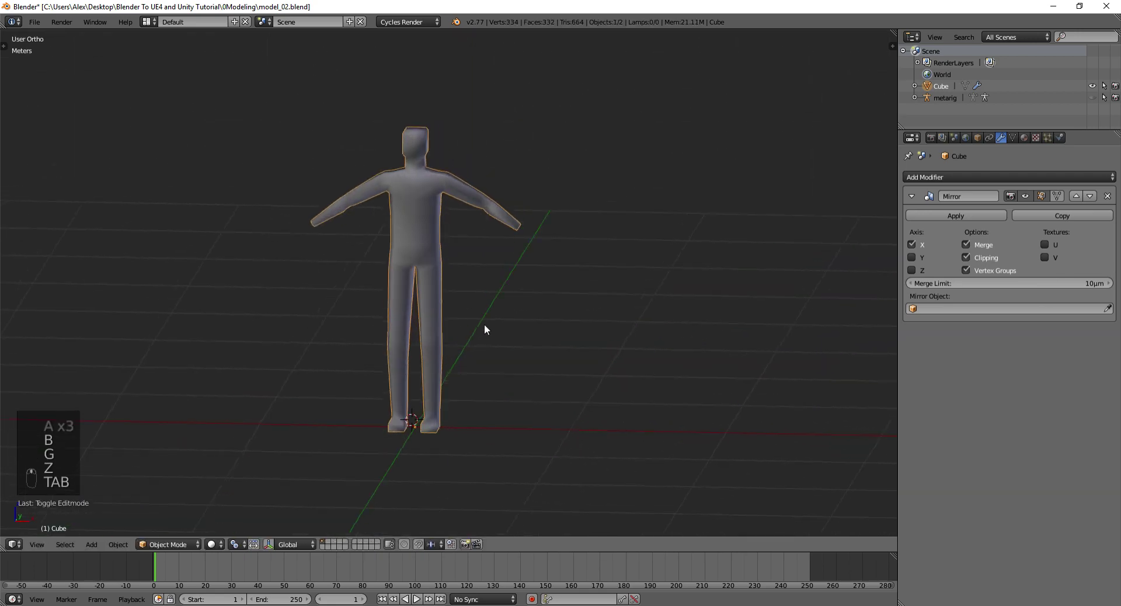
# From the front view, lower the hip loop slightly and check the figure in solid view
pyautogui.press('KP_1')
pyautogui.press('z')
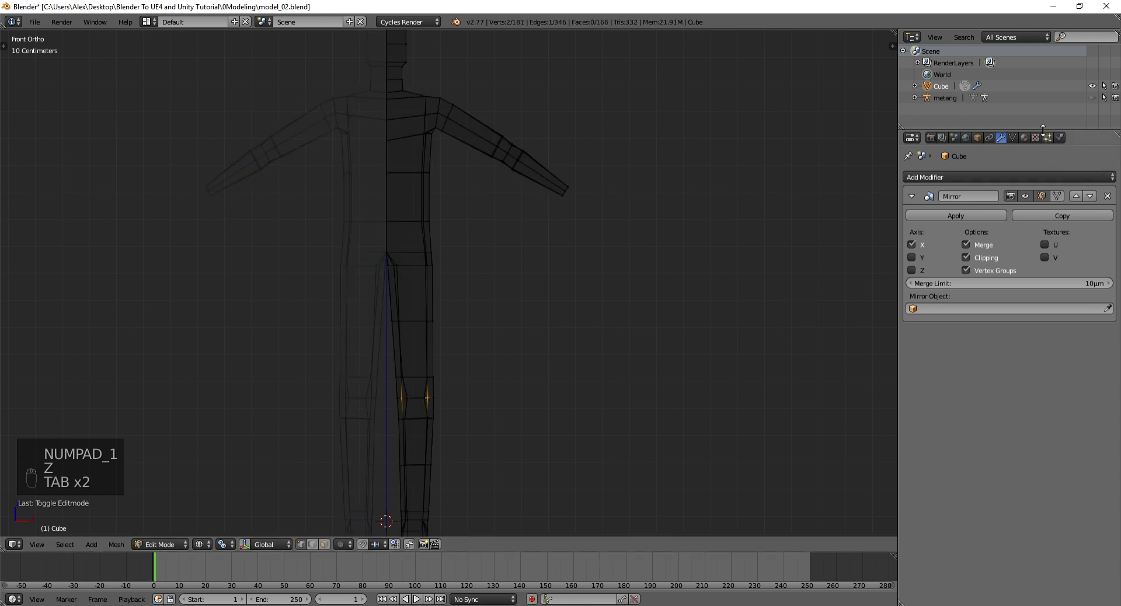
pyautogui.press('a')
pyautogui.press('b')
pyautogui.press('g')
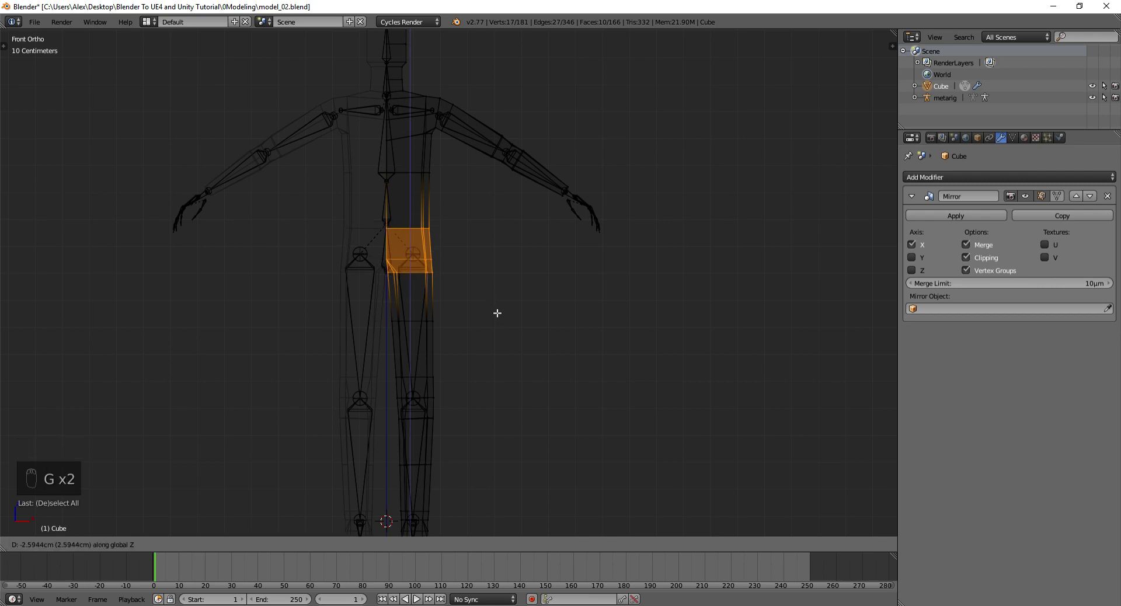
pyautogui.press('Tab')
pyautogui.press('z')
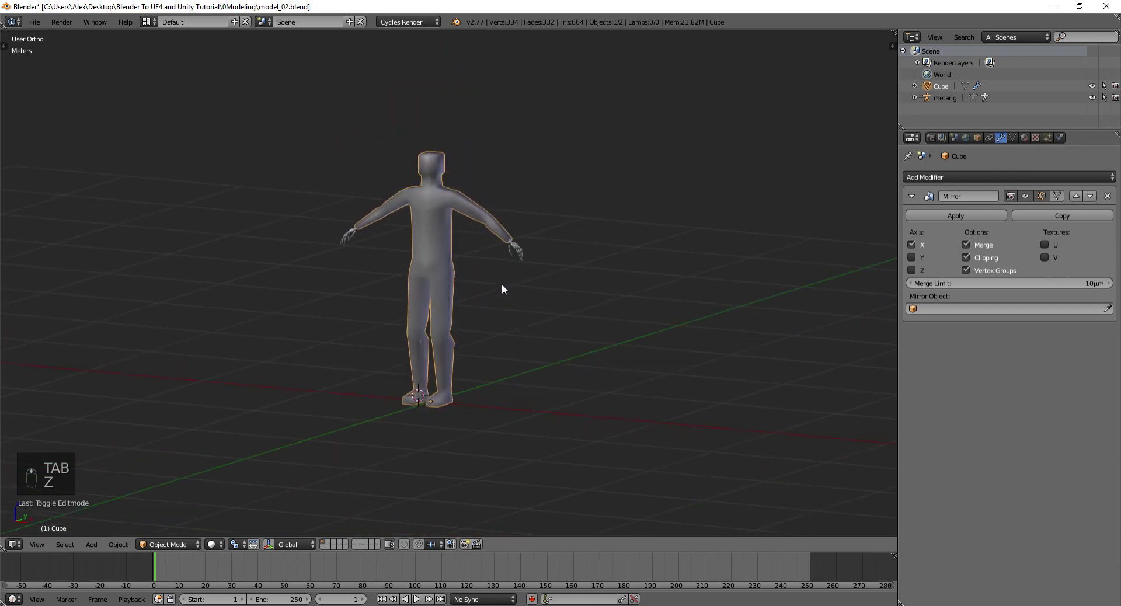
pyautogui.middleClick(490, 244)
# Reposition the upper-arm edges so the arm flows into the shoulder
pyautogui.press('Tab')
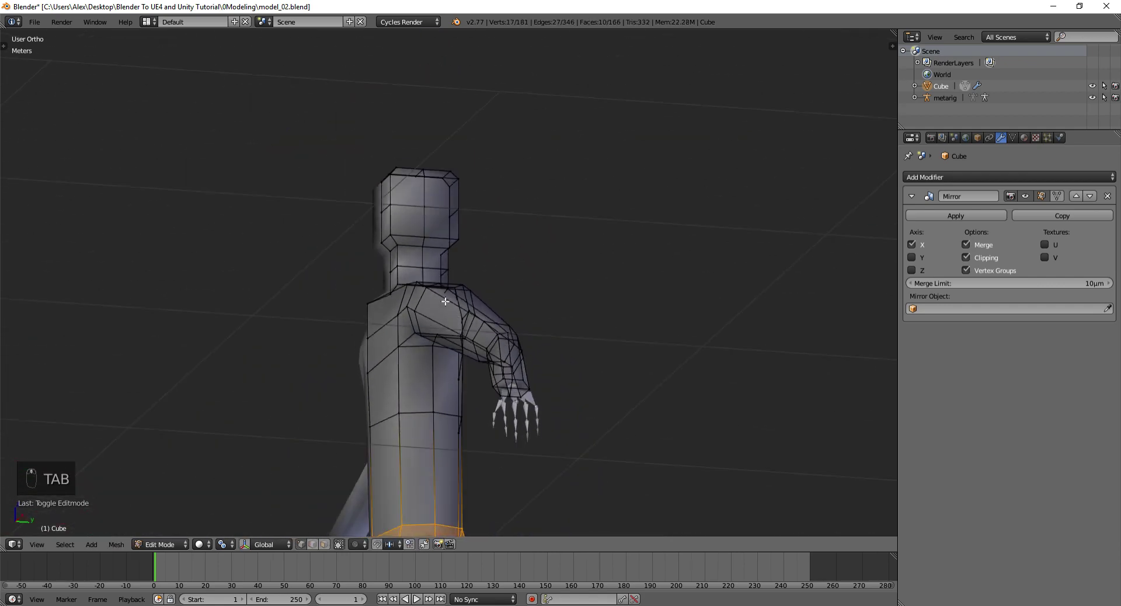
pyautogui.moveTo(414, 283); pyautogui.dragTo(519, 392)
pyautogui.press('ctrl+Tab')
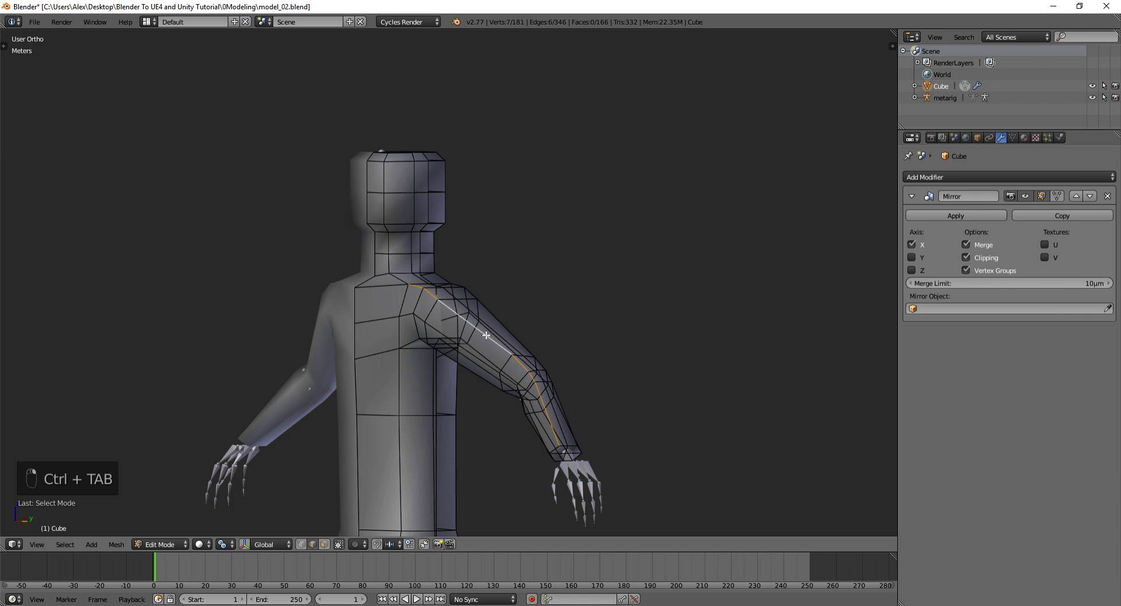
pyautogui.press('g')
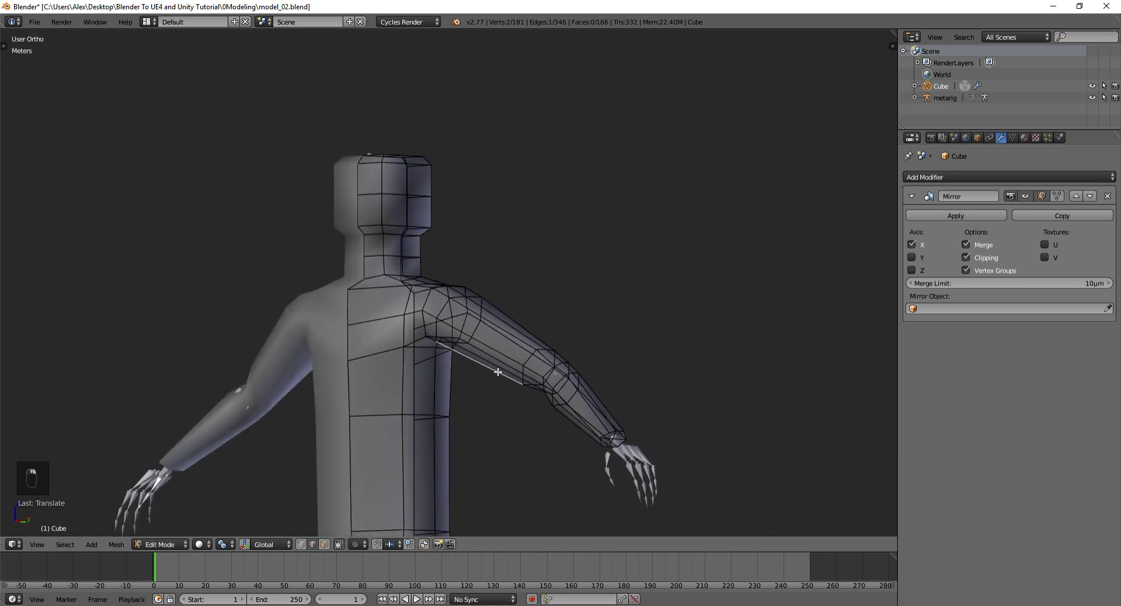
pyautogui.press('g')
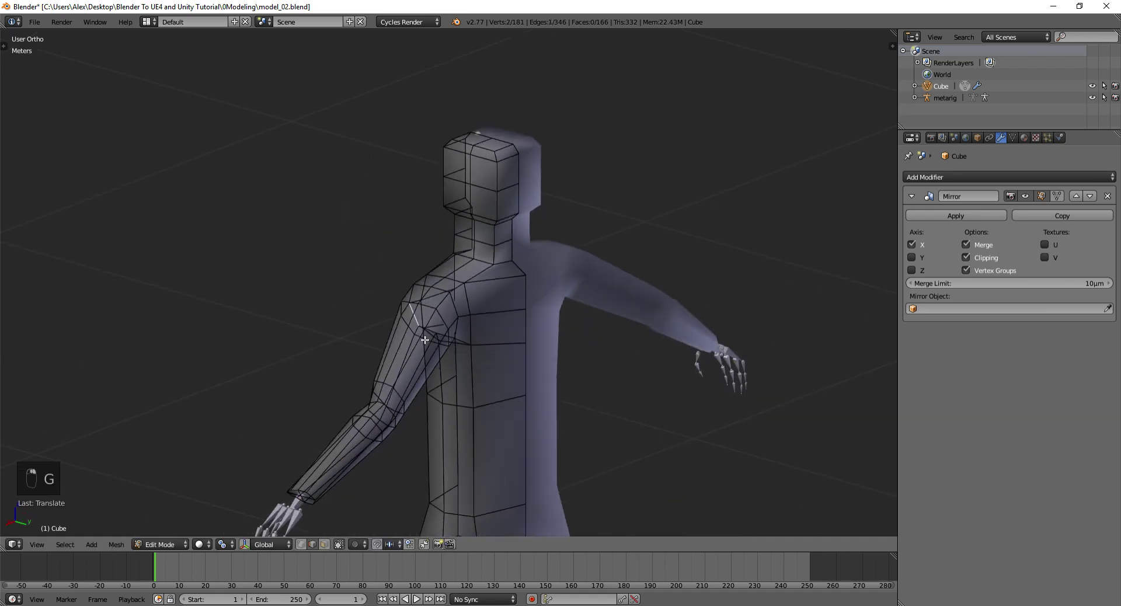
pyautogui.press('g')
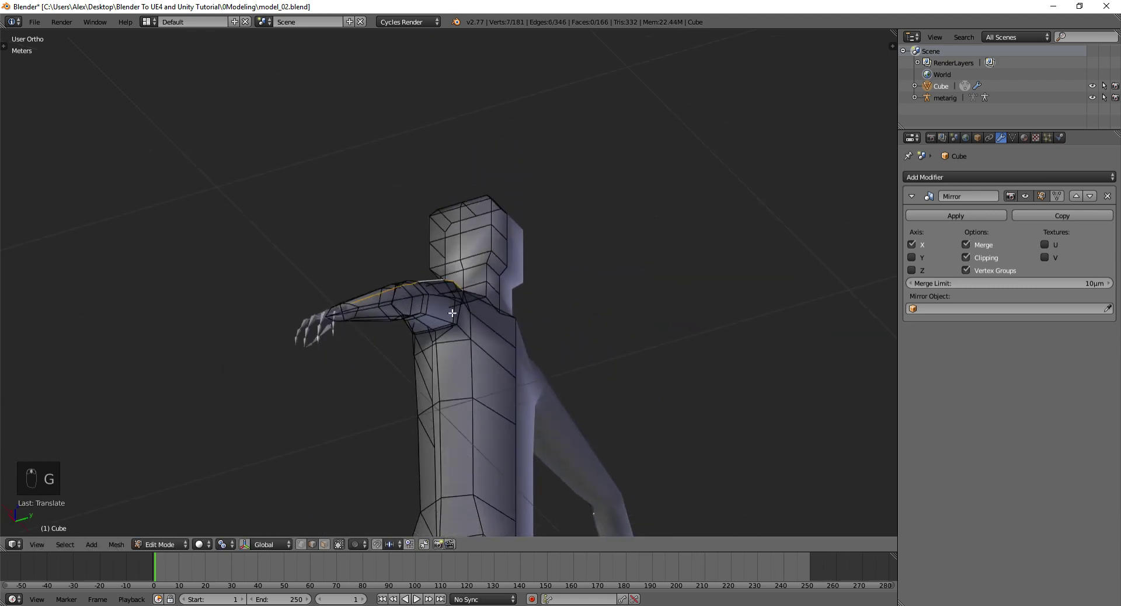
pyautogui.press('g')
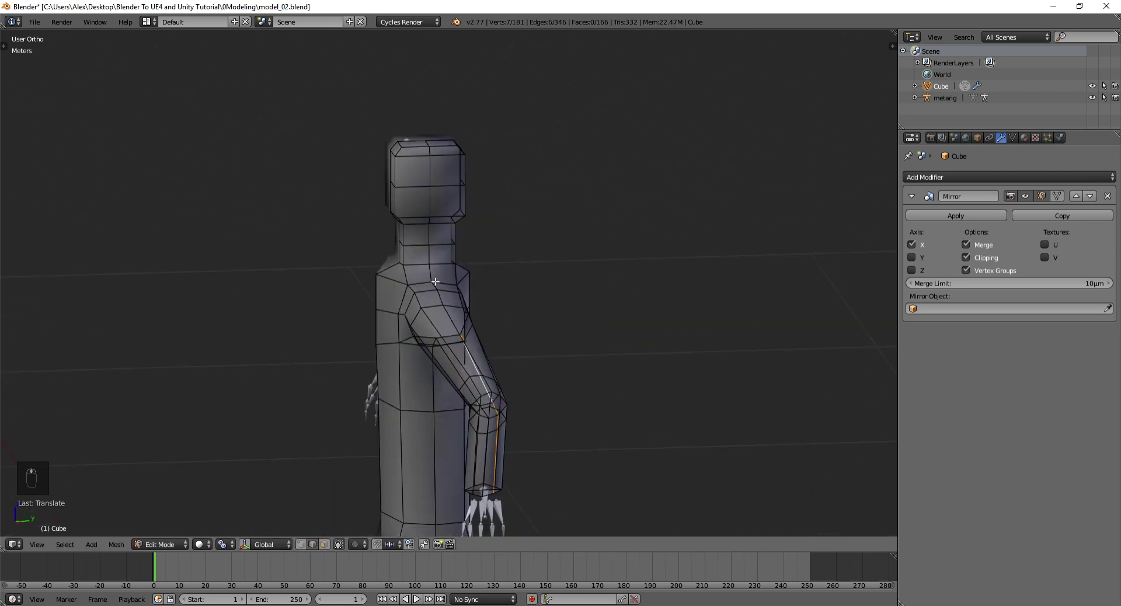
pyautogui.press('g')
# Move the shoulder-top vertex toward the neck for a smoother shoulder line
pyautogui.press('ctrl+Tab')
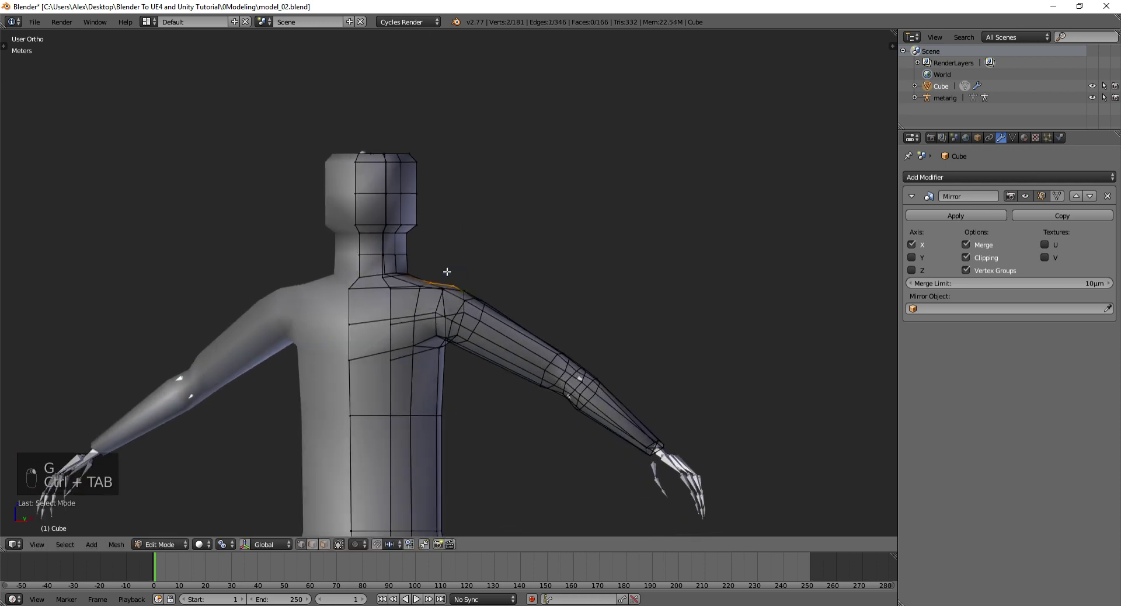
pyautogui.press('g')
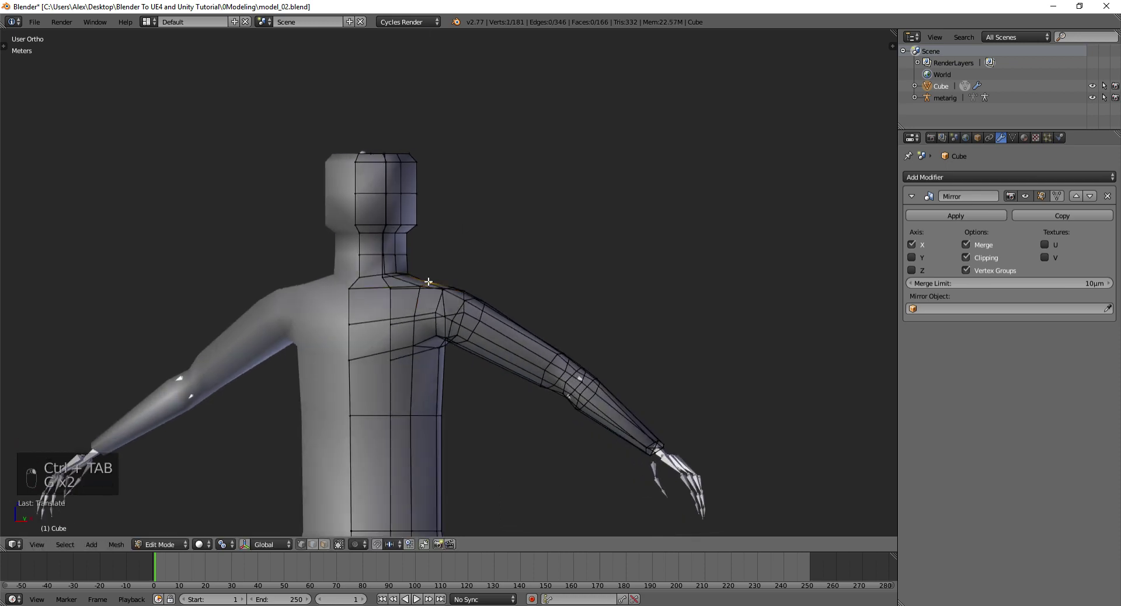
pyautogui.press('KP_Decimal')
# Adjust the vertices where the neck meets the shoulder
pyautogui.middleClick(469, 224)
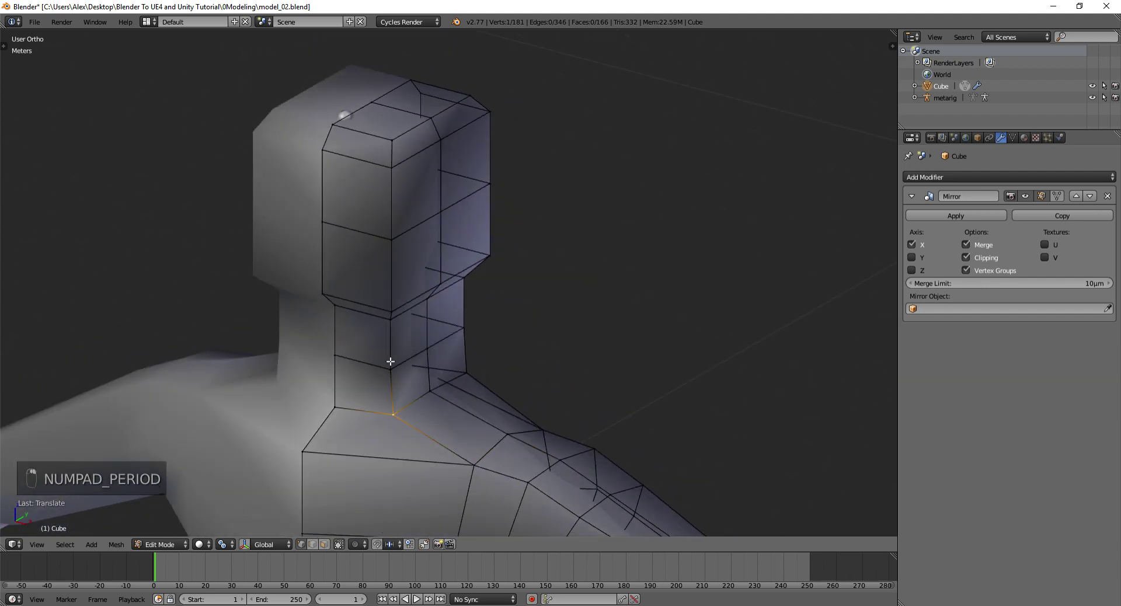
pyautogui.middleClick(439, 330)
pyautogui.press('g')
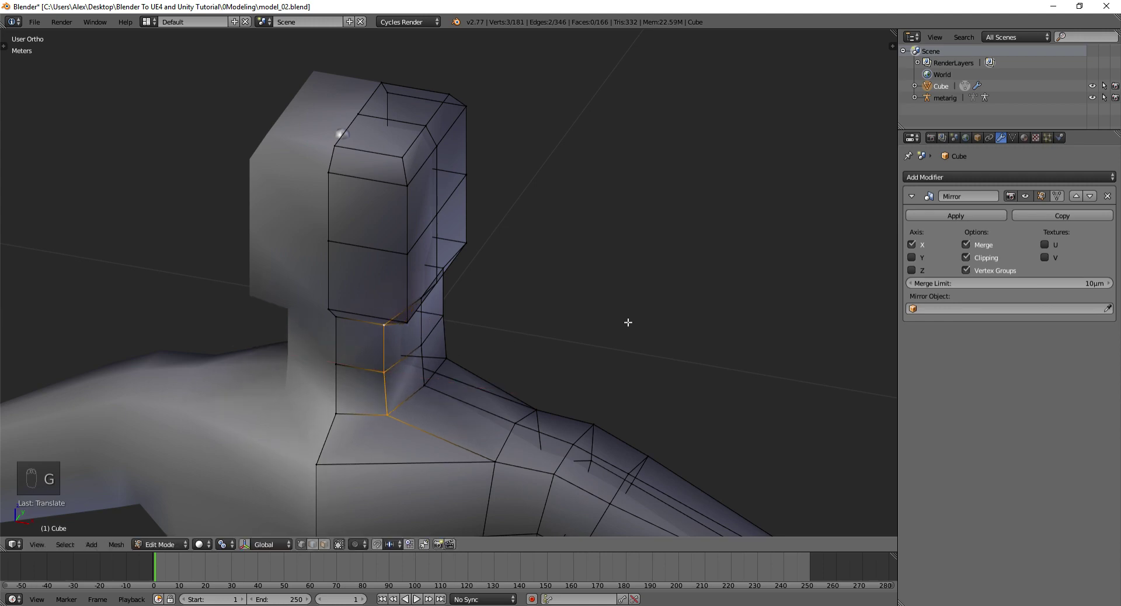
pyautogui.press('g')
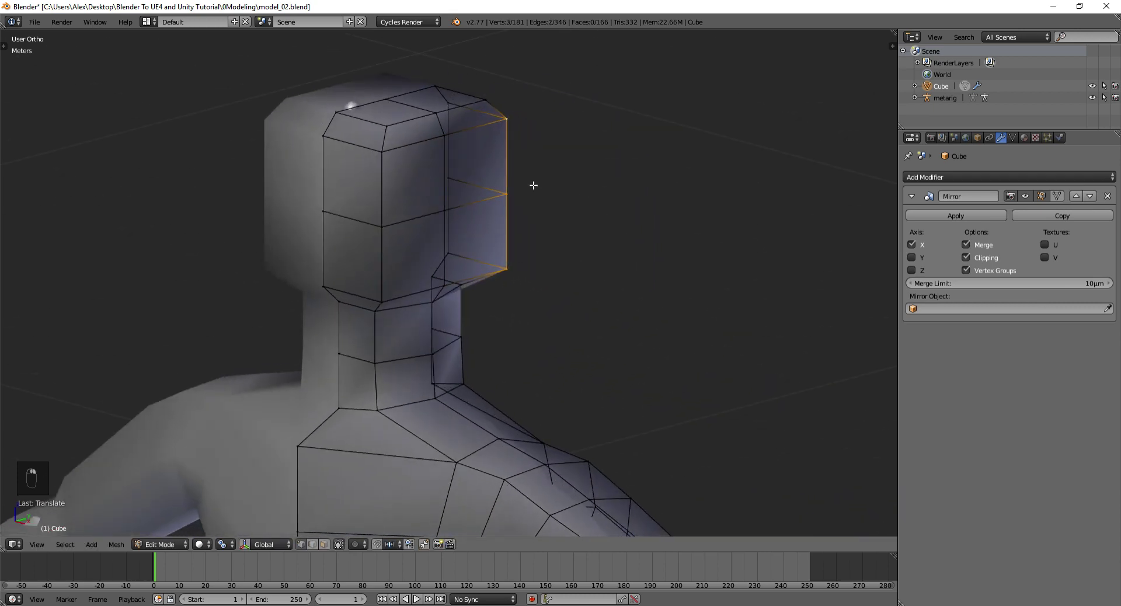
pyautogui.press('g')
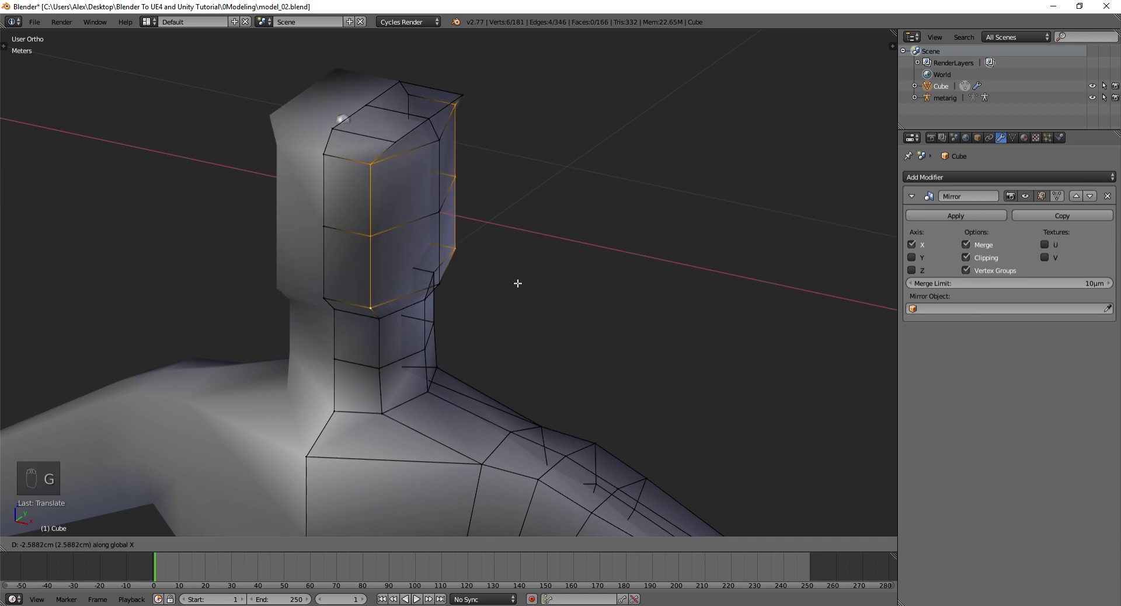
pyautogui.press('g')
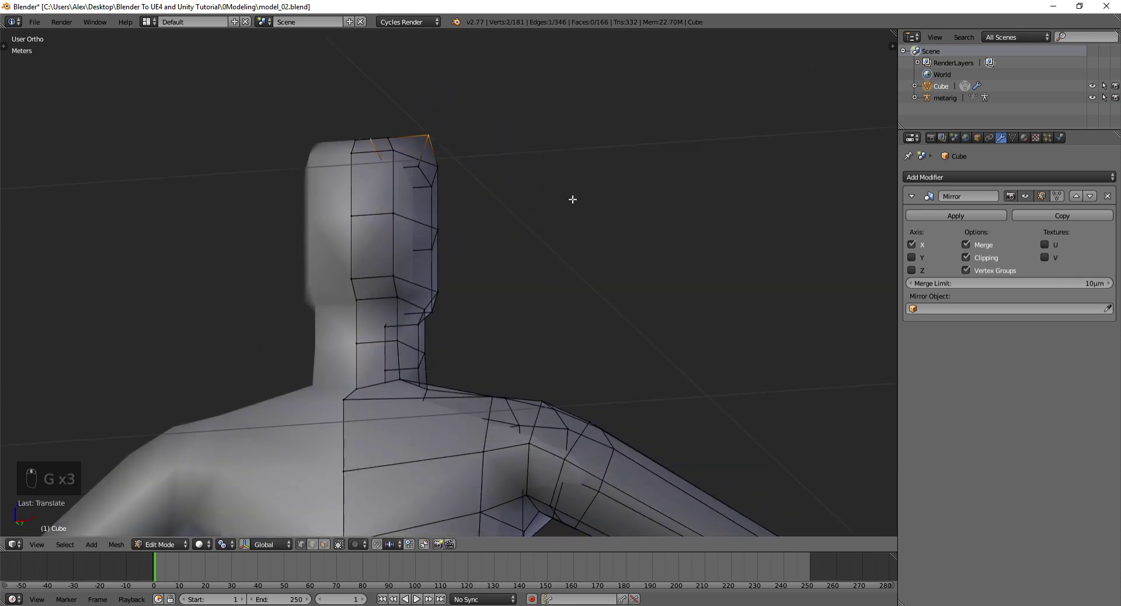
# From the front view, box-select head edge loops and move them to bevel the top corners
pyautogui.press('KP_1')
pyautogui.press('a')
pyautogui.press('b')
pyautogui.press('g')
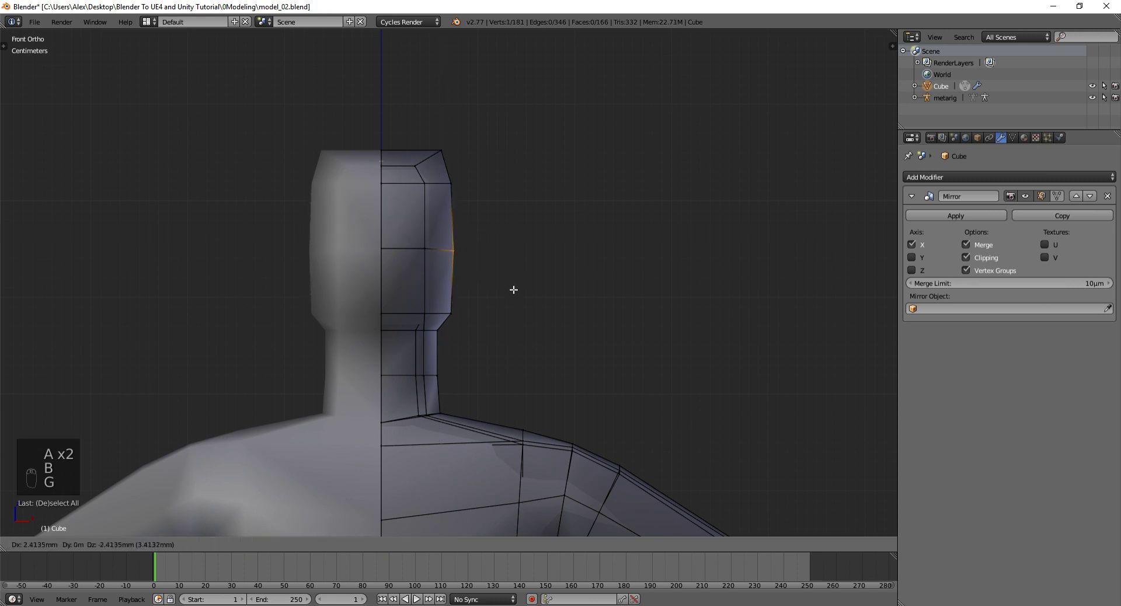
pyautogui.press('a')
pyautogui.press('b')
pyautogui.press('g')
pyautogui.press('g')
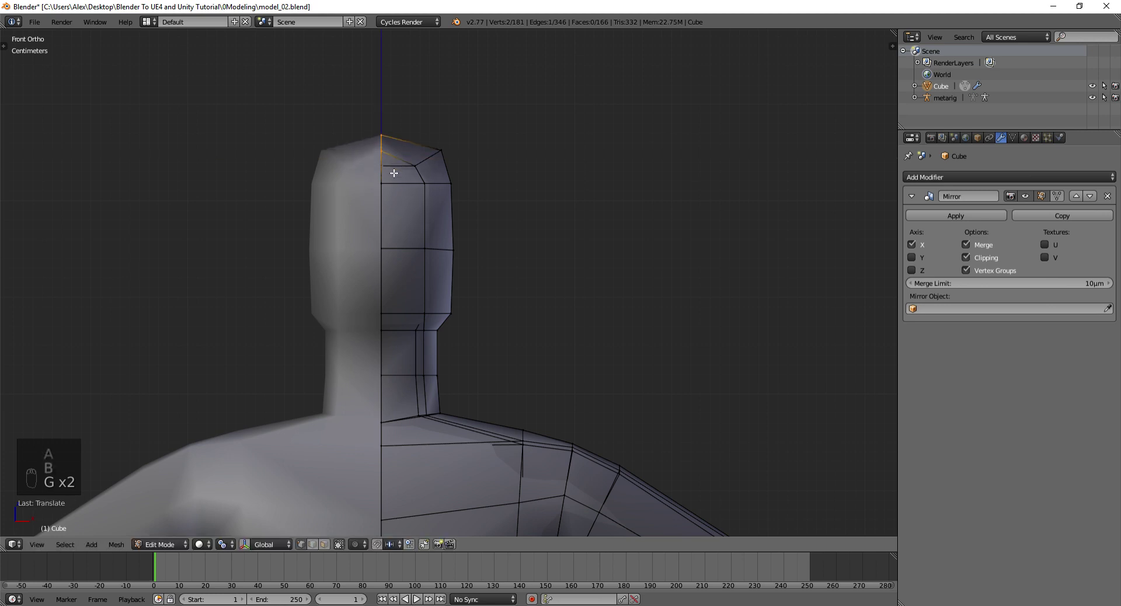
pyautogui.press('a')
pyautogui.press('g')
pyautogui.press('b')
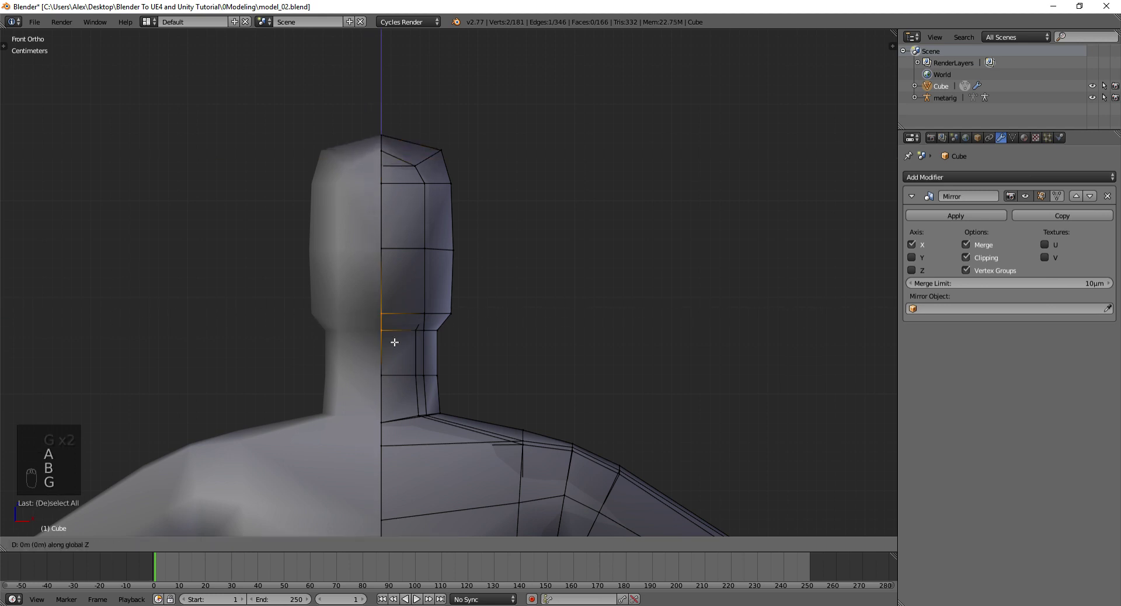
pyautogui.press('ctrl+z')
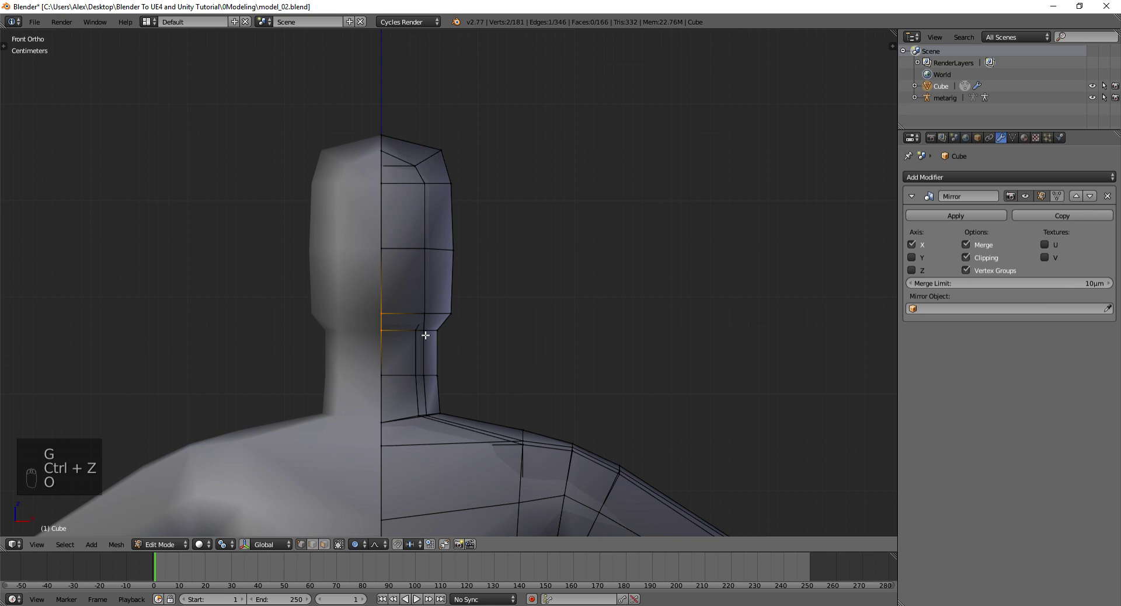
pyautogui.press('g')
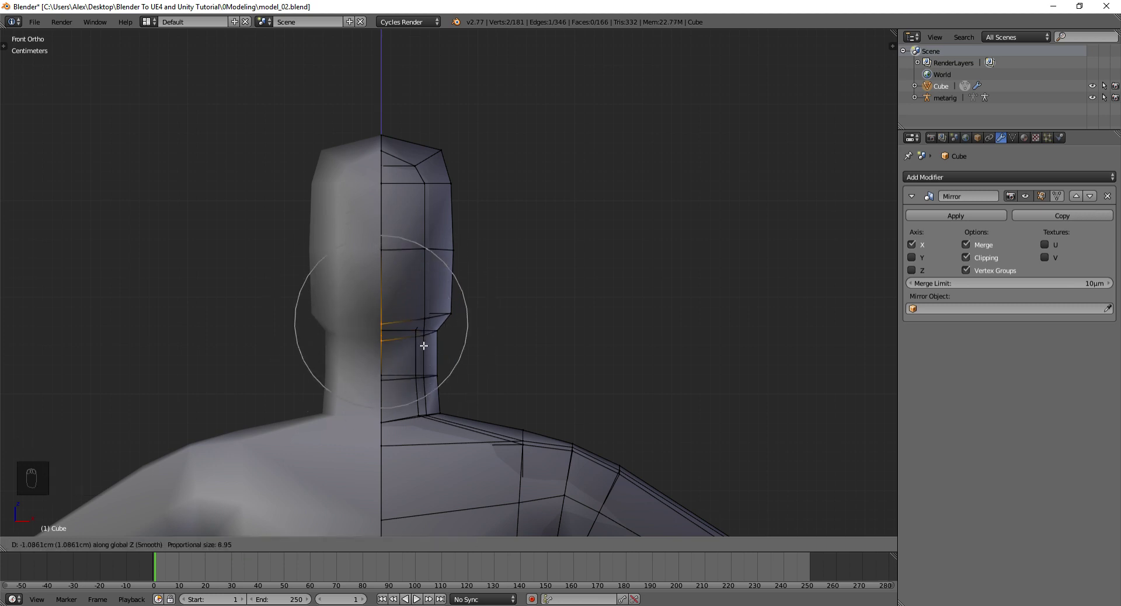
# Check the head from camera, front and side views, toggling object mode
pyautogui.press('KP_0')
pyautogui.press('KP_1')
pyautogui.press('KP_3')
pyautogui.press('Tab')
pyautogui.press('a')
pyautogui.press('Tab')
# Pull the jaw vertices in with proportional editing where the head meets the neck
pyautogui.press('a')
pyautogui.press('b')
pyautogui.press('g')
pyautogui.press('a')
pyautogui.press('b')
pyautogui.press('g')
pyautogui.press('o')
pyautogui.press('g')
pyautogui.press('a')
pyautogui.press('b')
# In Right Ortho, box-select the head vertices and move the head back over the neck
pyautogui.press('KP_1')
pyautogui.press('KP_3')
pyautogui.press('KP_5')
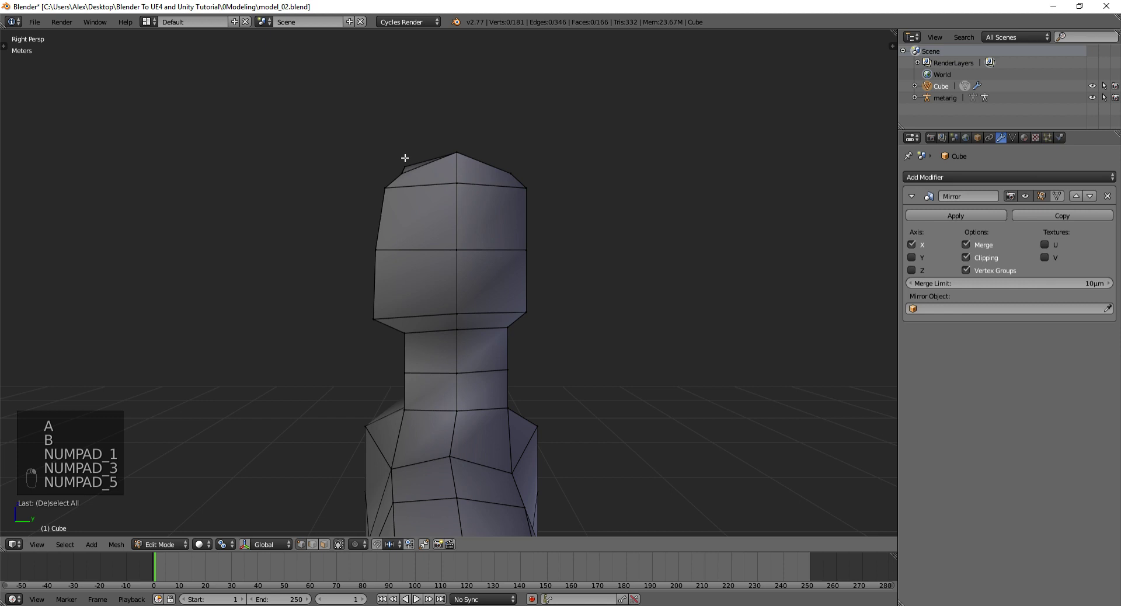
pyautogui.press('a')
pyautogui.press('b')
pyautogui.press('a')
pyautogui.press('b')
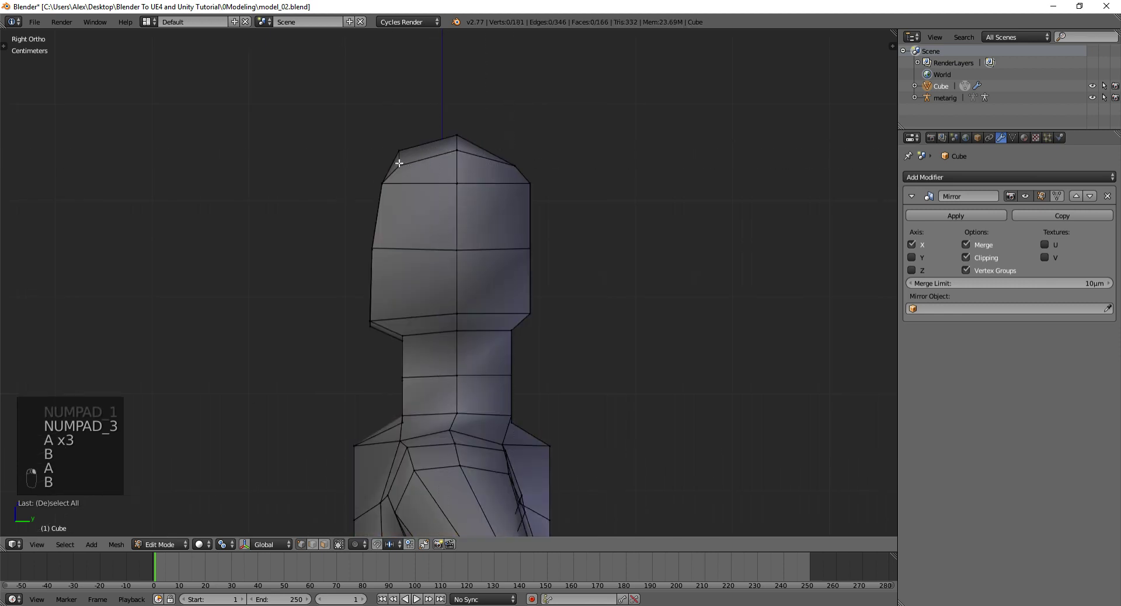
pyautogui.press('g')
pyautogui.press('a')
pyautogui.press('b')
pyautogui.press('g')
pyautogui.press('a')
pyautogui.press('b')
# In wireframe, box-select and move side-profile vertices to round the head's outline
pyautogui.press('z')
pyautogui.press('b')
pyautogui.press('g')
pyautogui.press('a')
pyautogui.press('b')
pyautogui.press('g')
pyautogui.press('a')
pyautogui.press('b')
pyautogui.press('g')
pyautogui.press('a')
pyautogui.press('b')
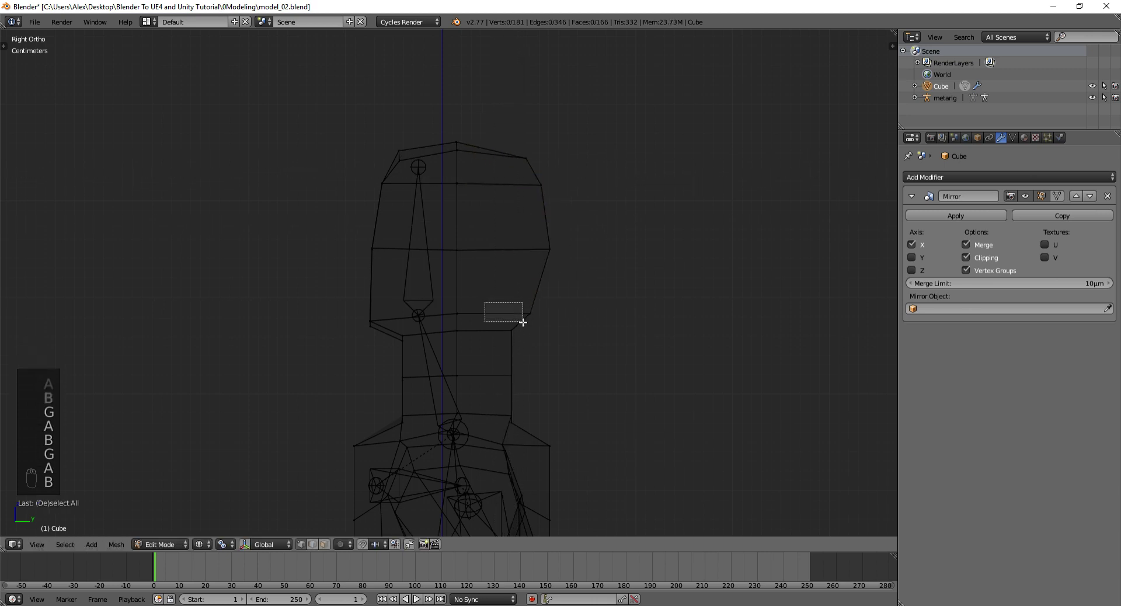
pyautogui.press('a')
pyautogui.press('b')
pyautogui.press('a')
pyautogui.press('b')
pyautogui.press('g')
pyautogui.press('a')
pyautogui.press('b')
pyautogui.press('g')
pyautogui.press('a')
pyautogui.press('b')
pyautogui.press('g')
pyautogui.press('a')
pyautogui.press('b')
pyautogui.press('a')
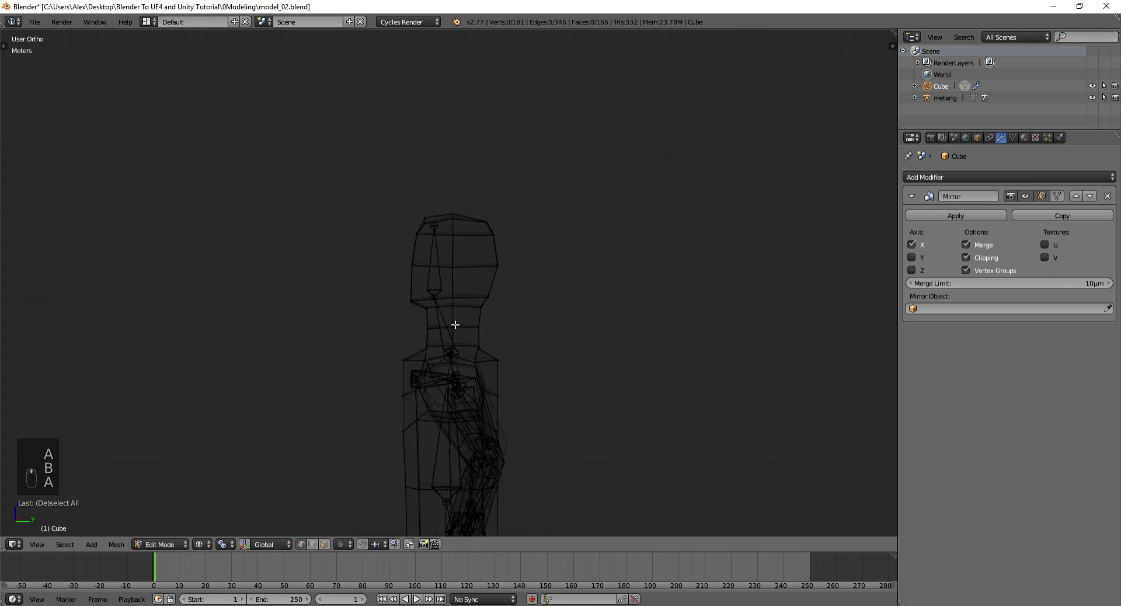
# From the front view, reshape the head with soft proportional falloff
pyautogui.press('KP_1')
pyautogui.press('a')
pyautogui.press('b')
pyautogui.press('a')
pyautogui.press('b')
pyautogui.press('g')
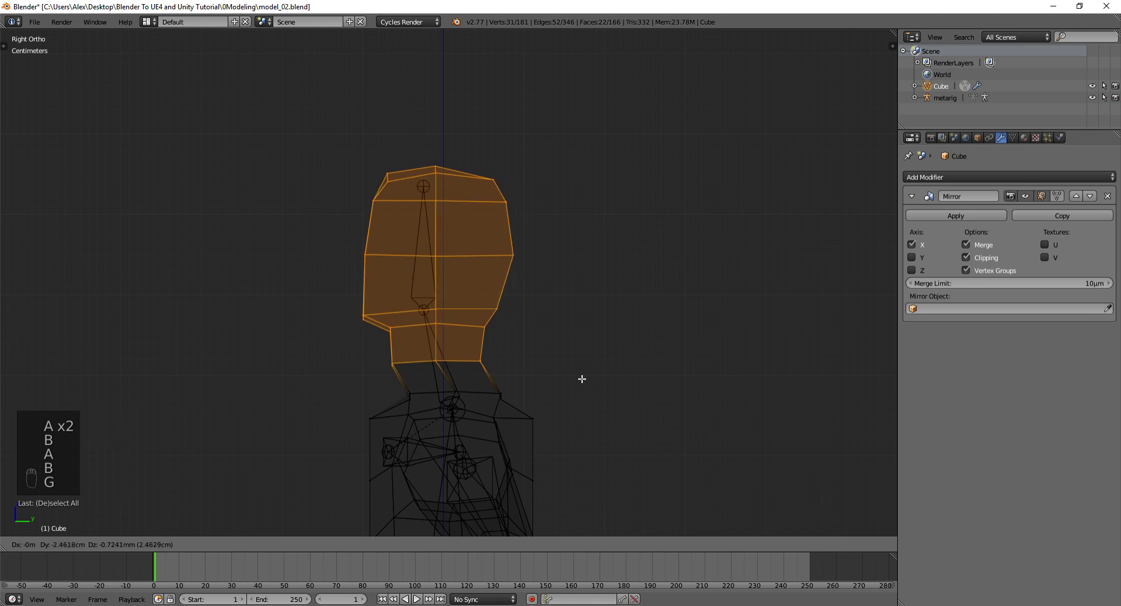
pyautogui.press('a')
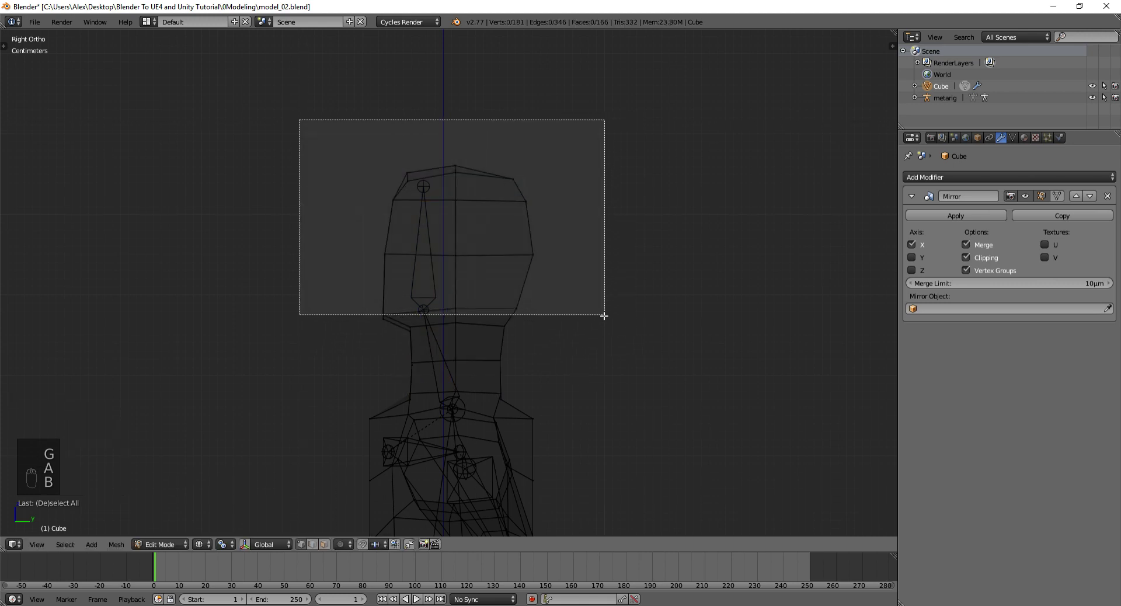
pyautogui.press('p')
pyautogui.press('o')
pyautogui.moveTo(613, 230); pyautogui.dragTo(605, 230)
pyautogui.press('g')
pyautogui.press('g')
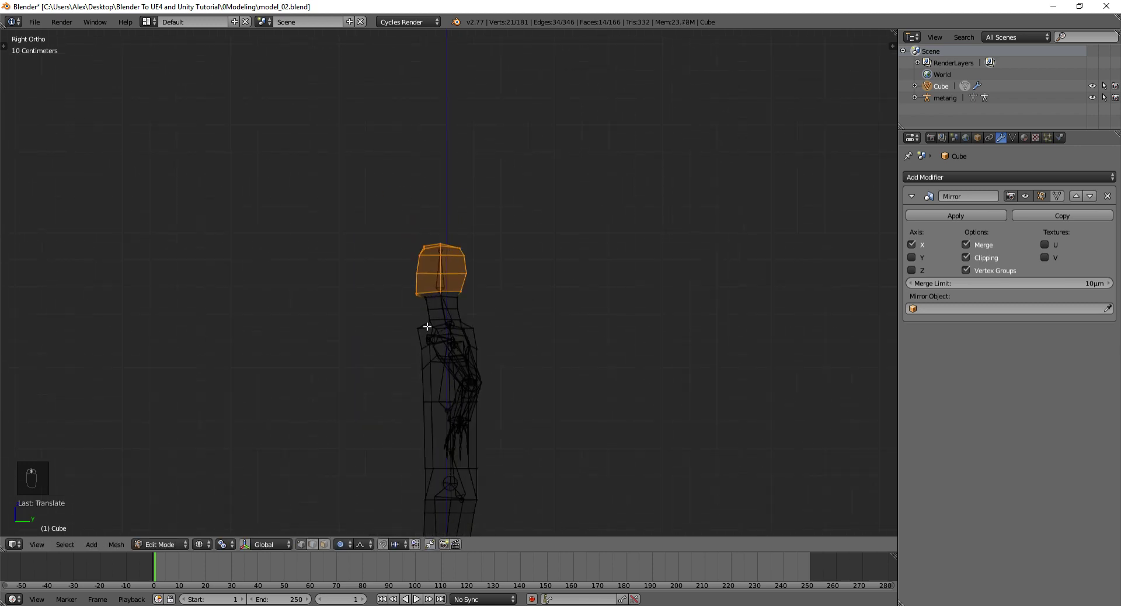
pyautogui.press('g')
# Tweak neck vertices without proportional editing and check the result in solid view
pyautogui.moveTo(528, 289); pyautogui.dragTo(415, 351)
pyautogui.press('o')
pyautogui.press('g')
pyautogui.press('g')
pyautogui.press('Tab')
pyautogui.press('z')
pyautogui.press('Tab')
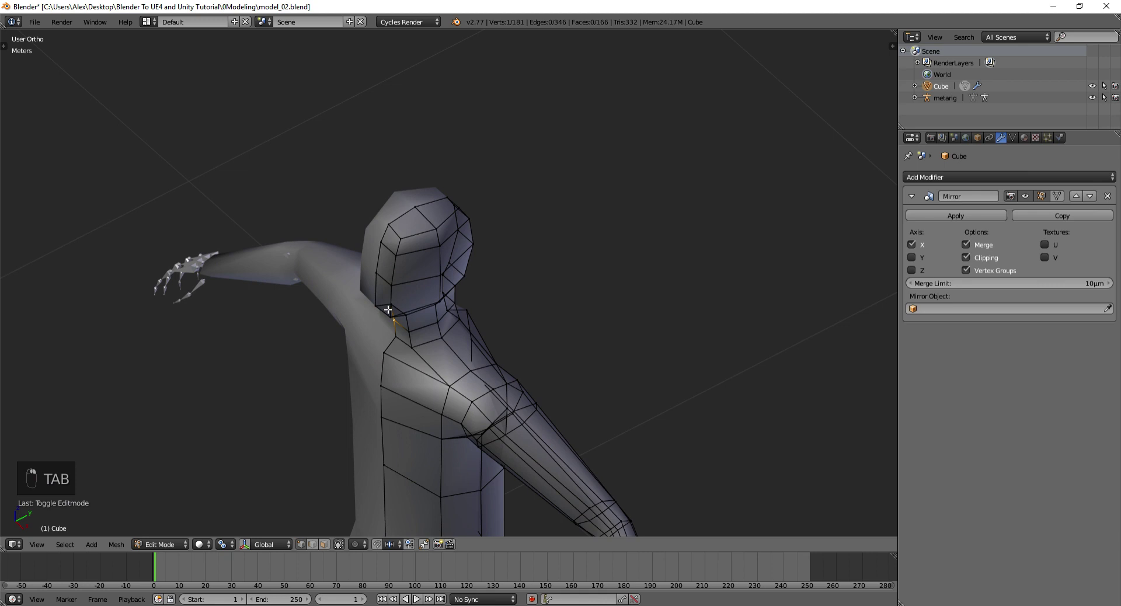
# Move the crown vertices to round the top of the head and view it in object mode
pyautogui.press('g')
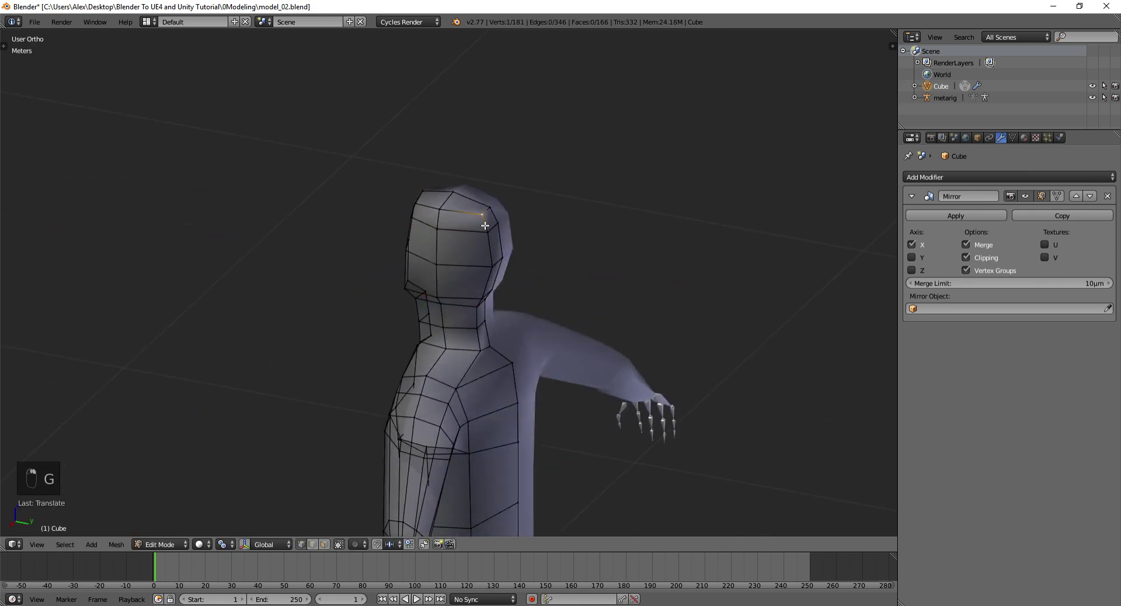
pyautogui.middleClick(481, 300)
pyautogui.press('ctrl+z')
pyautogui.press('g')
pyautogui.press('Tab')
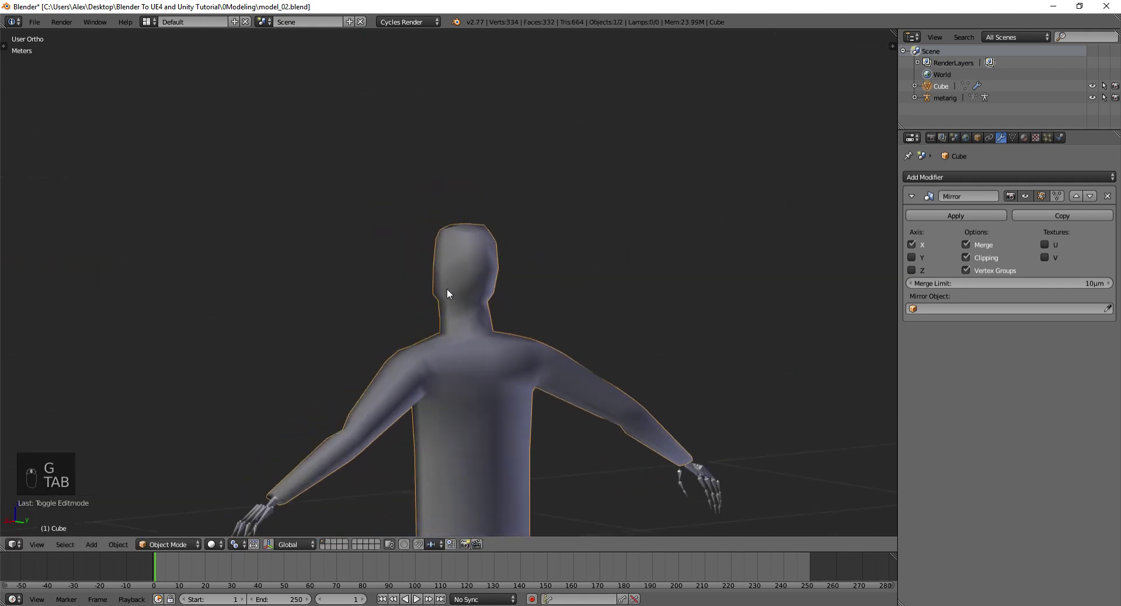
# Make a final crown tweak and show the full figure in object mode
pyautogui.press('Tab')
pyautogui.press('g')
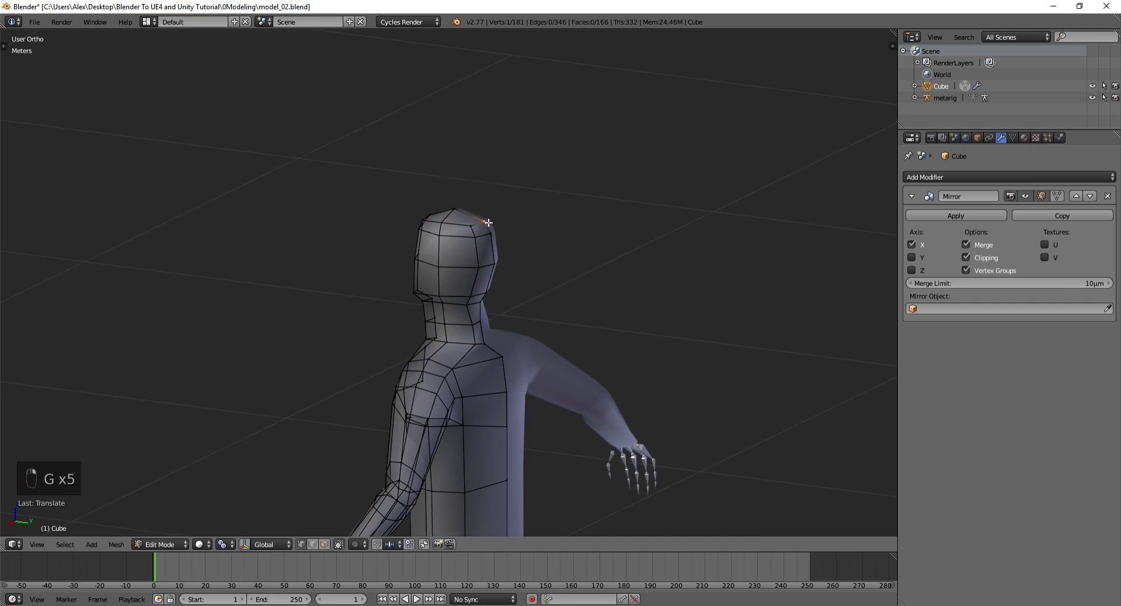
pyautogui.press('Tab')
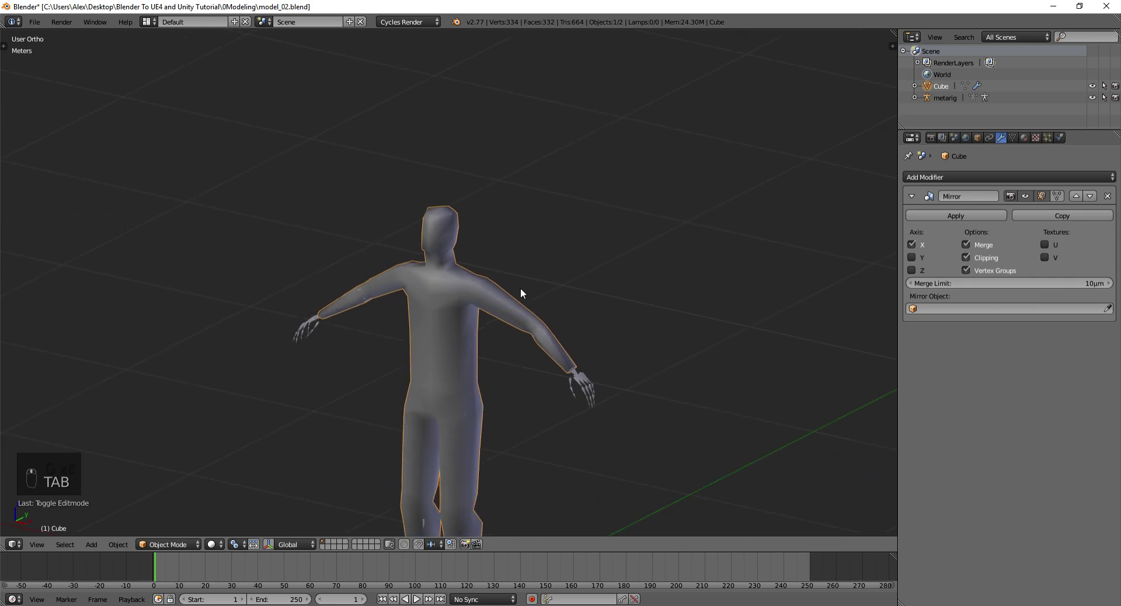
# Preview the figure with a level-2 subdivision and nudge the head-top vertices from front and side views
pyautogui.press('ctrl+2')
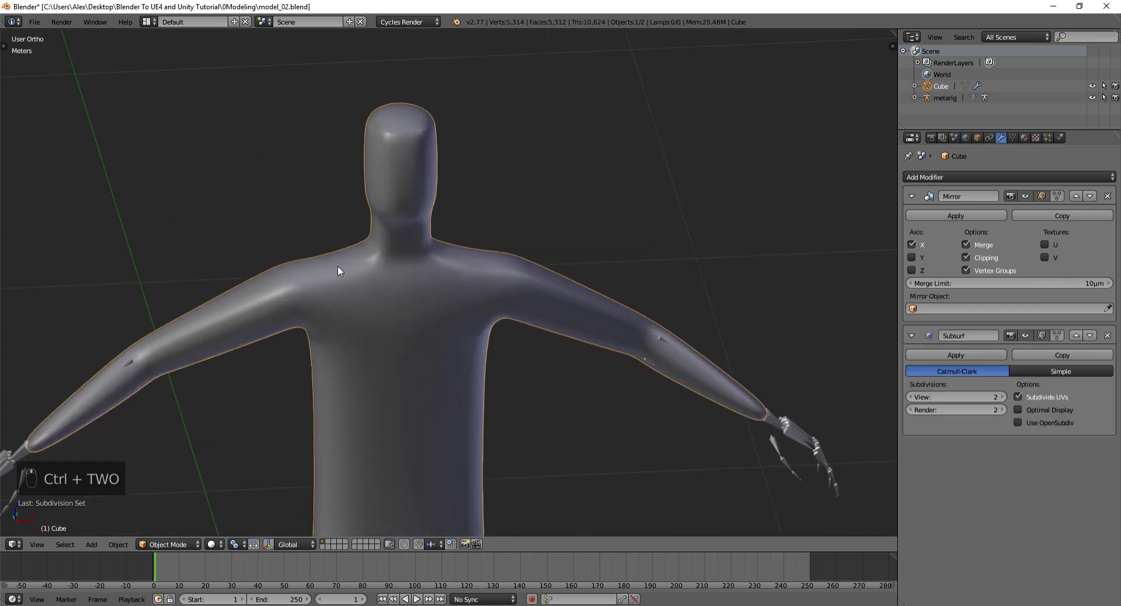
pyautogui.press('Tab')
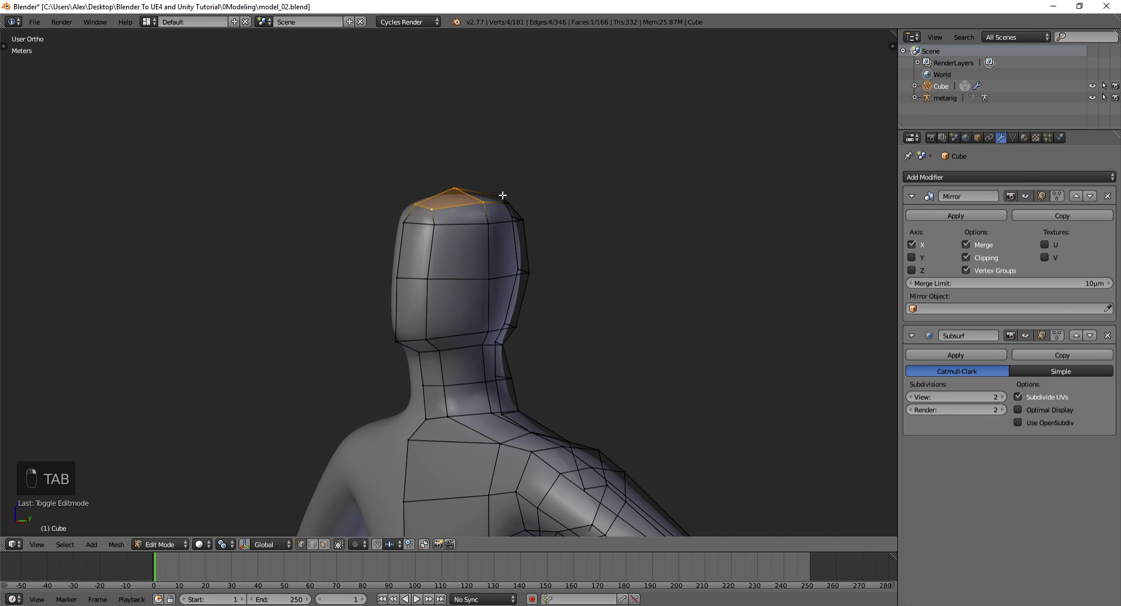
pyautogui.press('g')
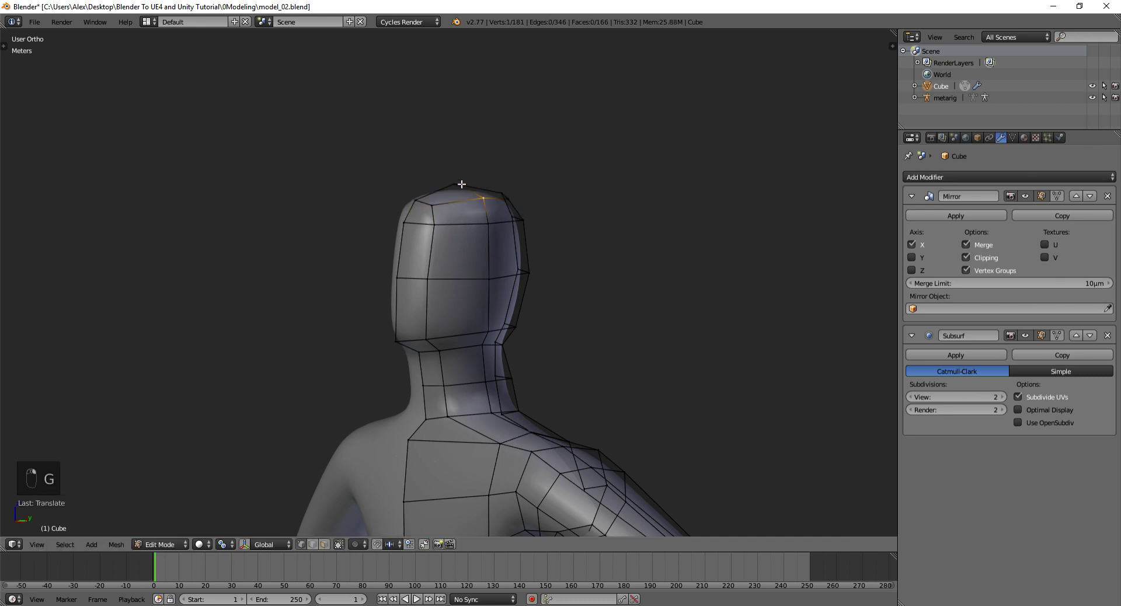
pyautogui.press('g')
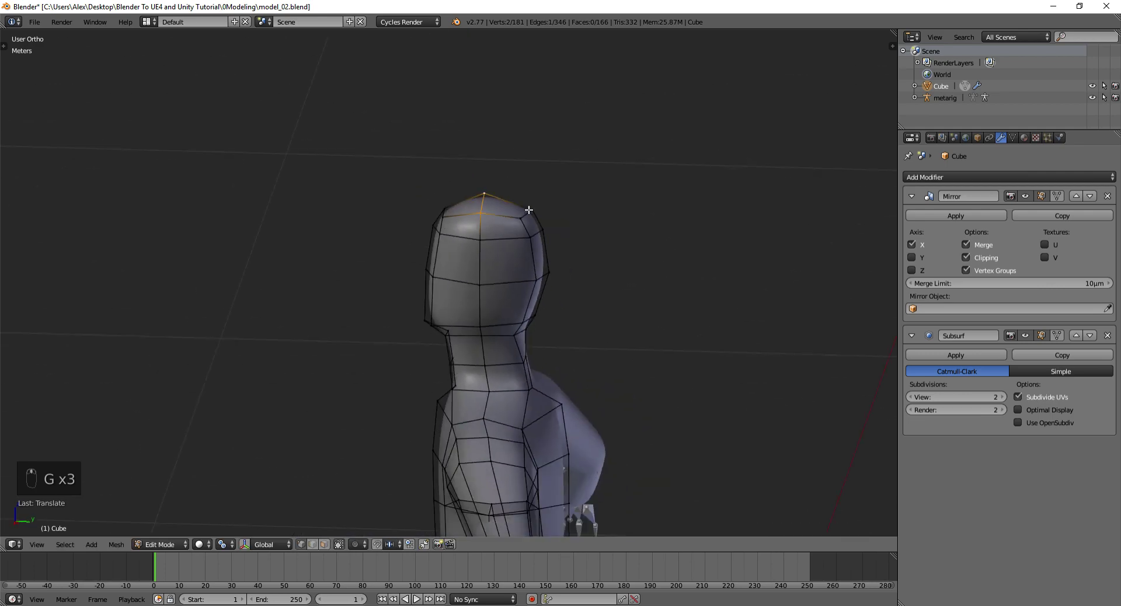
pyautogui.press('KP_1')
pyautogui.press('KP_3')
pyautogui.press('a')
pyautogui.press('b')
pyautogui.press('g')
pyautogui.press('a')
pyautogui.press('b')
pyautogui.press('g')
pyautogui.press('a')
pyautogui.press('b')
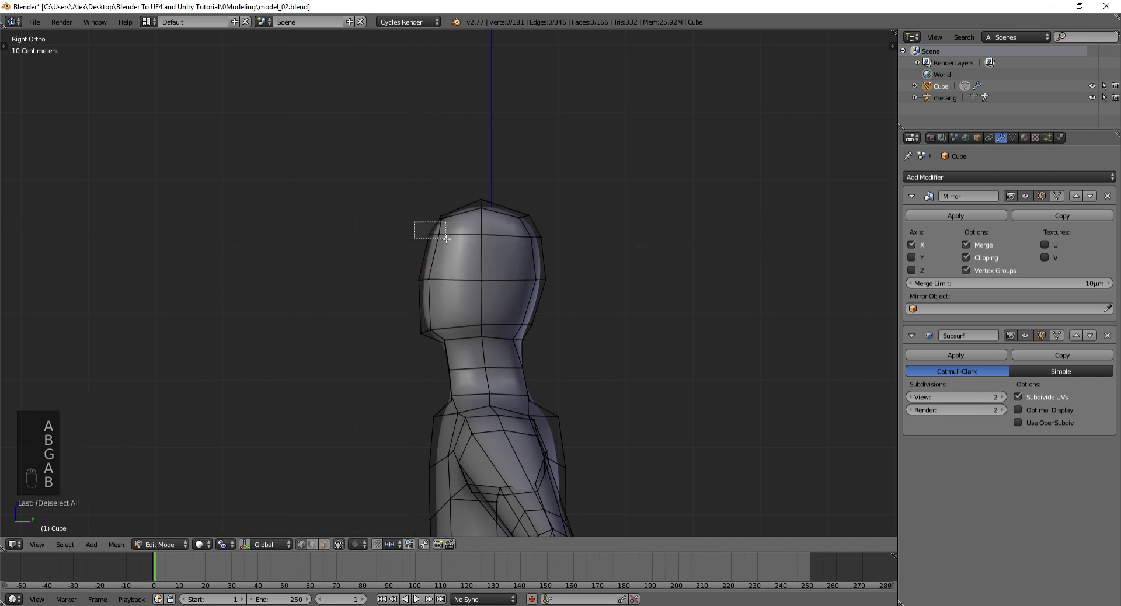
pyautogui.press('a')
pyautogui.press('b')
pyautogui.press('g')
# Refine the crown vertices further from the front view with box selections and grab moves
pyautogui.press('Tab')
pyautogui.press('KP_1')
pyautogui.press('Tab')
pyautogui.press('a')
pyautogui.press('b')
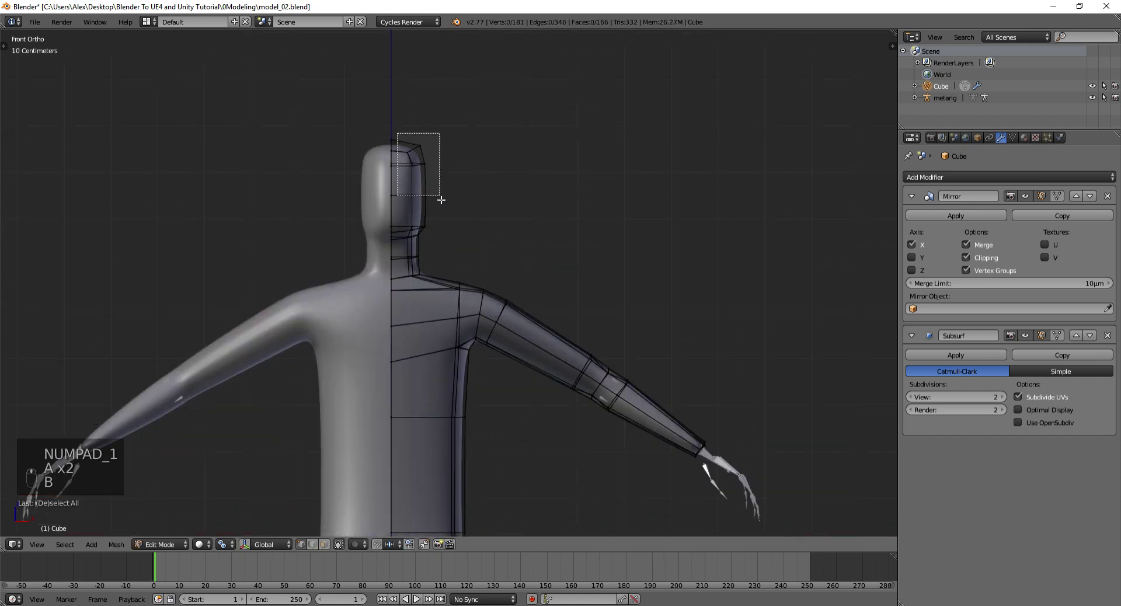
pyautogui.press('g')
pyautogui.press('a')
pyautogui.press('b')
pyautogui.press('g')
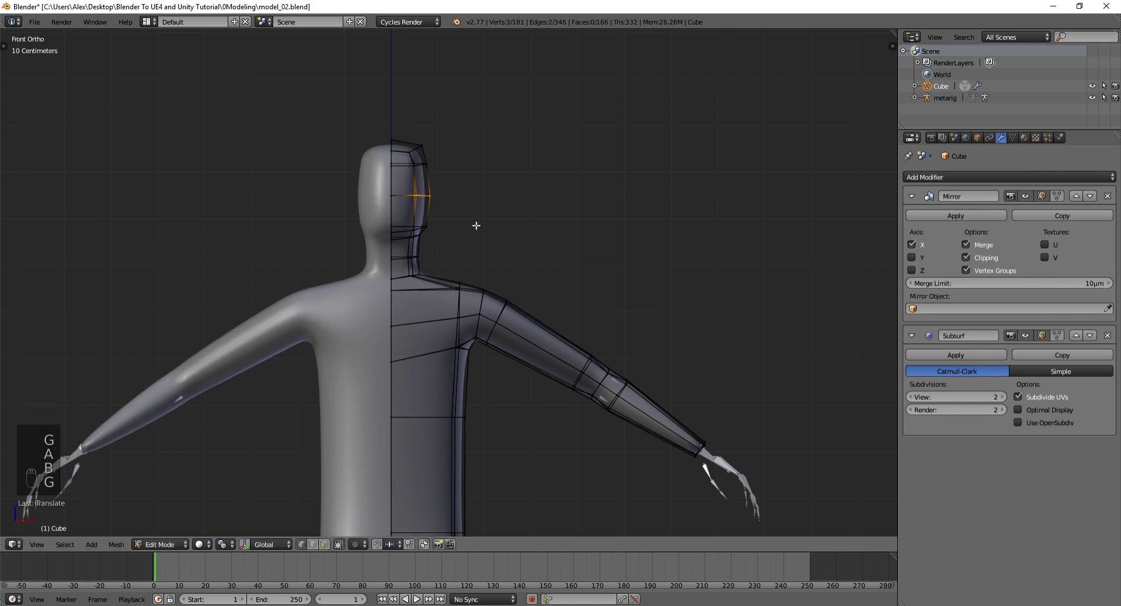
pyautogui.moveTo(564, 250); pyautogui.dragTo(633, 256)
# Remove the subdivision preview and return to the mirrored low-poly figure in Object Mode
pyautogui.press('Tab')
pyautogui.moveTo(633, 257); pyautogui.dragTo(509, 330)
pyautogui.middleClick(508, 338)
pyautogui.press('a')
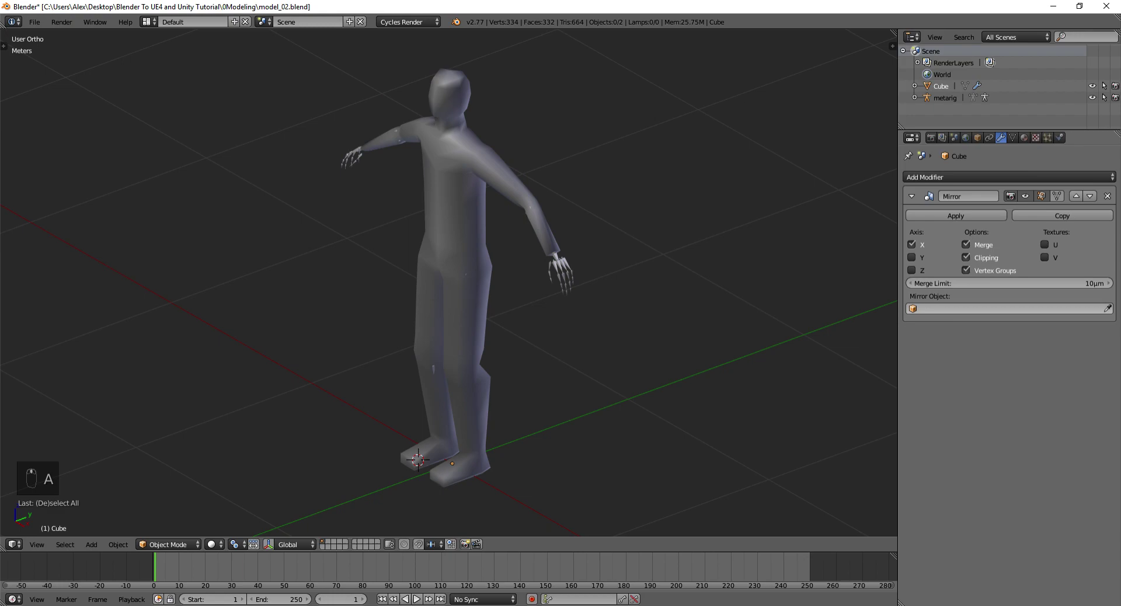